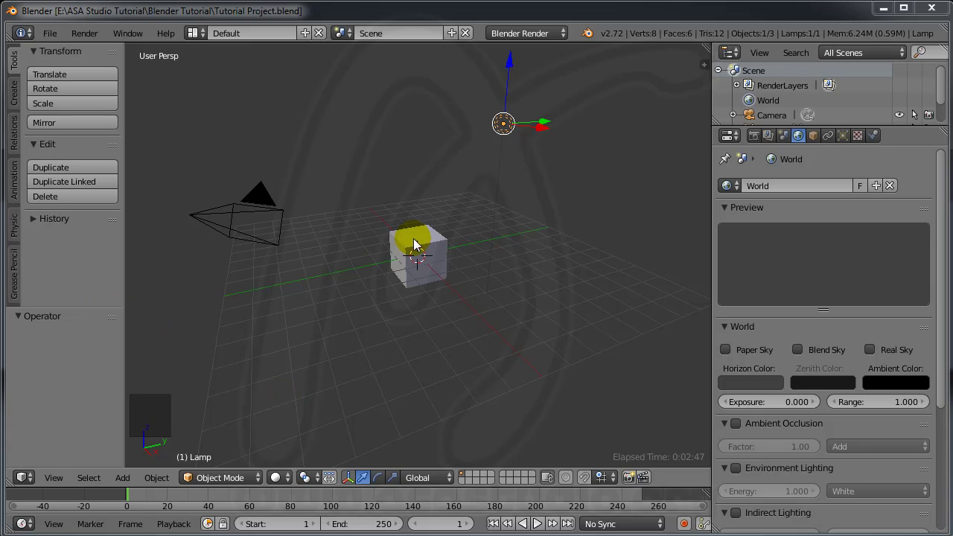
- Select the default cube and enter Edit Mode with all vertices selected for flattening
right_click(419, 242)
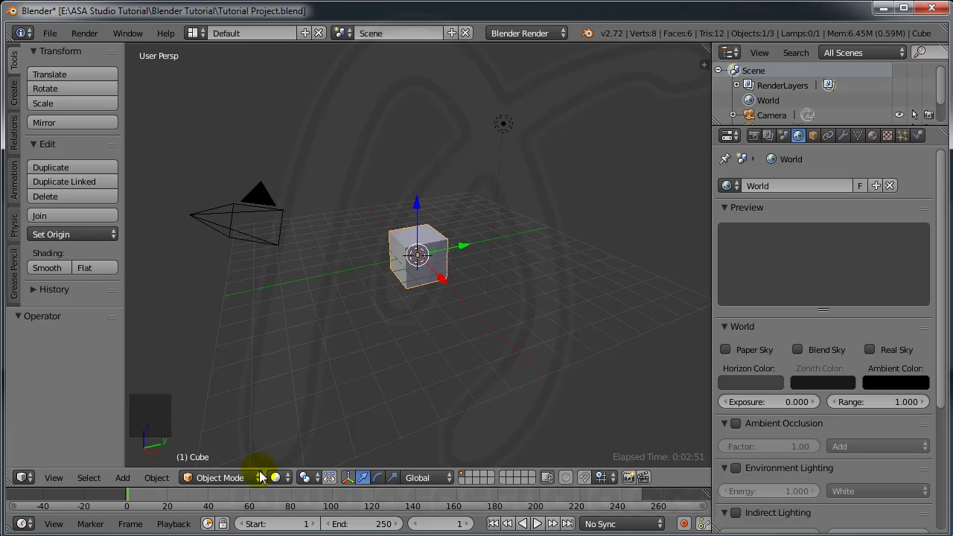
left_click(260, 484)
left_click(248, 444)
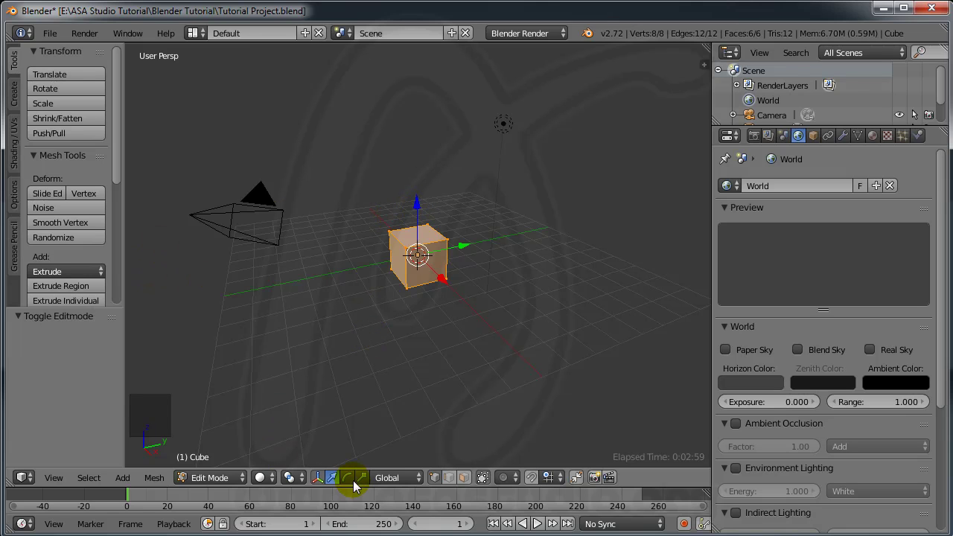
- Flatten the cube along Z, then stretch it along X and widen it along Y into a tabletop
left_click(371, 481)
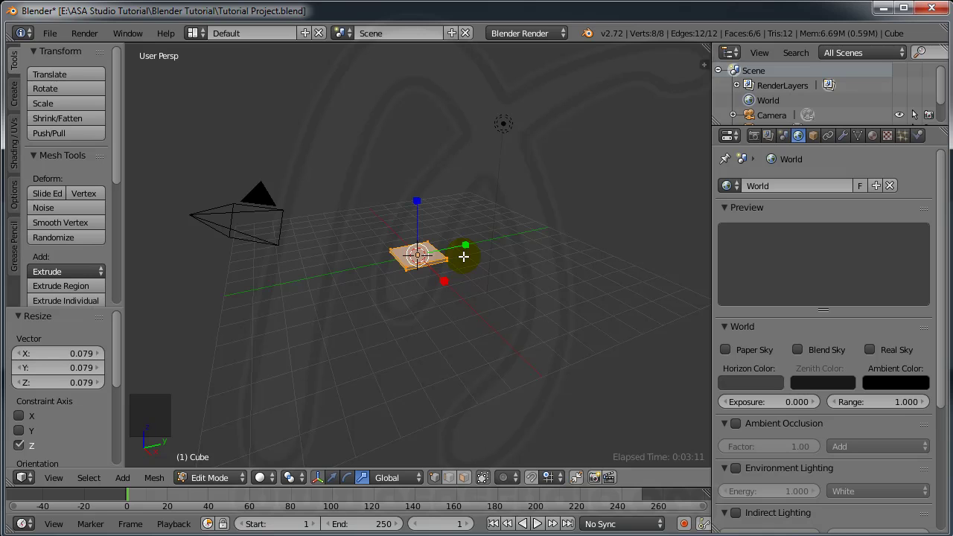
left_click(465, 242)
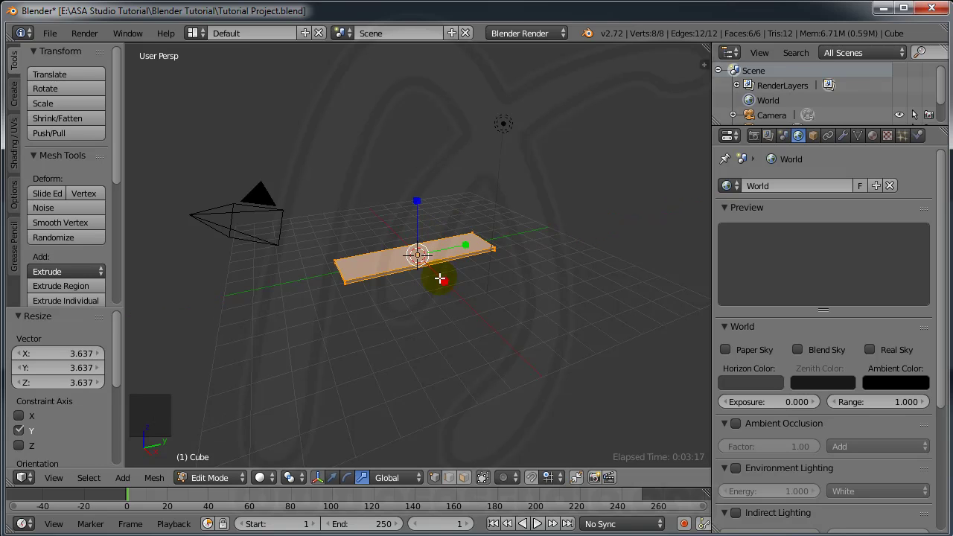
left_click(444, 279)
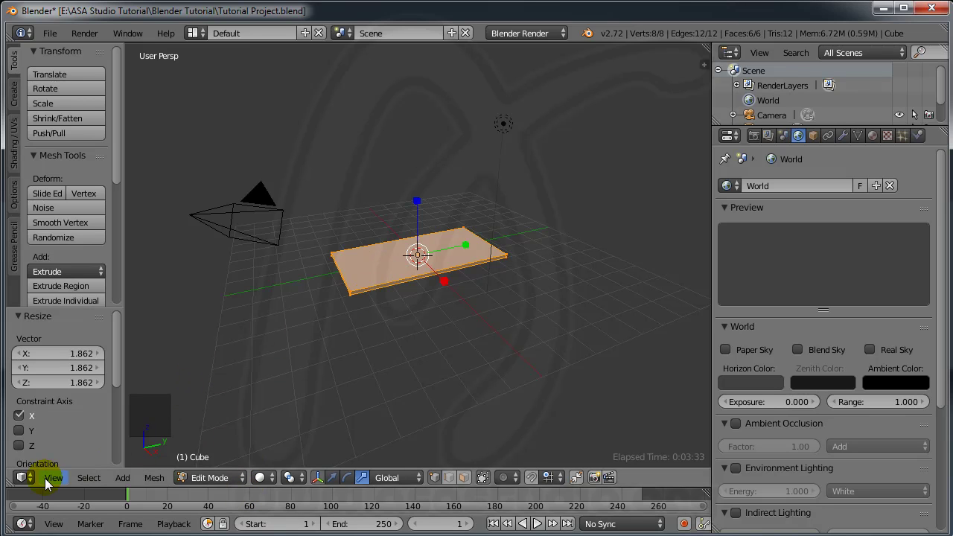
- Bring up the viewport's View options to switch to the Bottom view
left_click(49, 484)
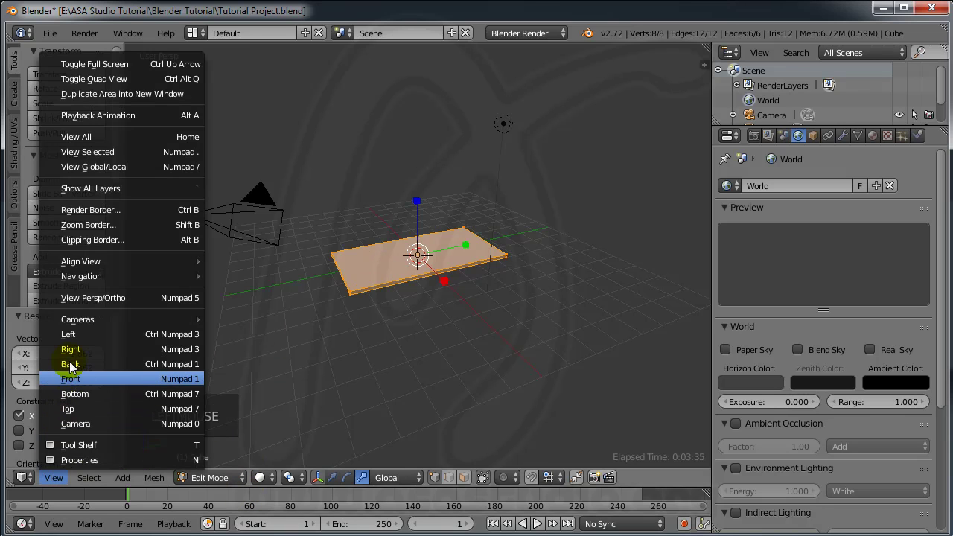
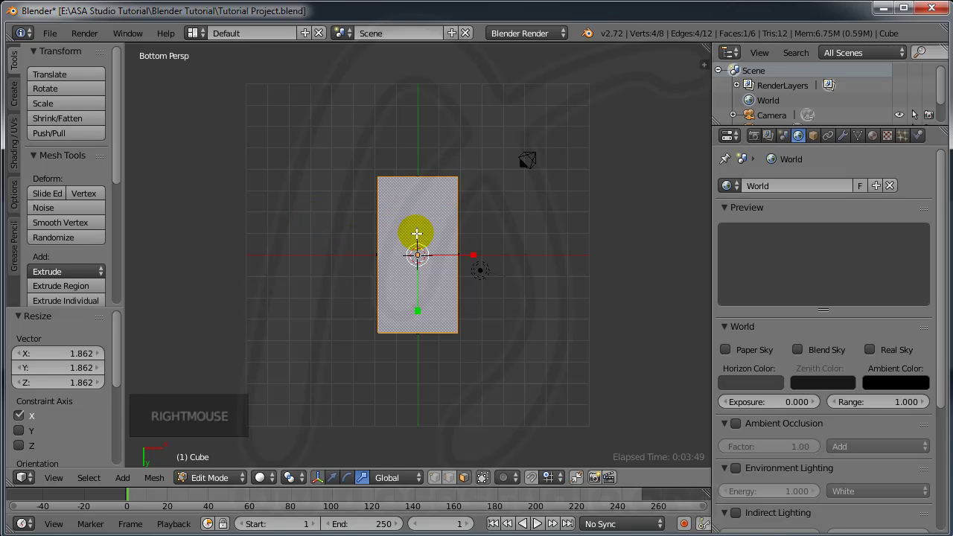
- Loop-cut across the slab and slide a loop to form a narrow strip near the top end
left_click(124, 186)
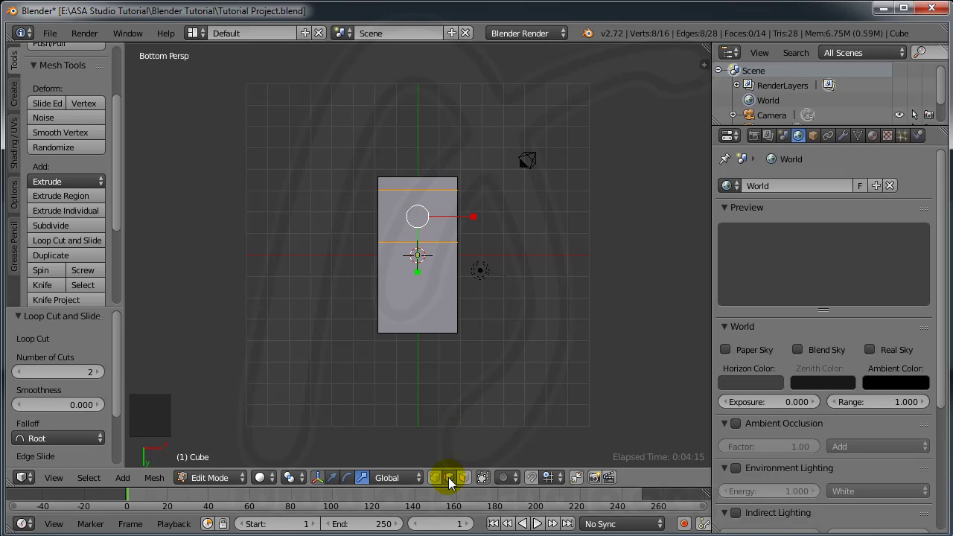
left_click(454, 483)
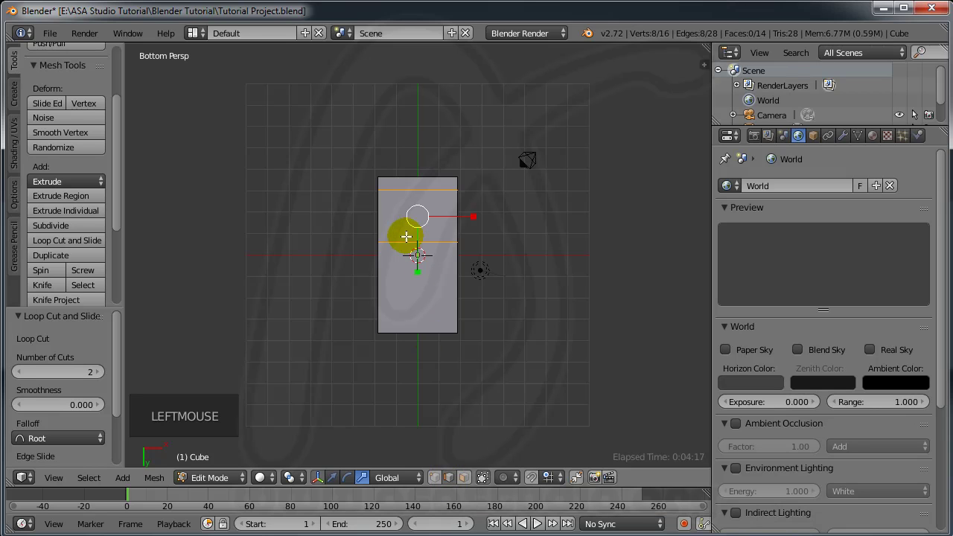
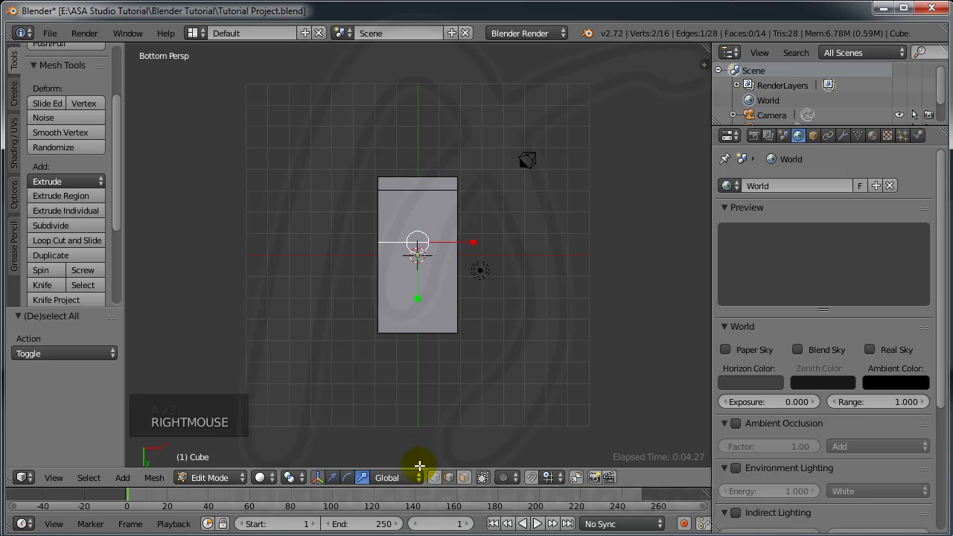
left_click(339, 481)
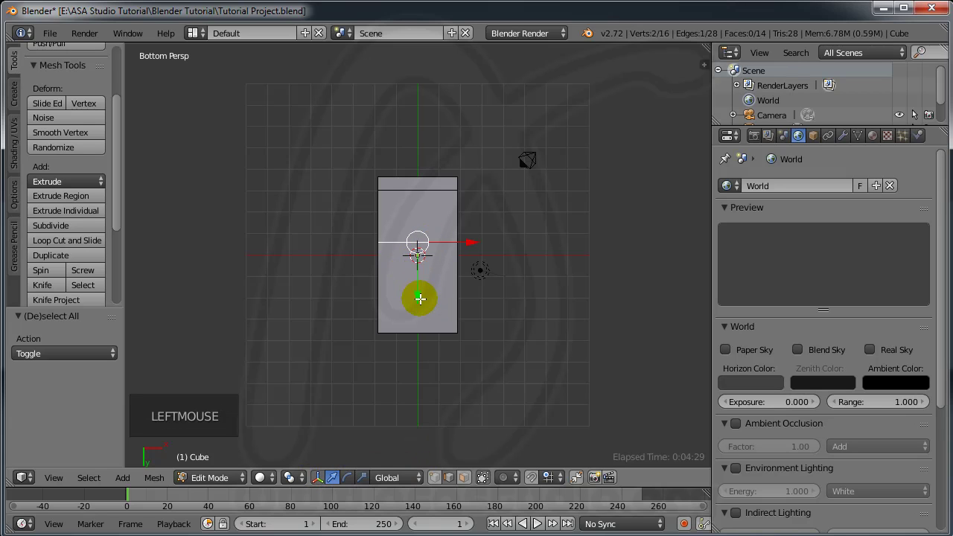
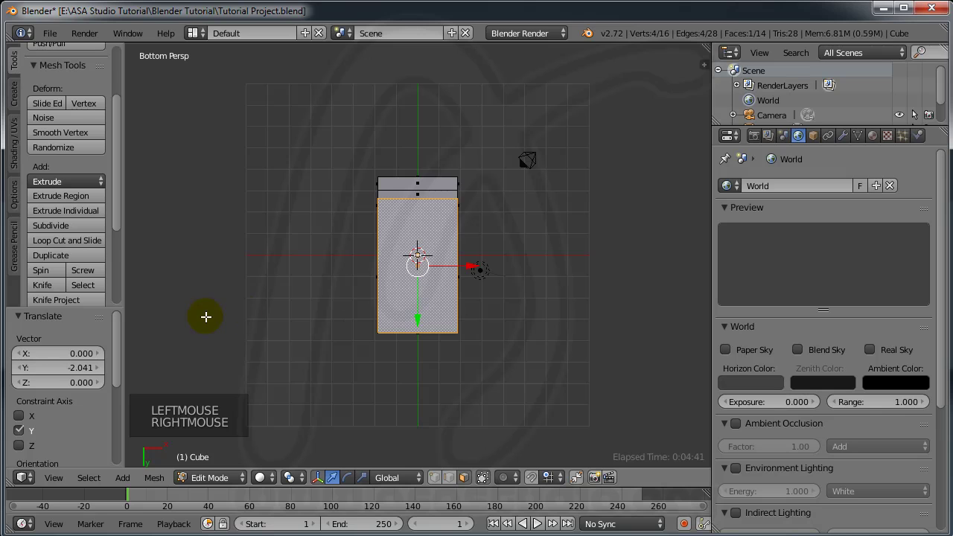
left_click(78, 242)
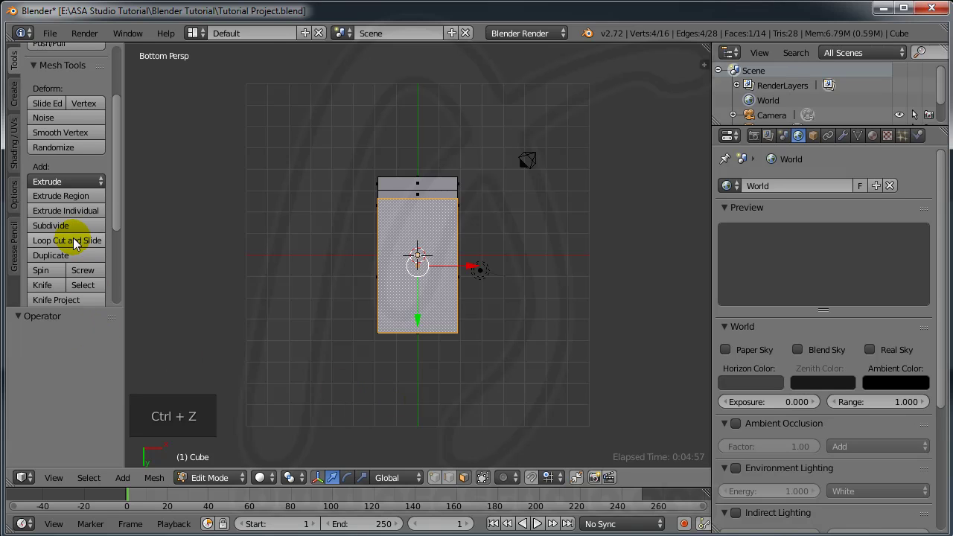
- Loop-cut across the lower half and slide the loop to form a matching strip near the bottom end
left_click(90, 243)
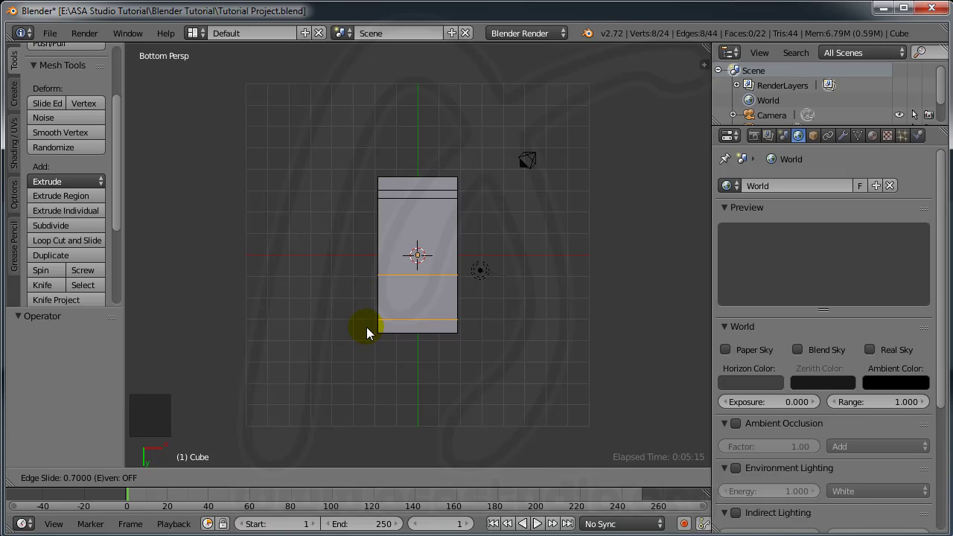
left_click(471, 485)
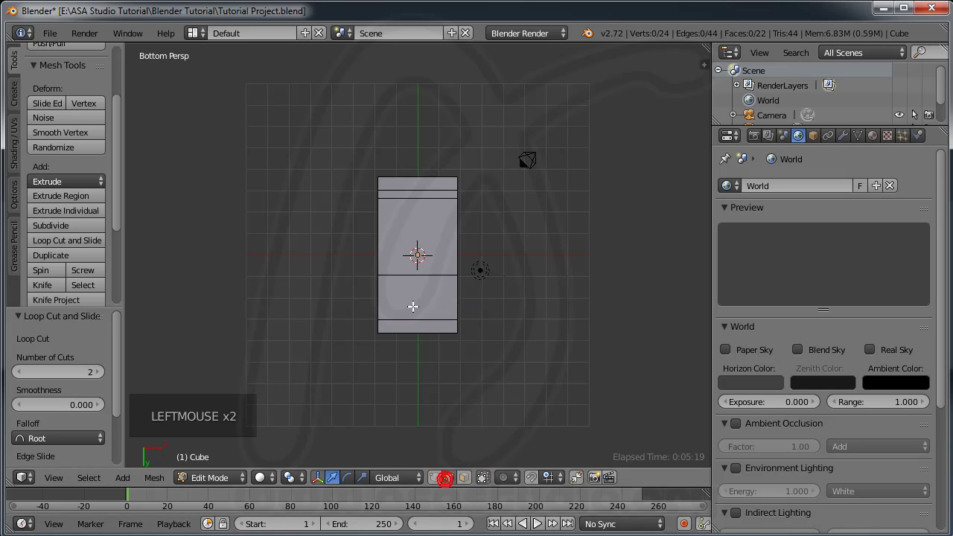
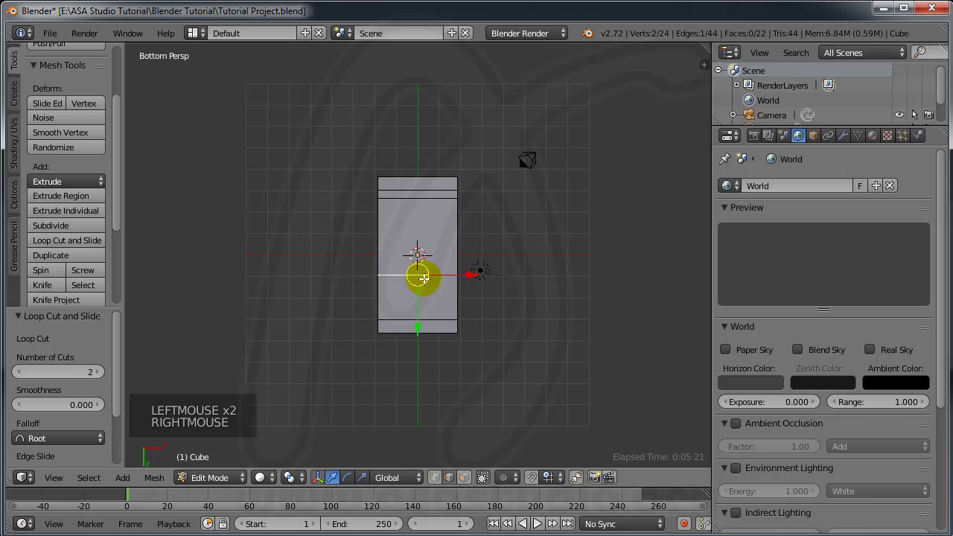
left_click(418, 328)
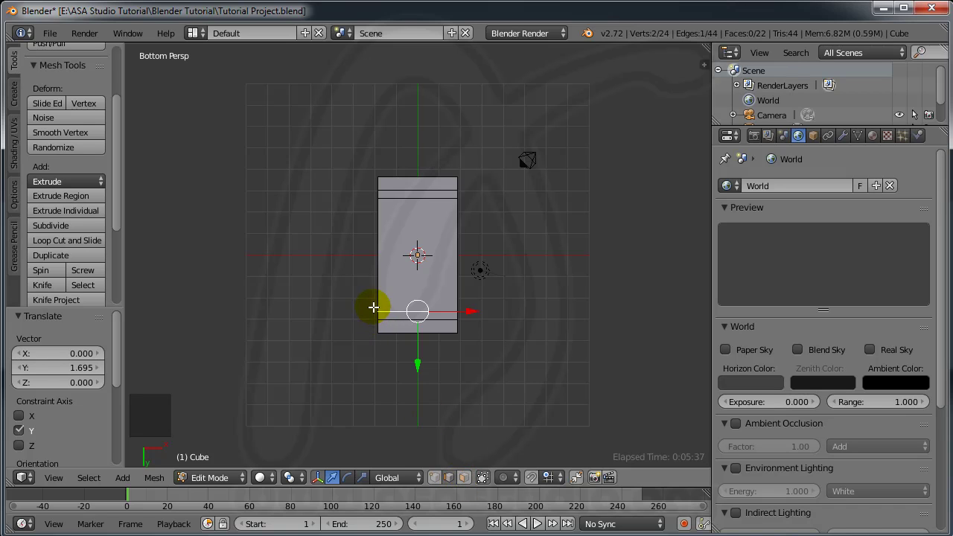
- Add lengthwise edge loops near the left and right long sides to complete the border
left_click(78, 243)
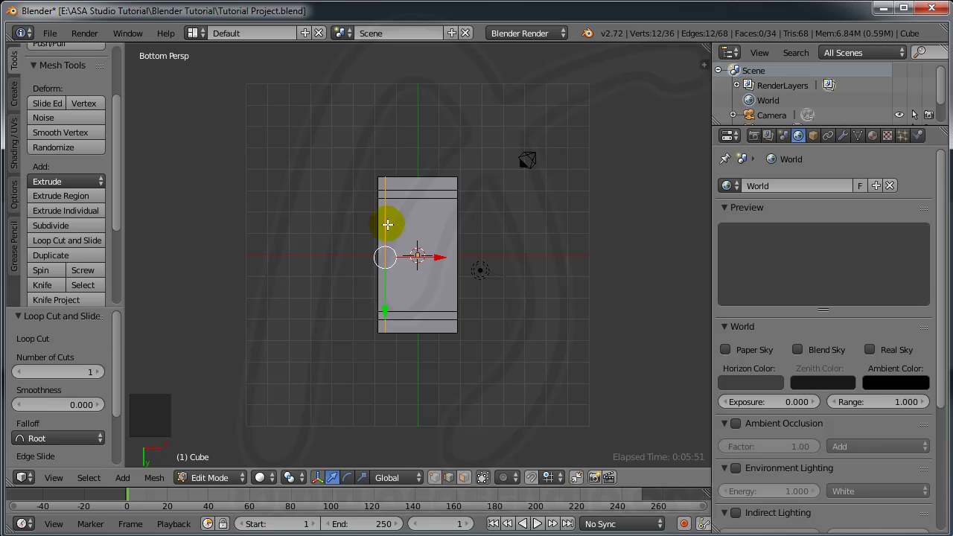
left_click(57, 247)
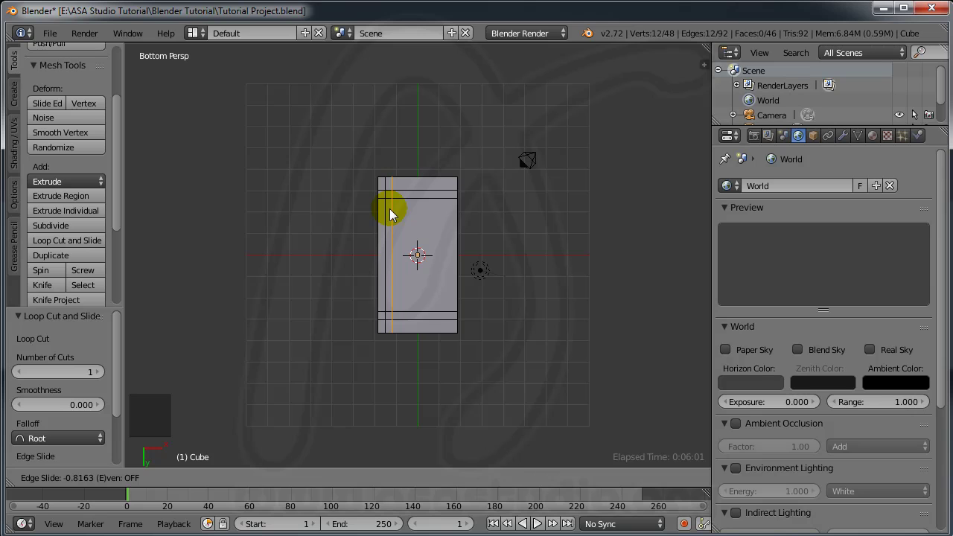
left_click(90, 245)
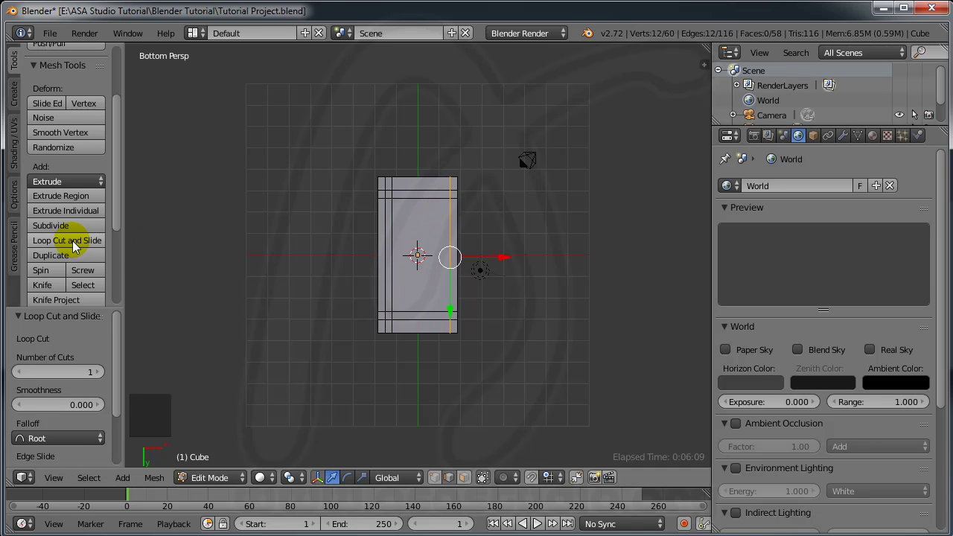
left_click(76, 245)
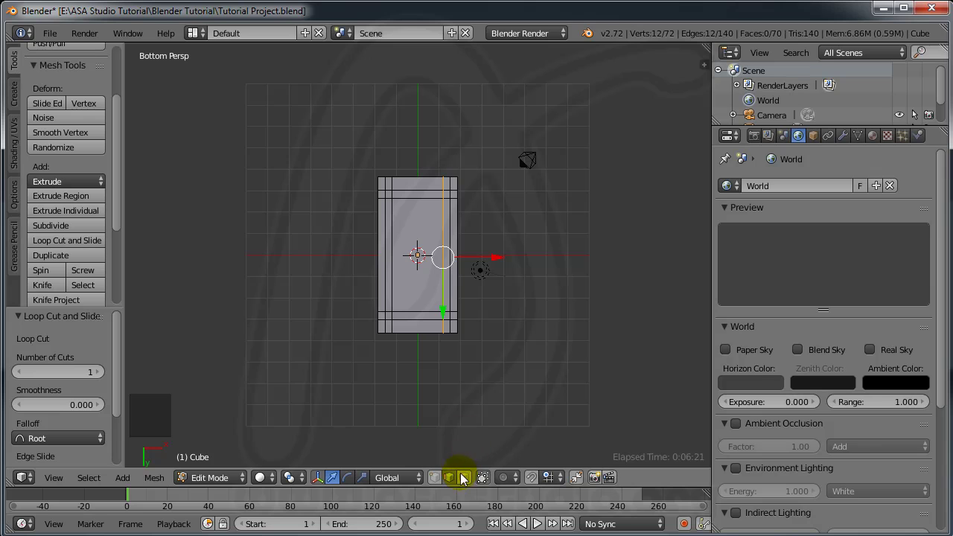
- Switch the selection mode to faces to pick the four corner faces
left_click(468, 486)
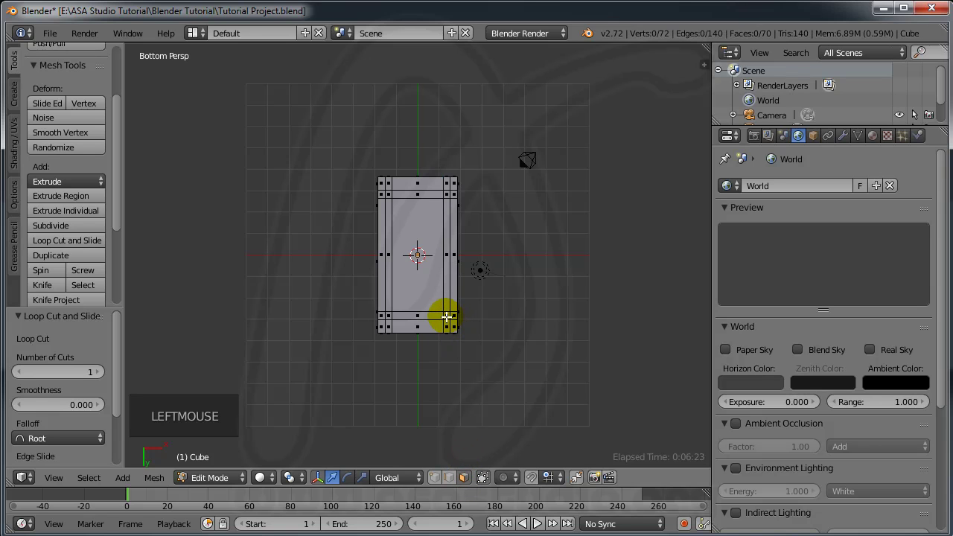
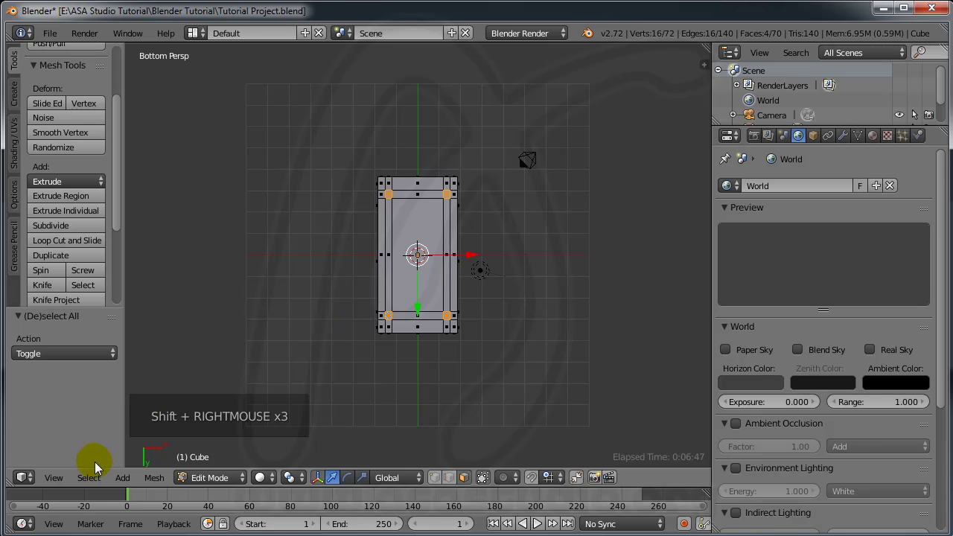
- From the front view, extrude the corner faces into legs and raise the whole table onto the ground grid
left_click(56, 482)
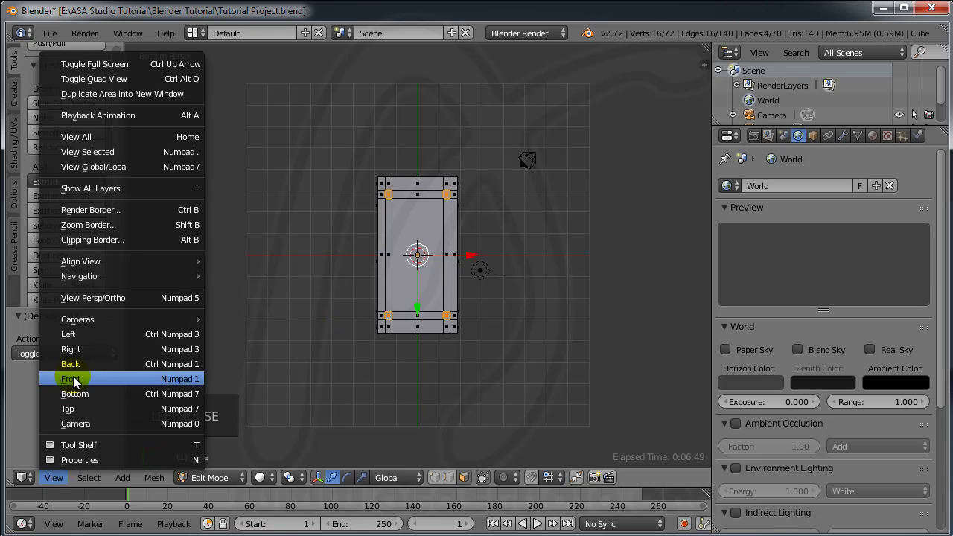
left_click(77, 381)
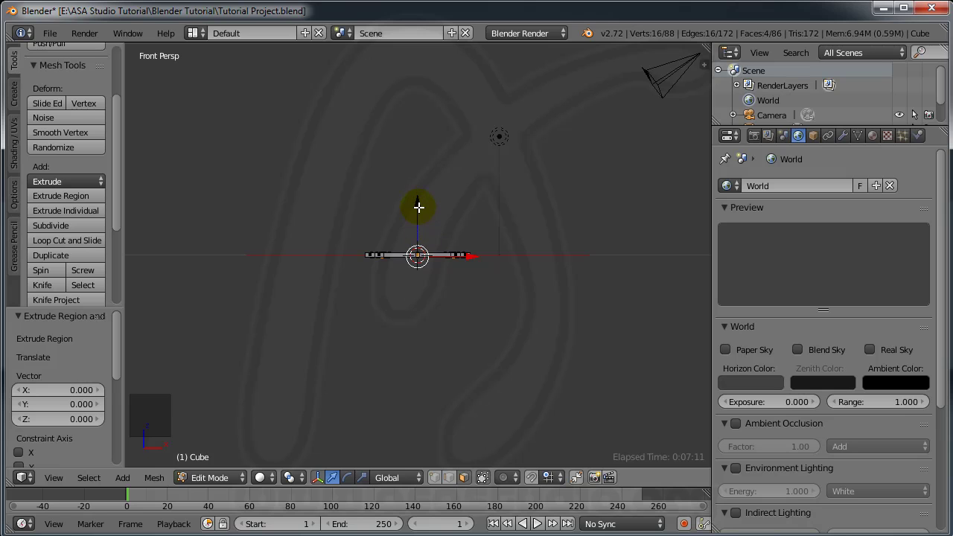
left_click(418, 206)
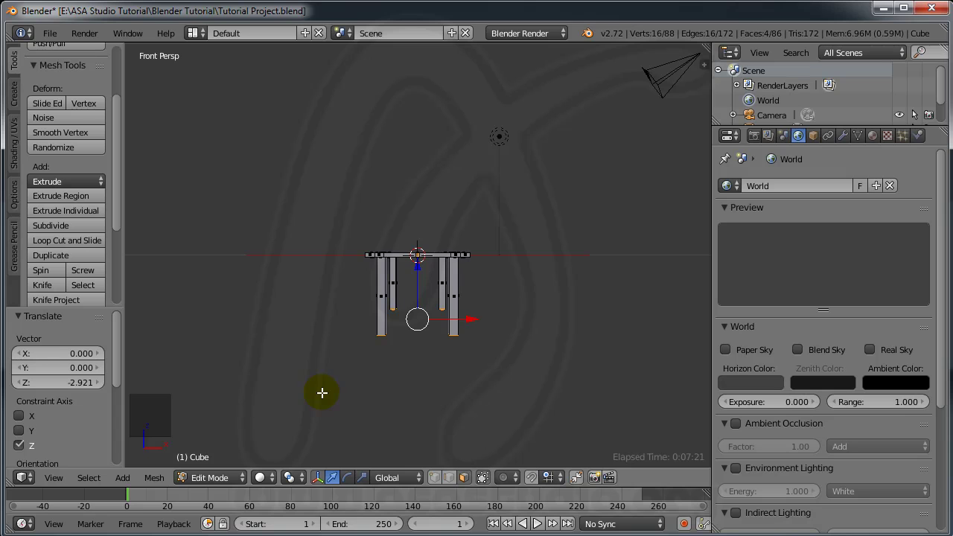
key("a")
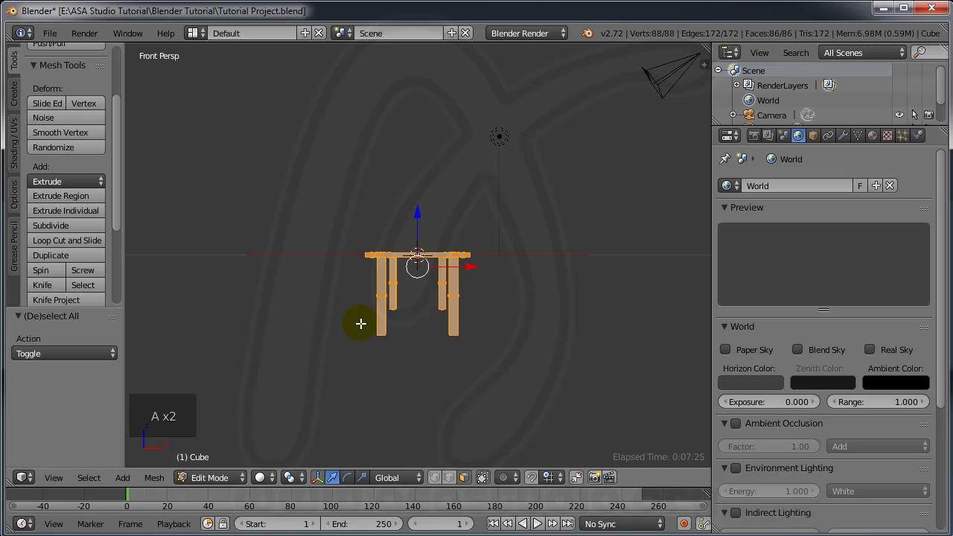
left_click(419, 213)
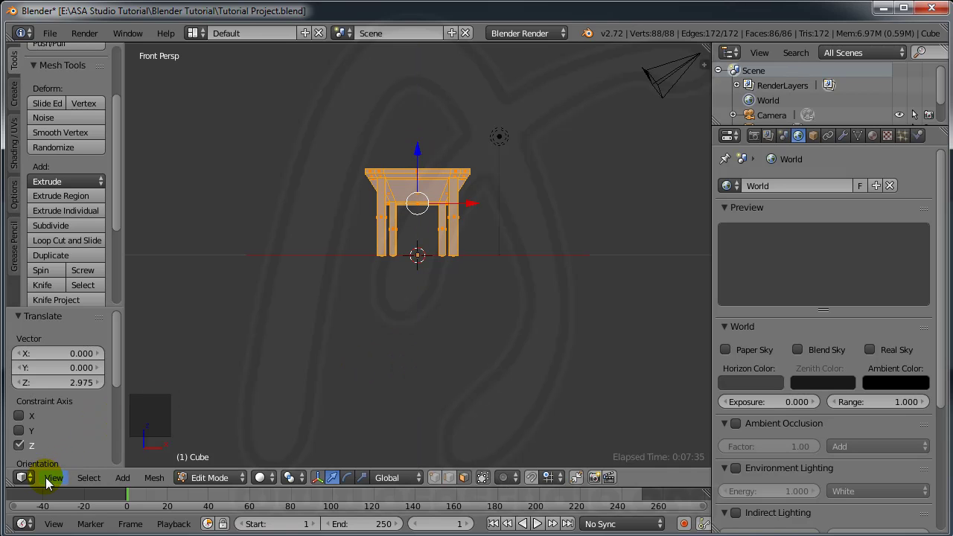
- Leave Edit Mode back to Object Mode, ready to add a new object
left_click(49, 482)
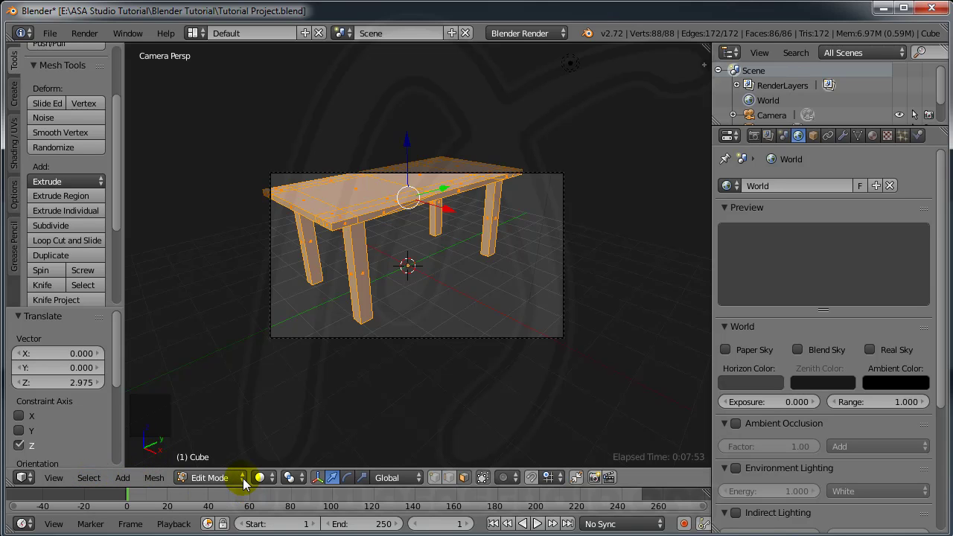
- Add a plane, scale it up, lift it above the table and rotate it 45 degrees around Z
left_click(248, 484)
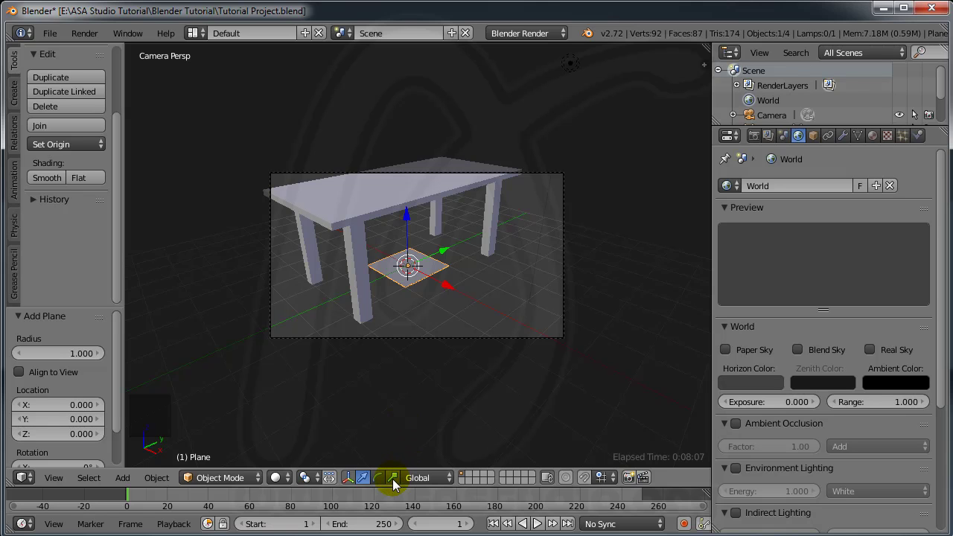
left_click(396, 483)
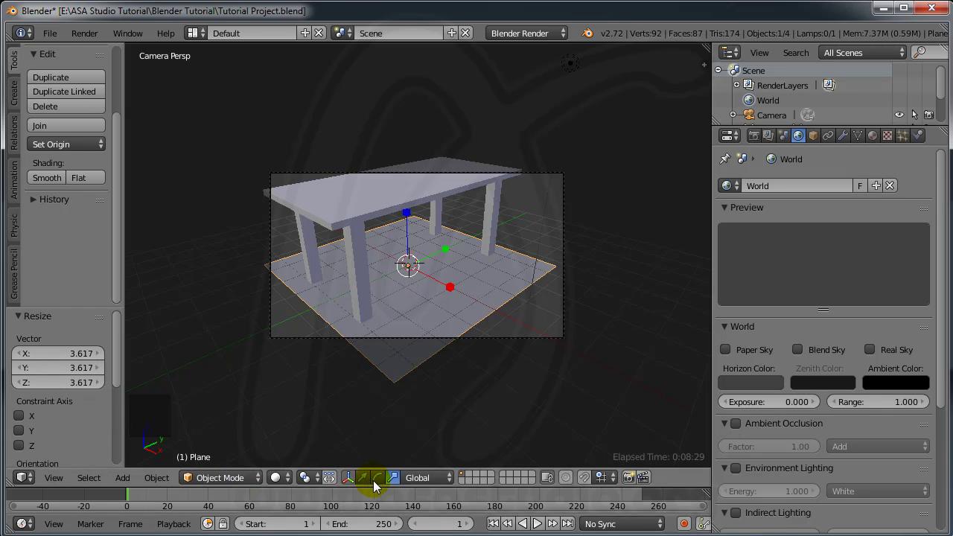
left_click(368, 483)
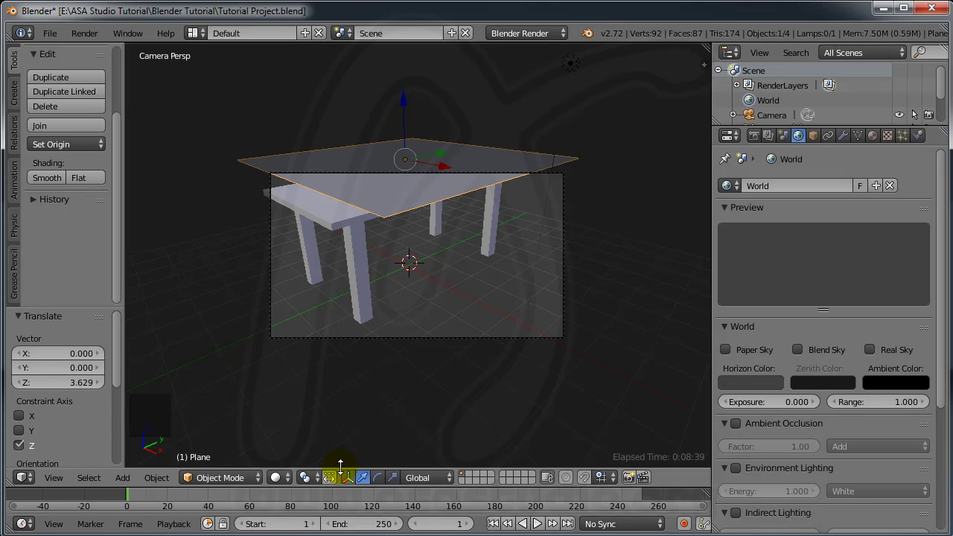
left_click(380, 482)
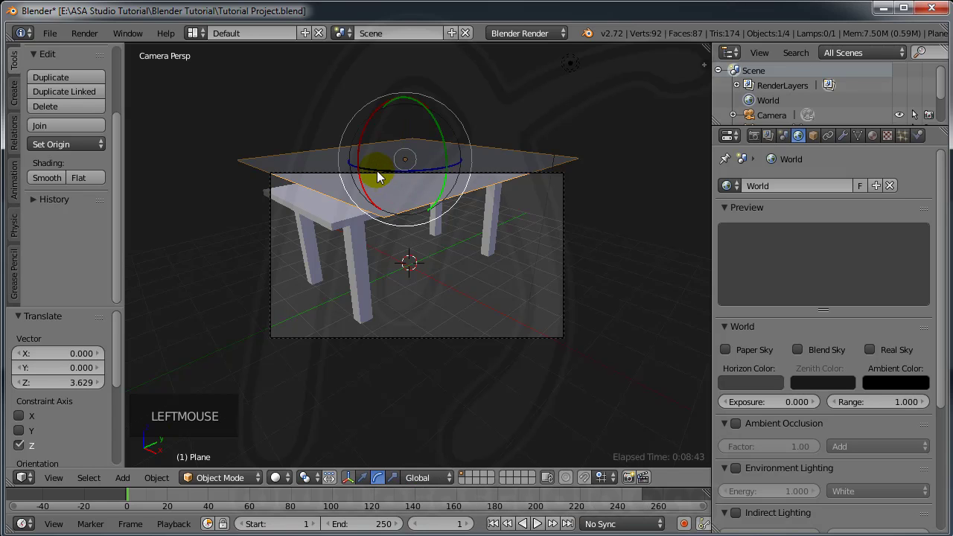
left_click(382, 178)
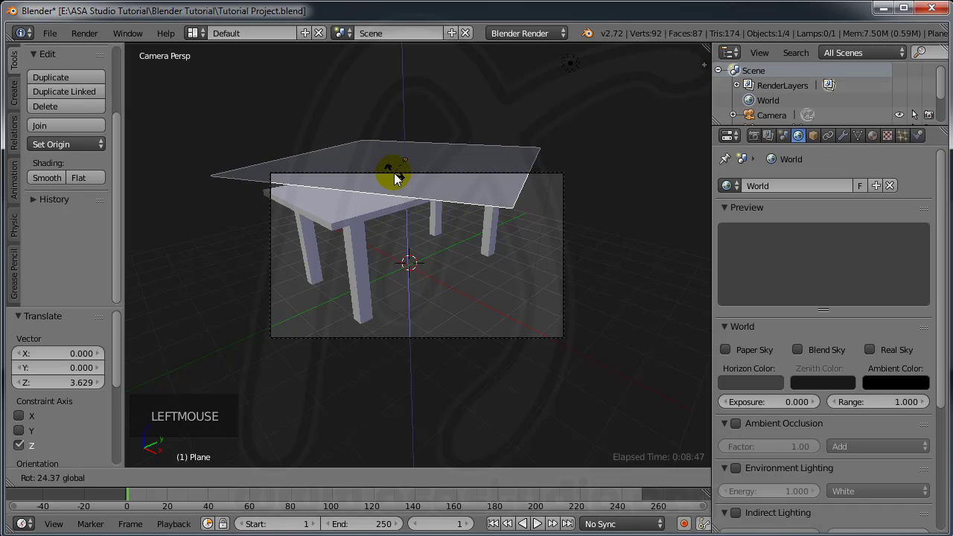
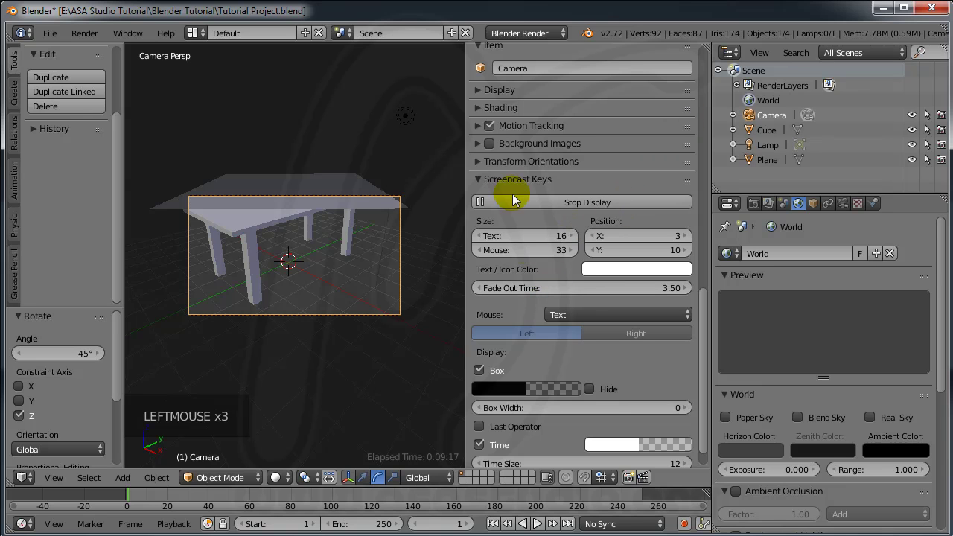
- Enable Lock Camera to View so viewport navigation moves the camera
scroll("up", 3)
left_click(481, 142)
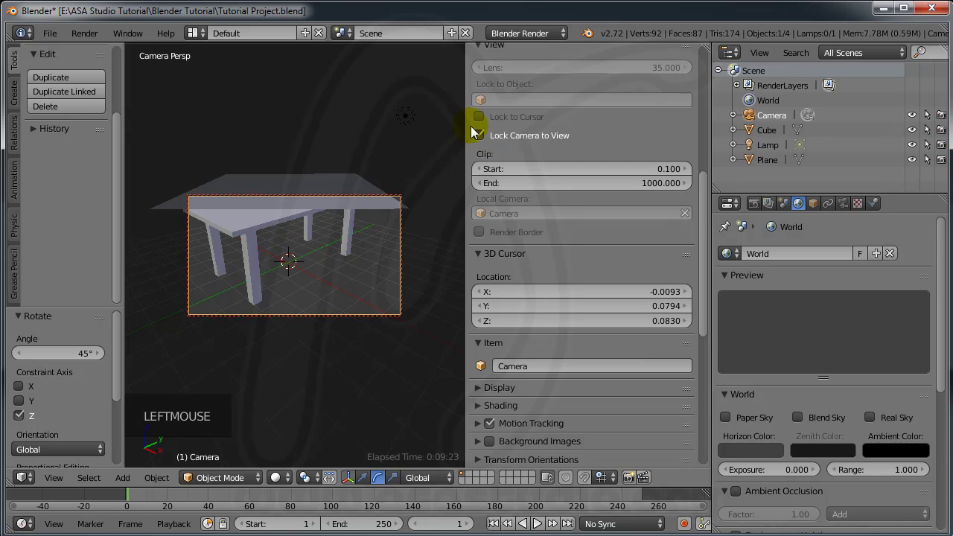
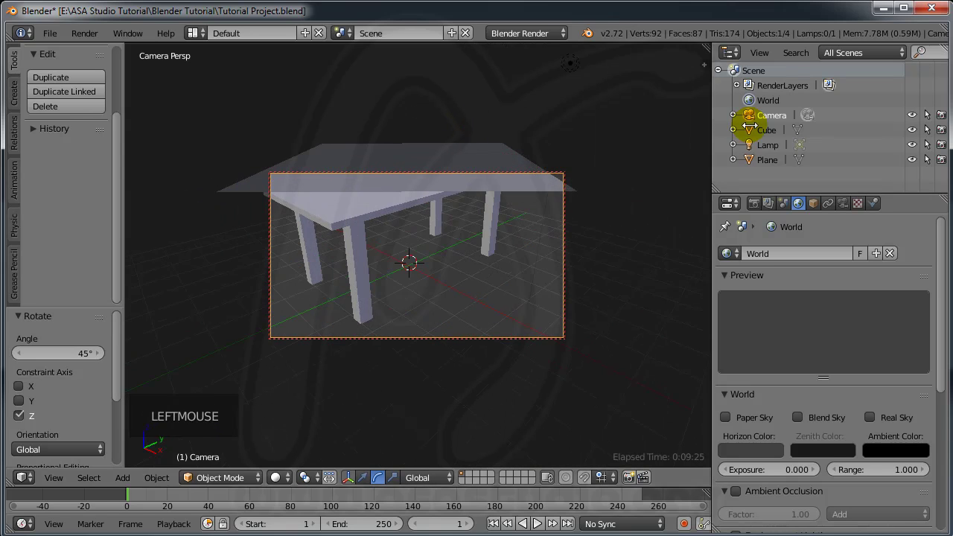
scroll("down", 3)
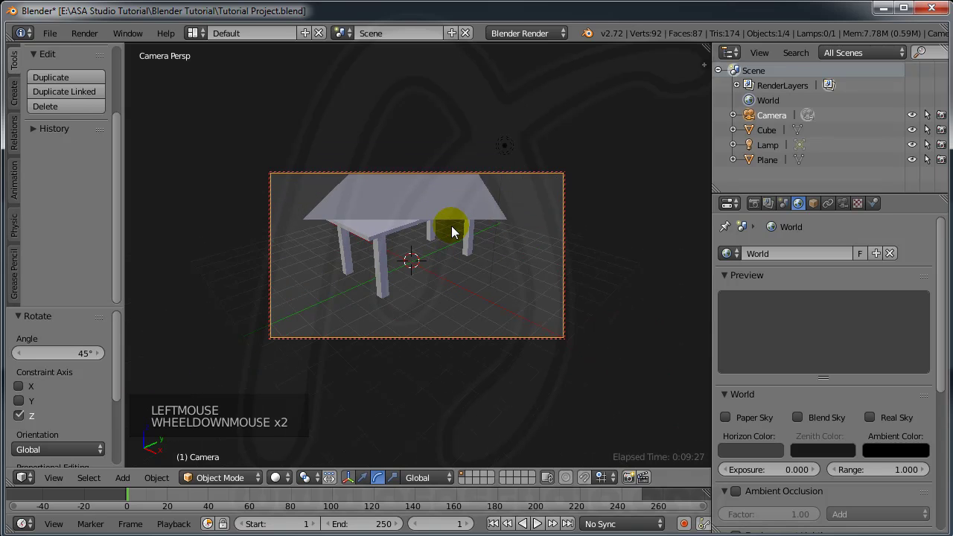
scroll("down", 3)
scroll("up", 3)
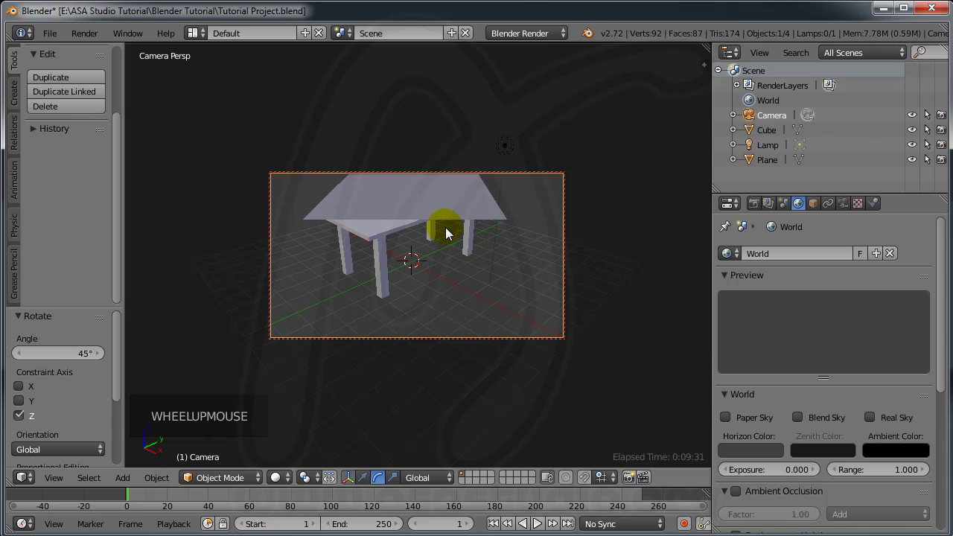
- Orbit and zoom the camera view until the whole table and cloth plane fill the frame
left_click(449, 233)
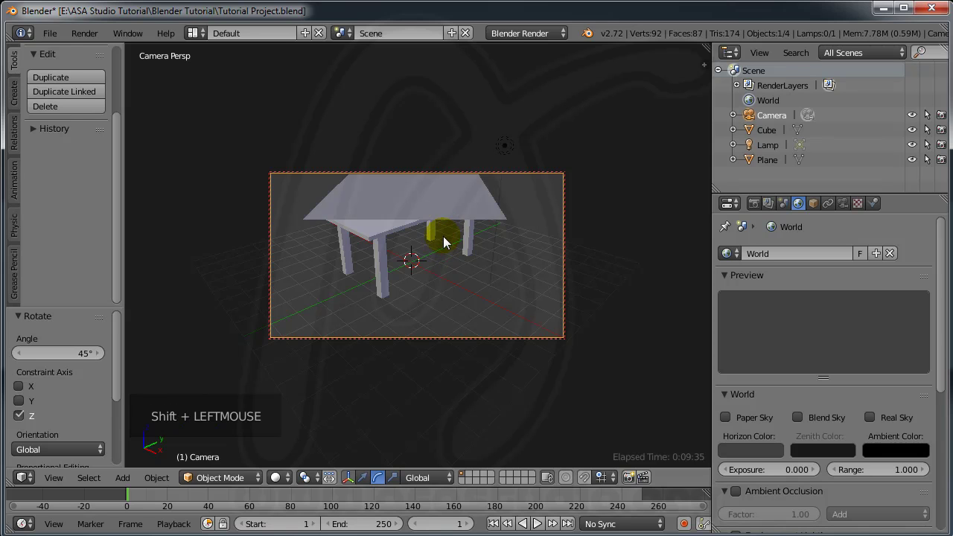
middle_click(447, 242)
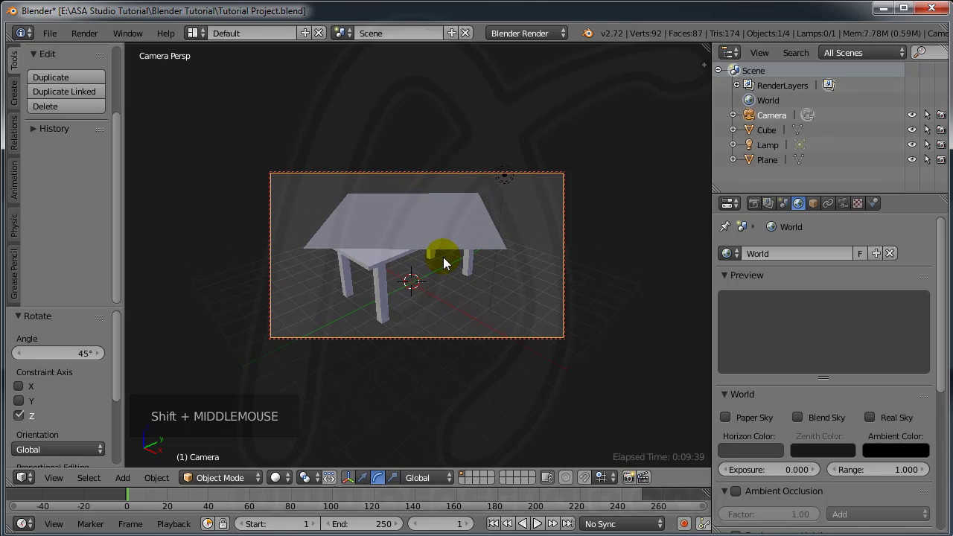
scroll("up", 3)
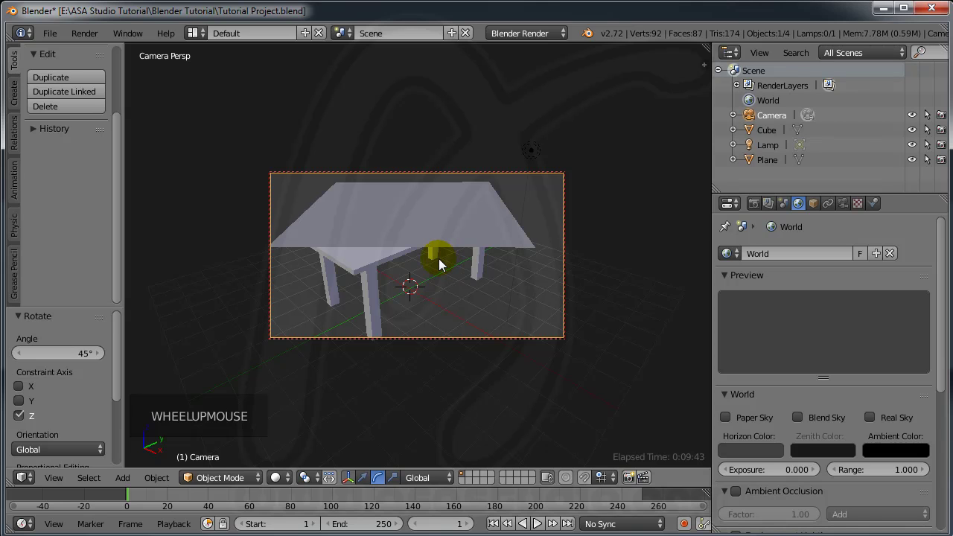
middle_click(442, 264)
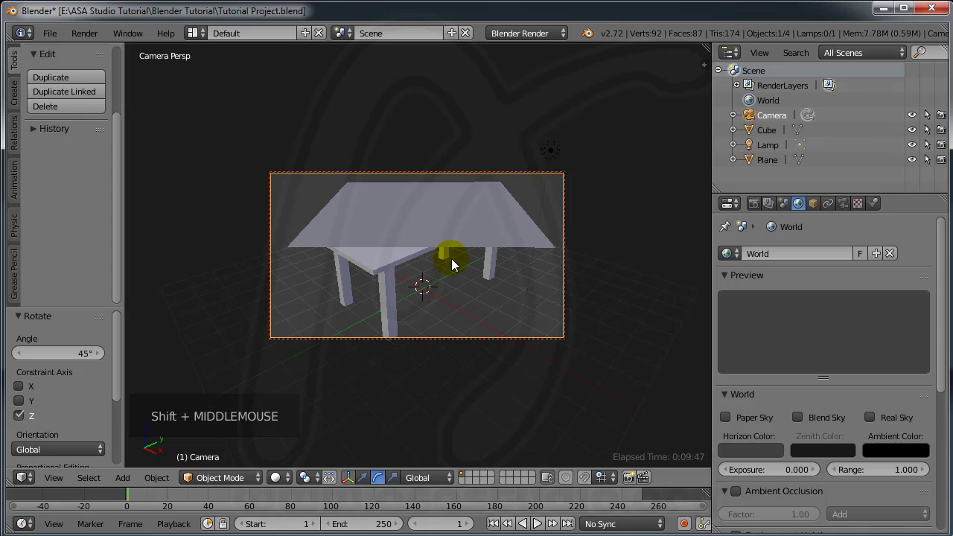
middle_click(457, 262)
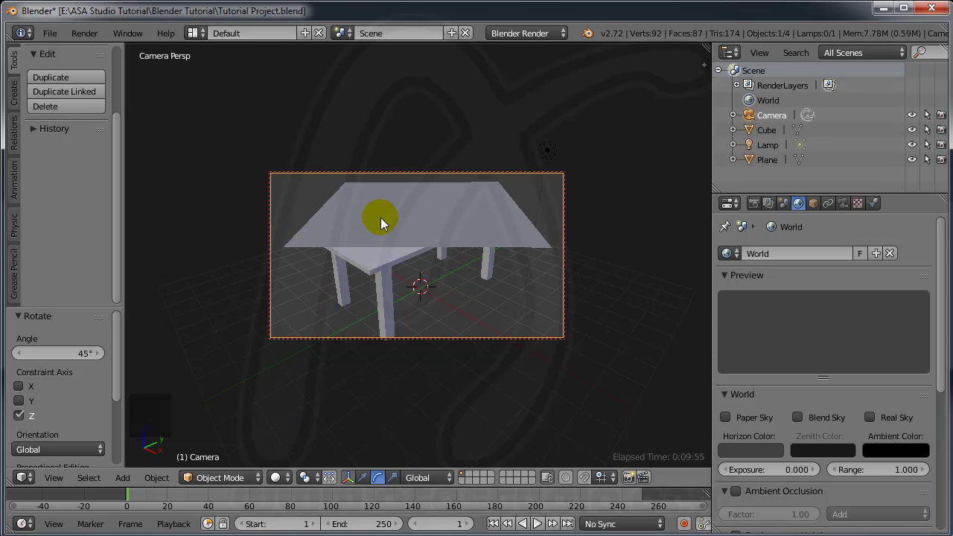
- Save the scene as a new file named taplak meja.blend
right_click(414, 218)
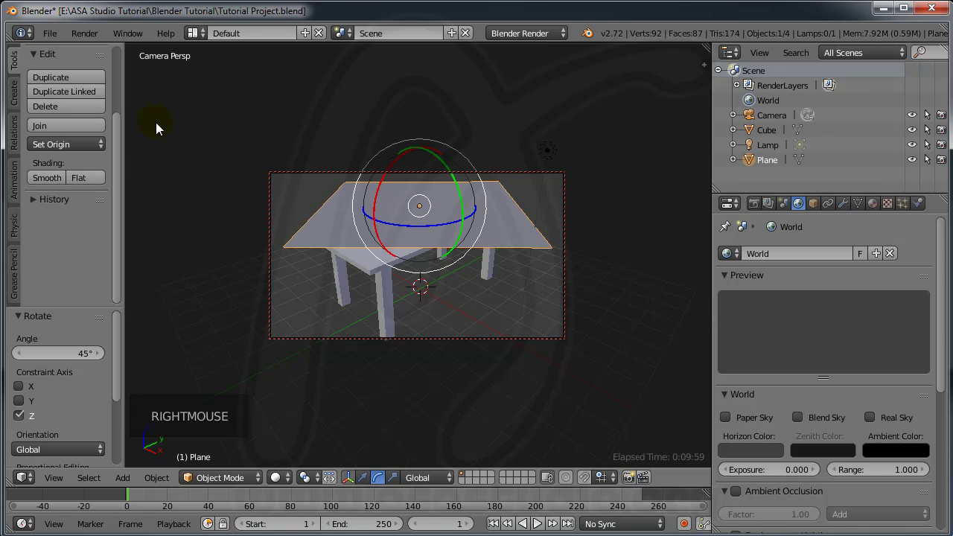
left_click(49, 41)
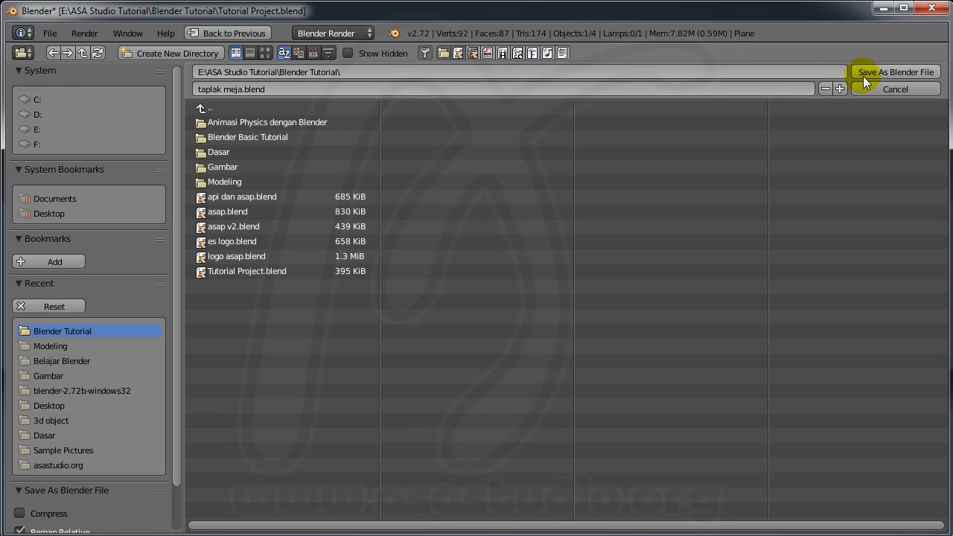
left_click(867, 82)
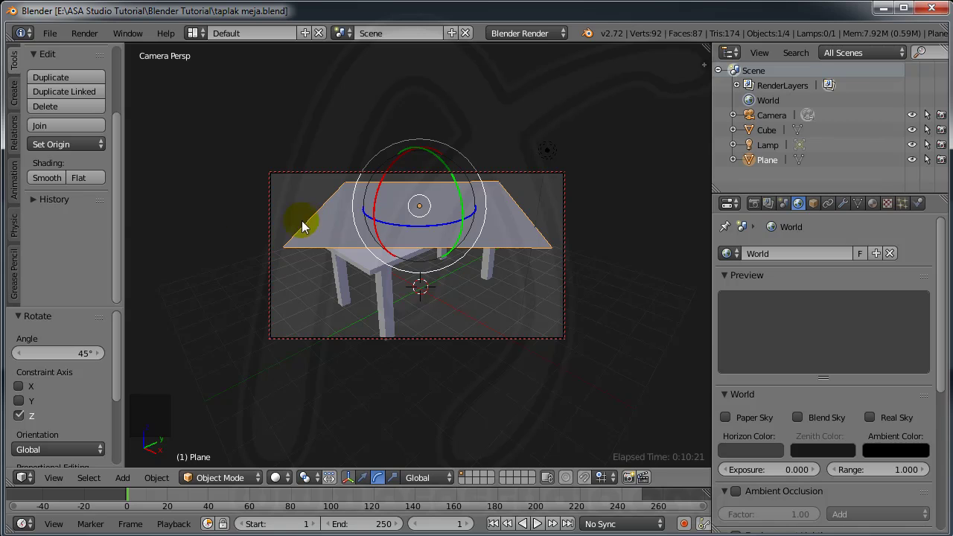
- Subdivide the plane's mesh twice in Edit Mode, leave editing and switch to front view
left_click(119, 232)
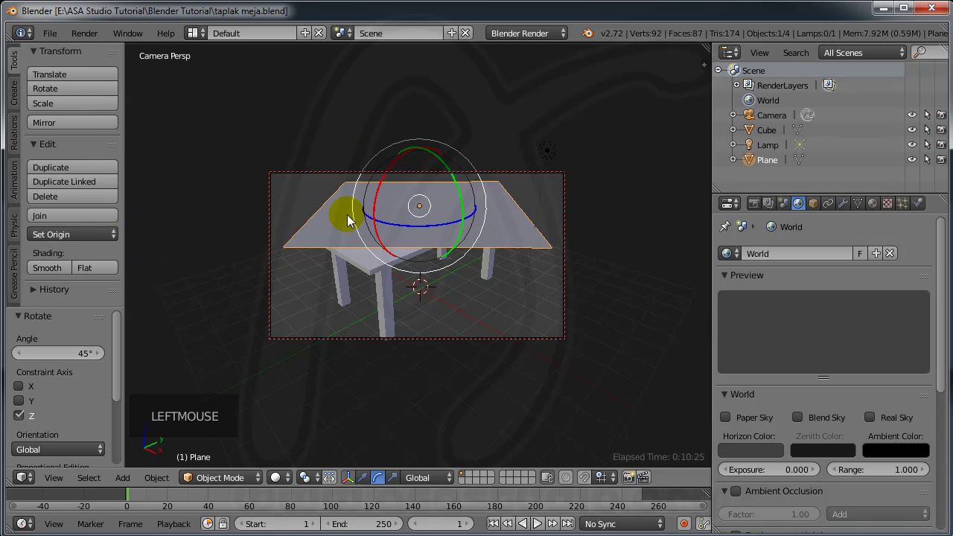
right_click(336, 214)
left_click(245, 484)
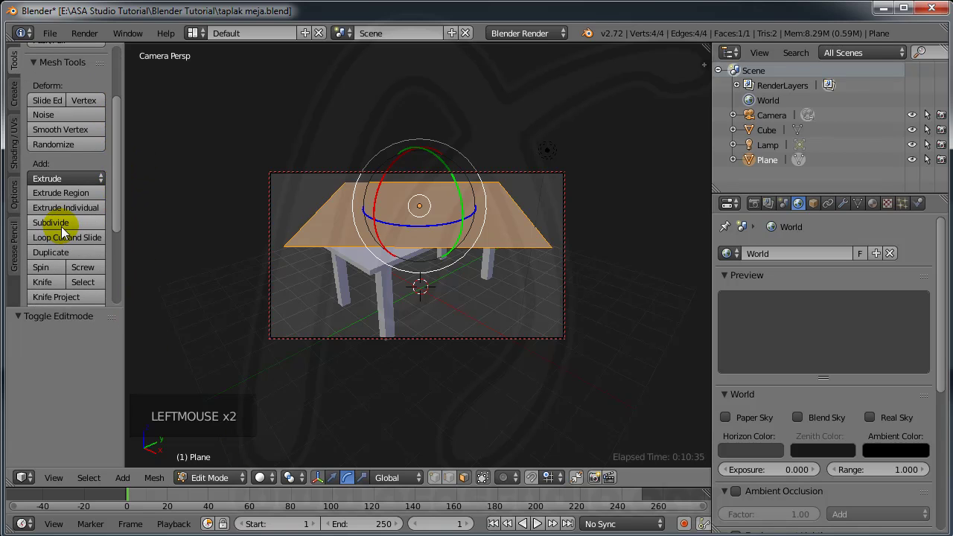
left_click(65, 231)
left_click(55, 224)
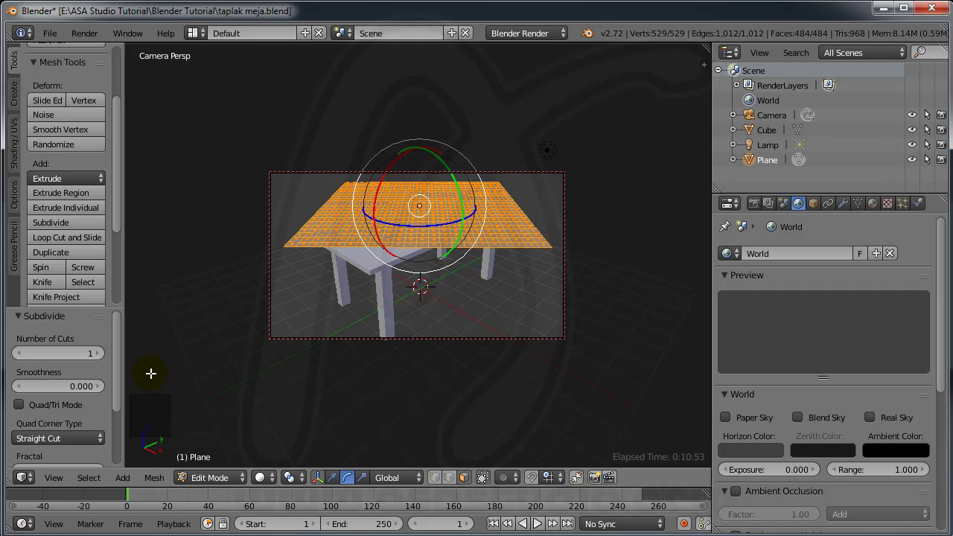
left_click(238, 486)
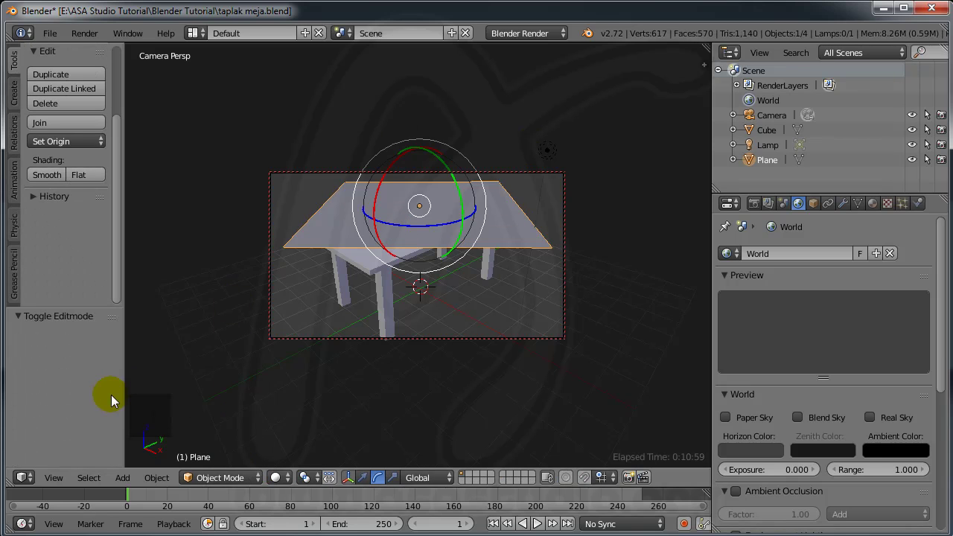
left_click(54, 482)
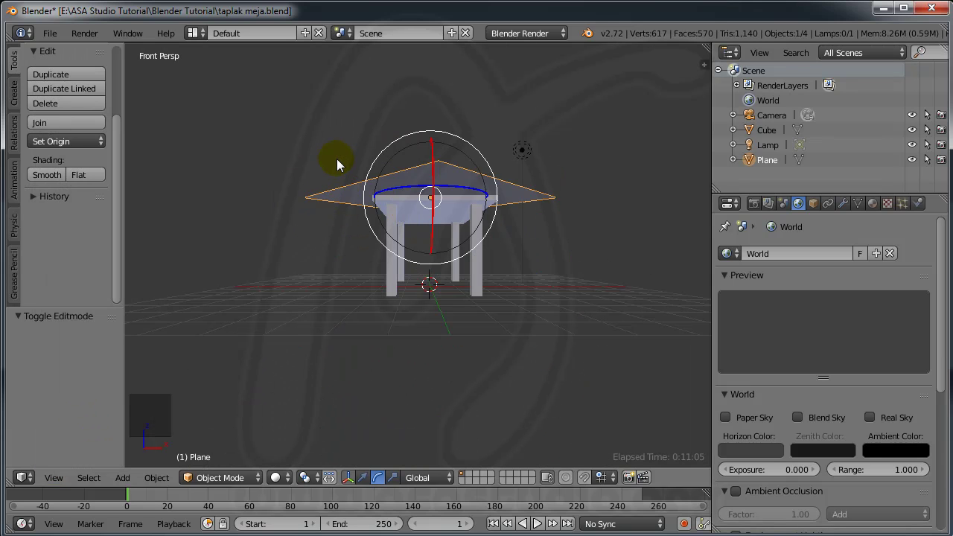
- Add Cloth physics to the plane so it becomes a cloth simulation object
middle_click(340, 161)
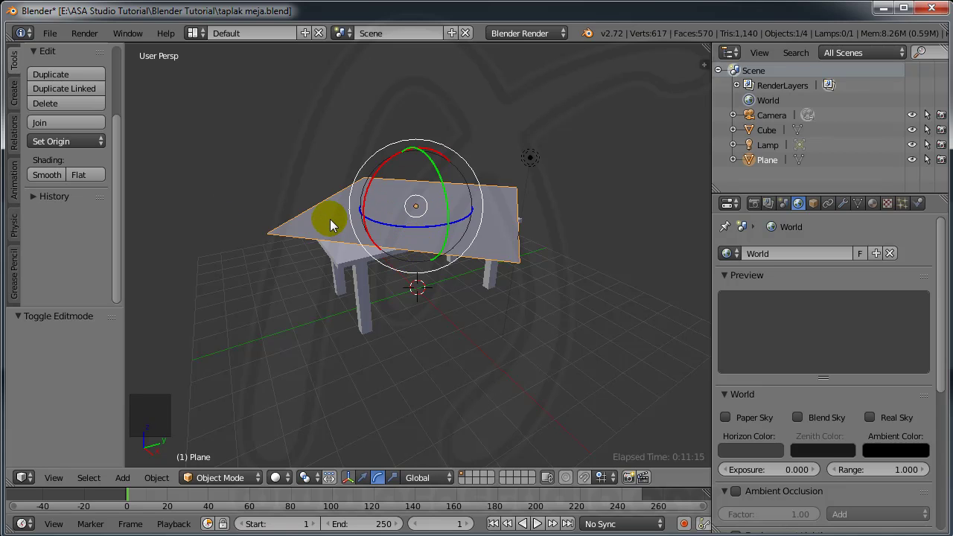
left_click(369, 478)
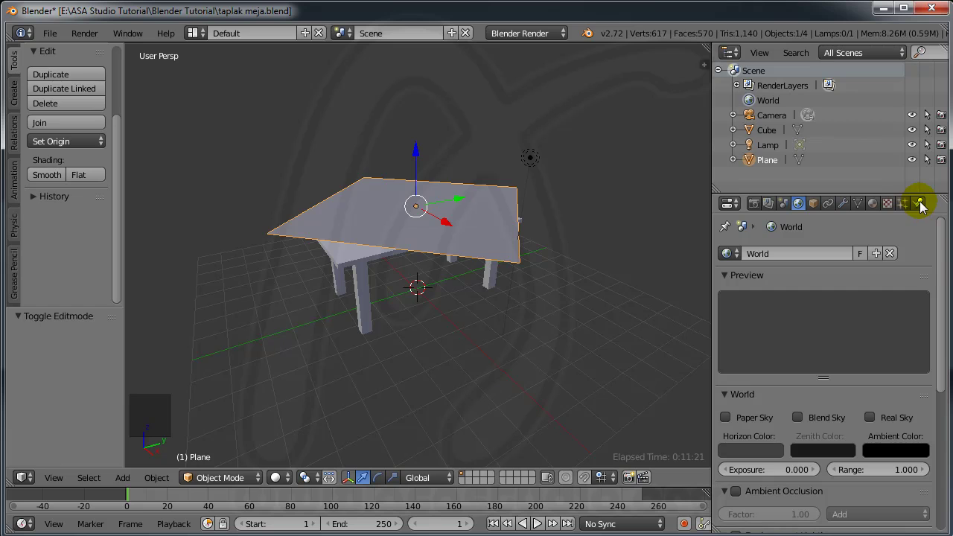
left_click(925, 207)
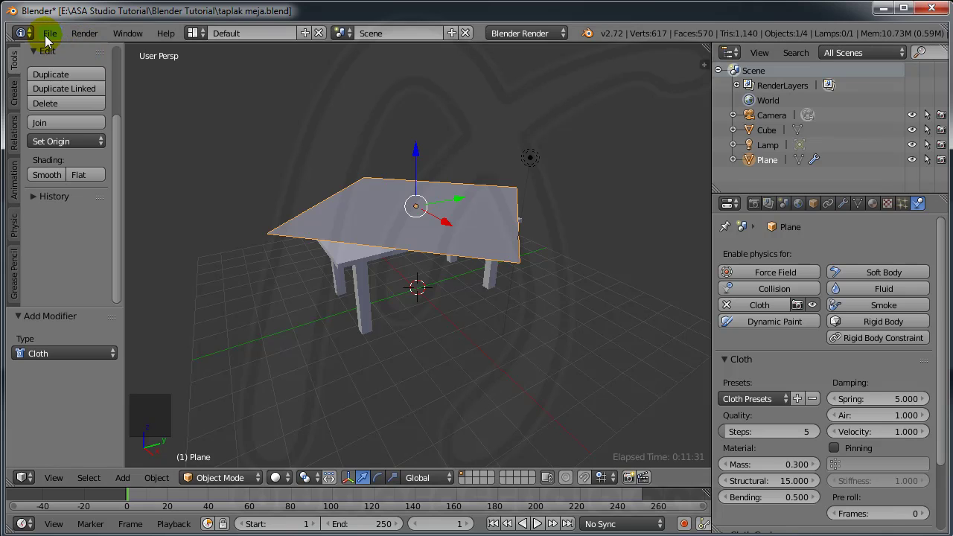
left_click(49, 40)
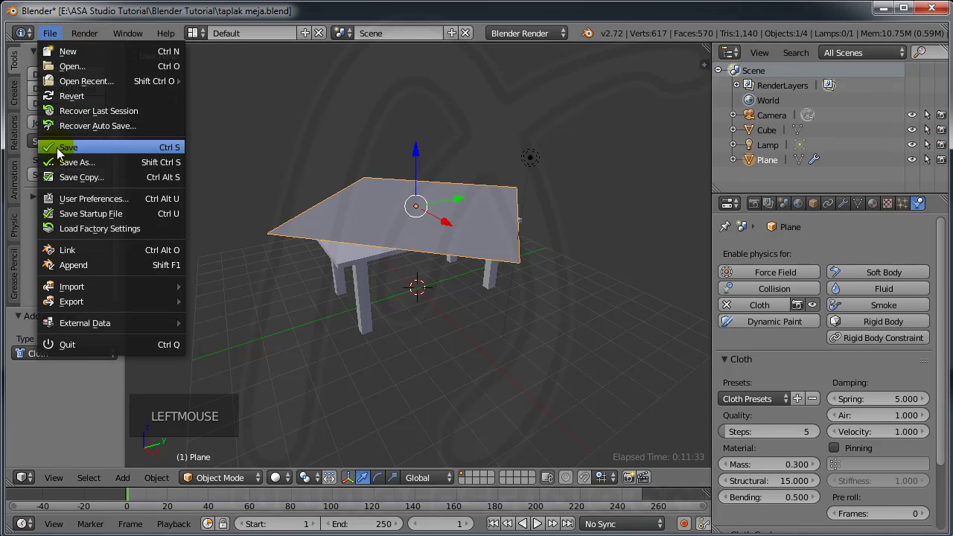
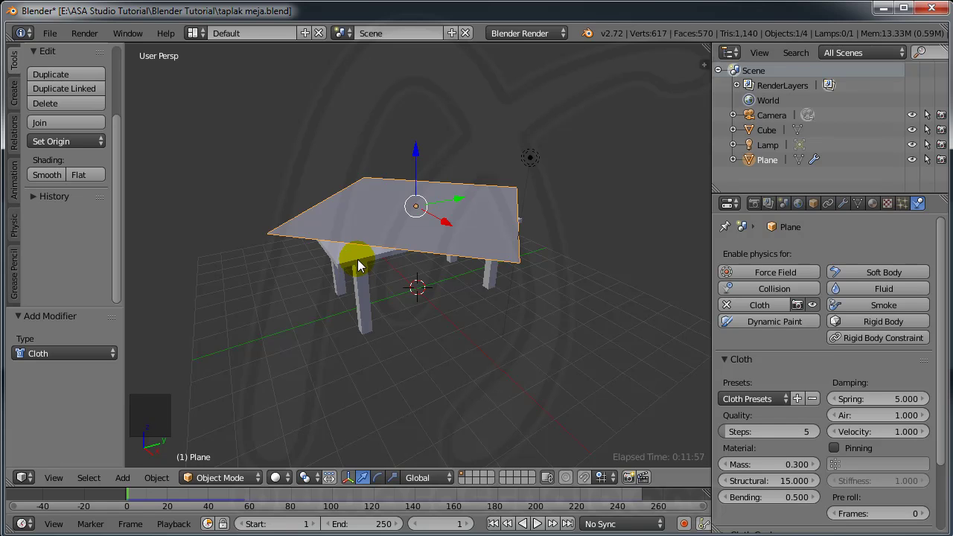
- Enable Collision physics on the table cube so the cloth drapes over it
right_click(362, 262)
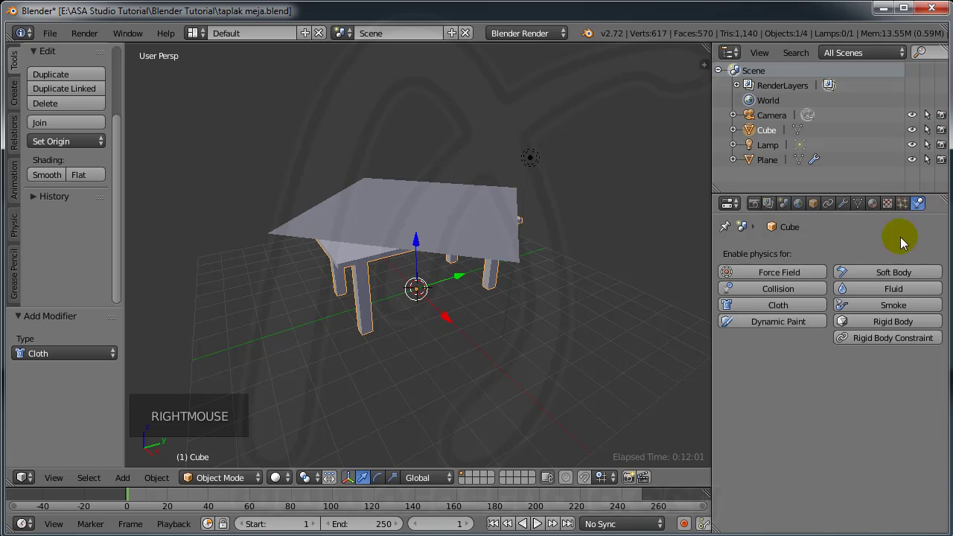
left_click(776, 296)
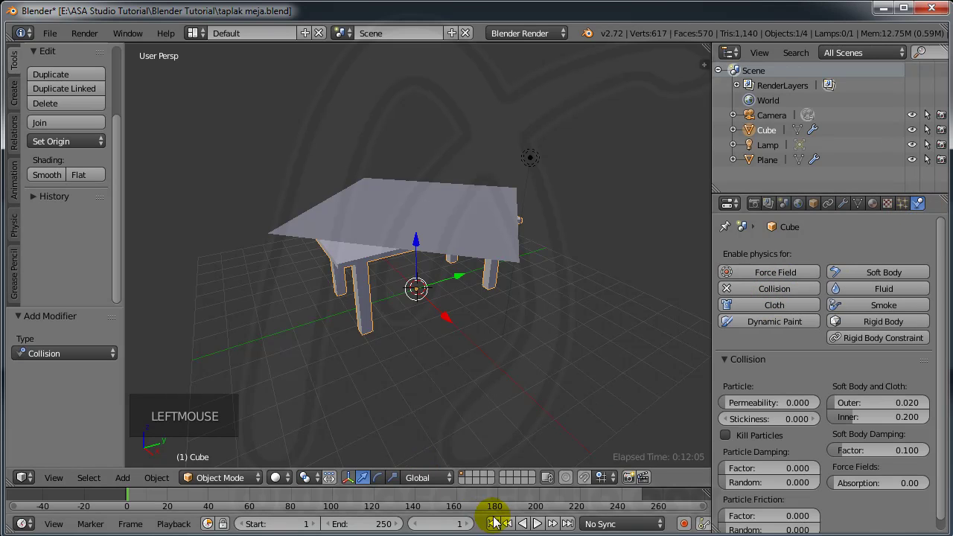
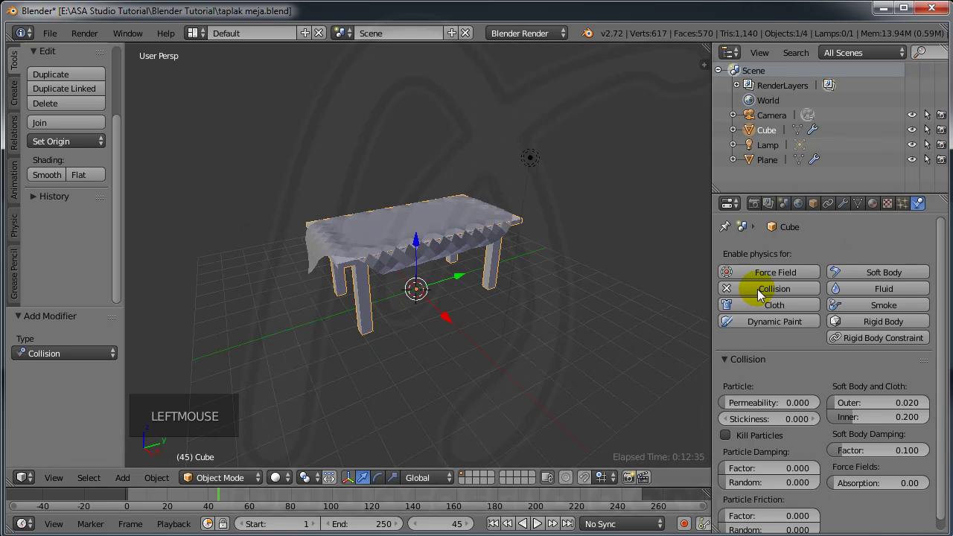
- Make the floor plane Plane.001 a Collision surface, replay the cloth drop and show its modifier stack
left_click(125, 480)
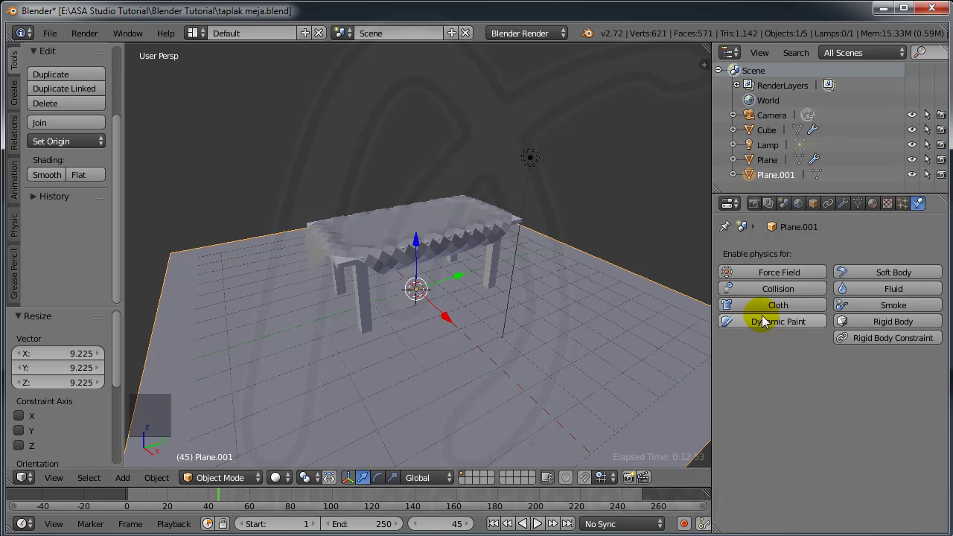
left_click(775, 296)
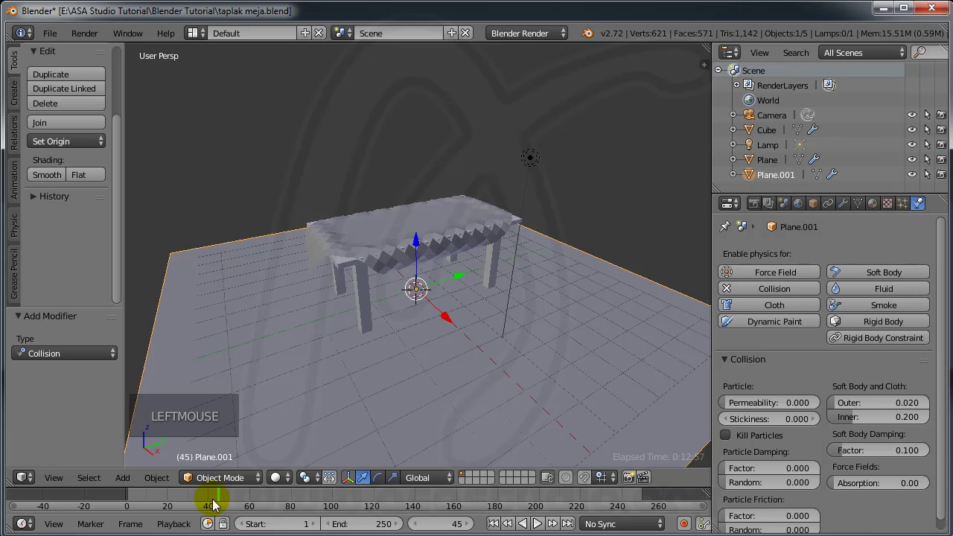
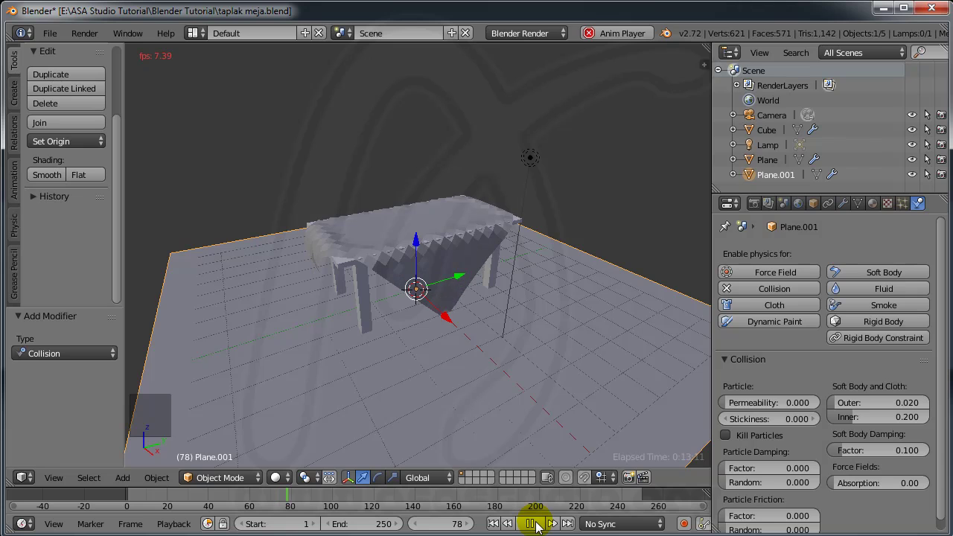
left_click(541, 525)
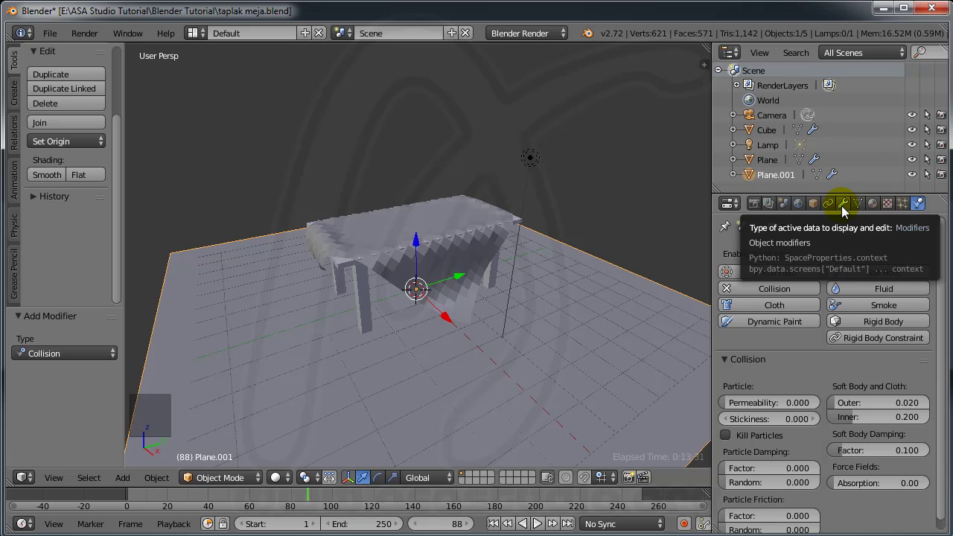
left_click(845, 210)
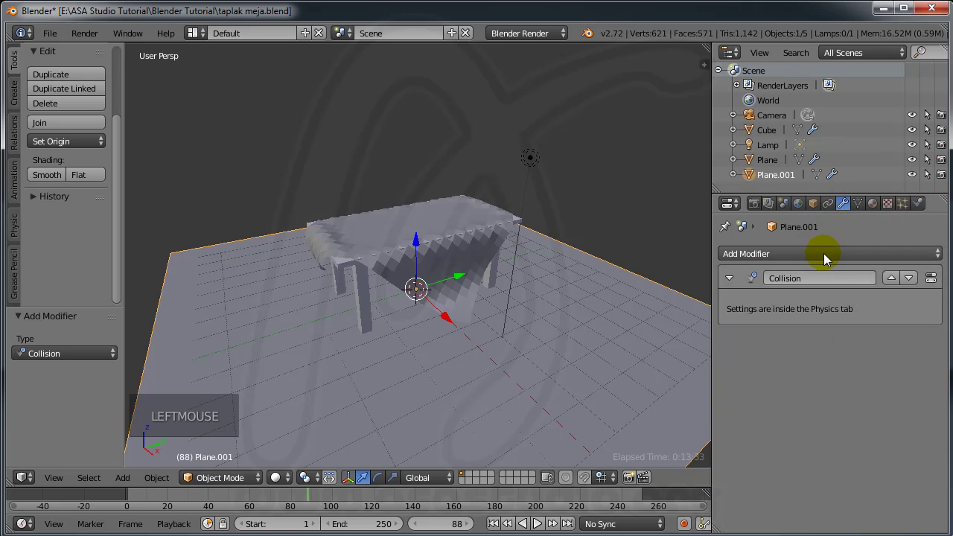
left_click(827, 259)
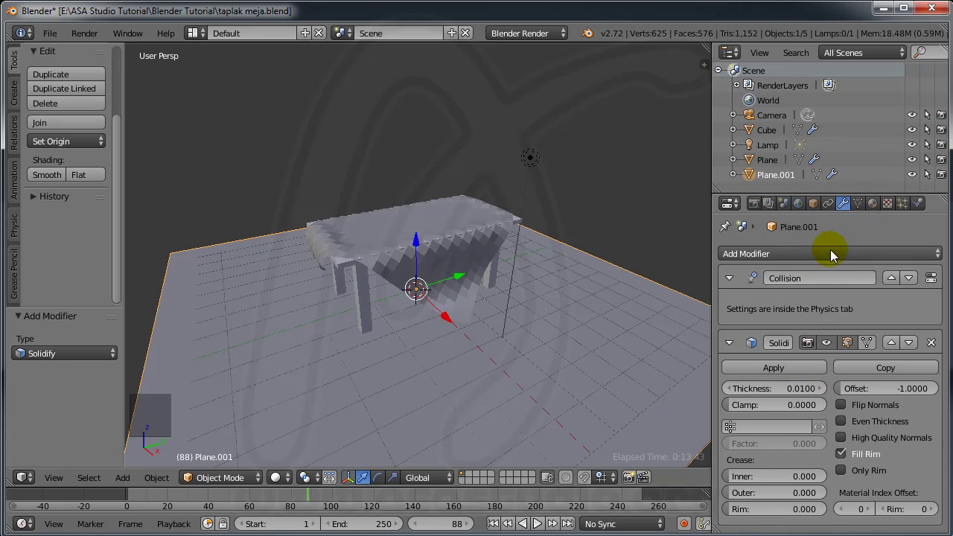
left_click(804, 259)
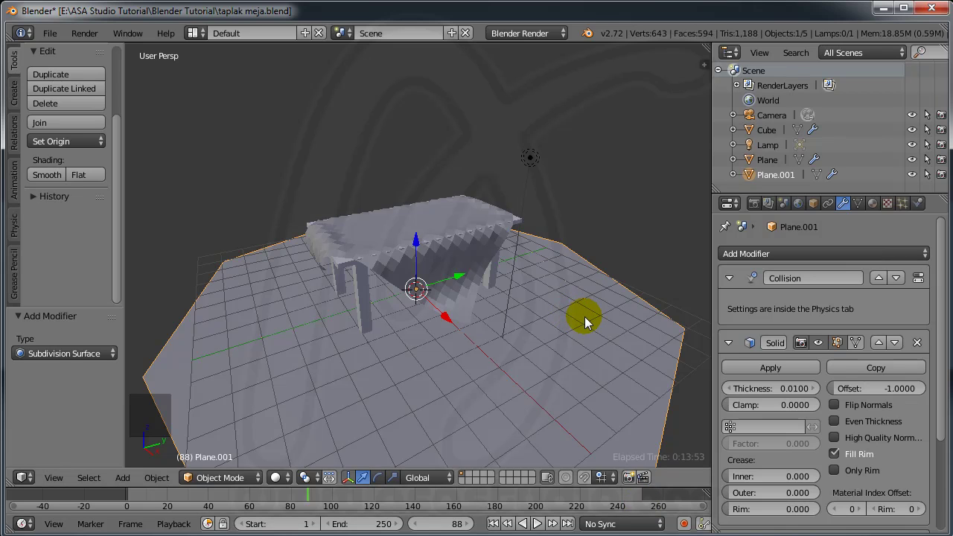
key("ctrl+z")
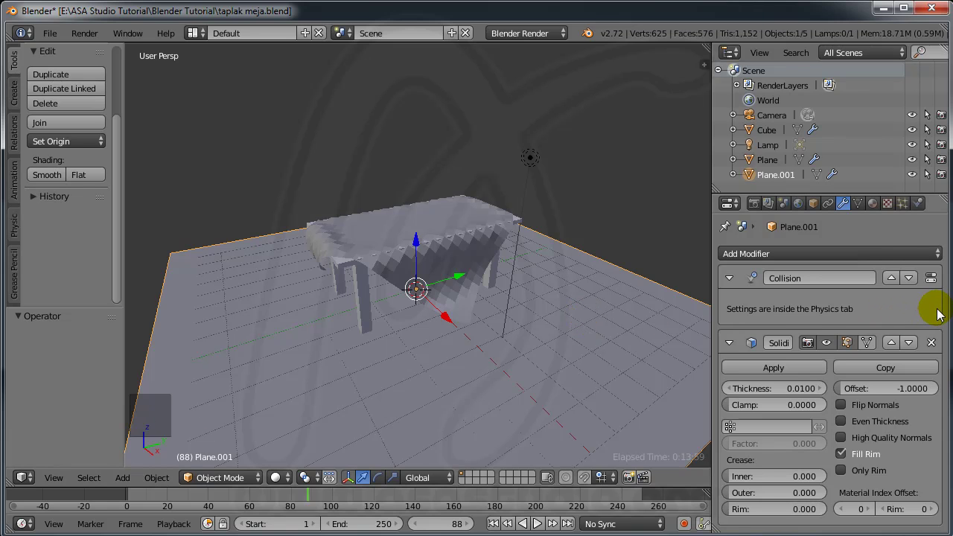
scroll("down", 3)
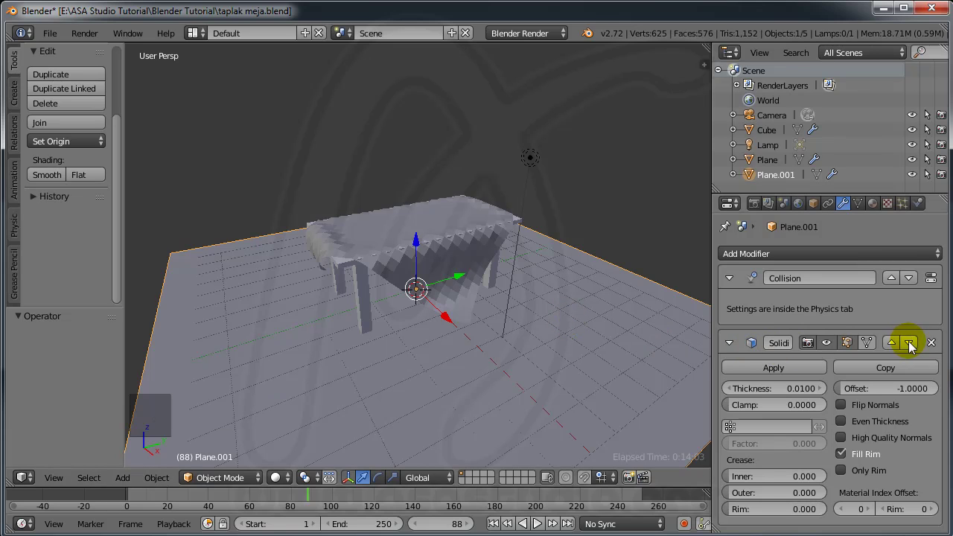
left_click(935, 347)
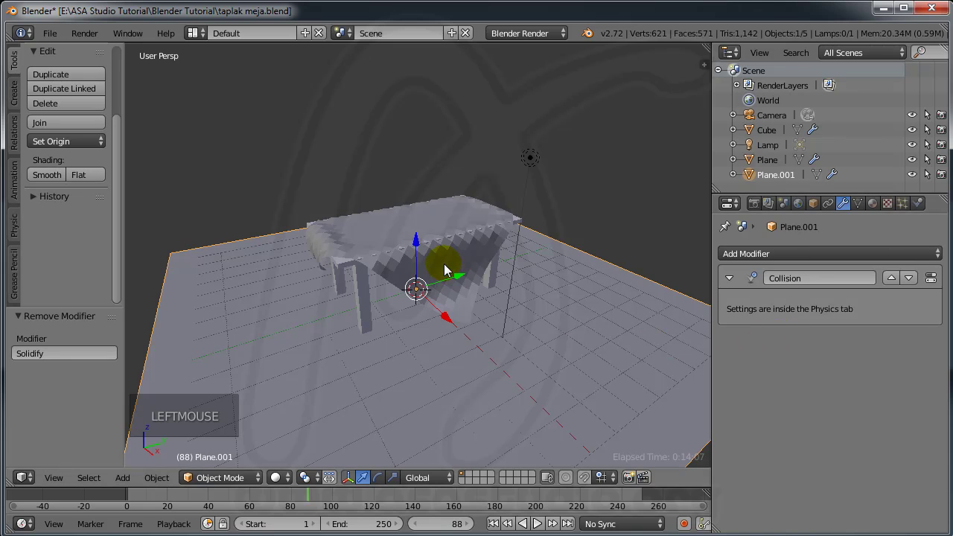
- Add Solidify and Subdivision Surface modifiers to the cloth and shade it smooth
right_click(448, 269)
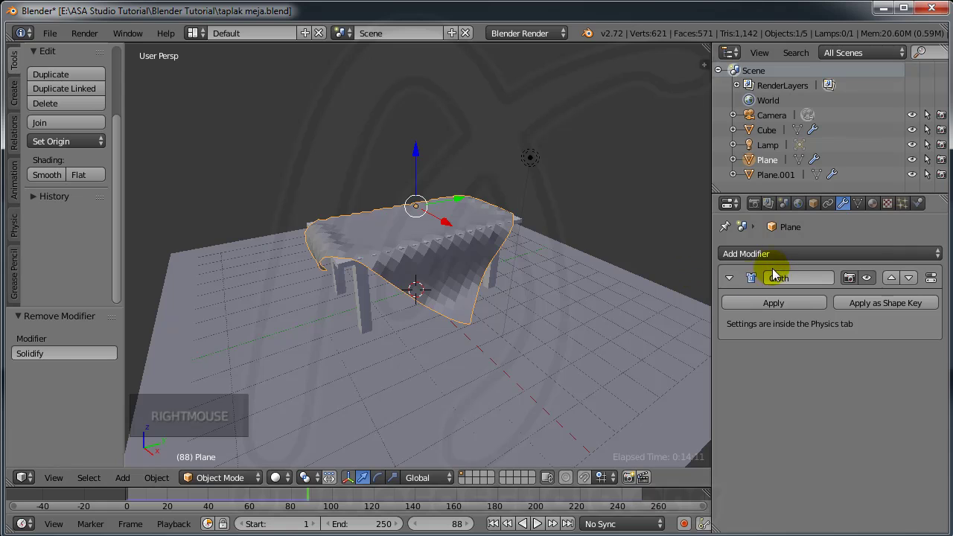
left_click(785, 257)
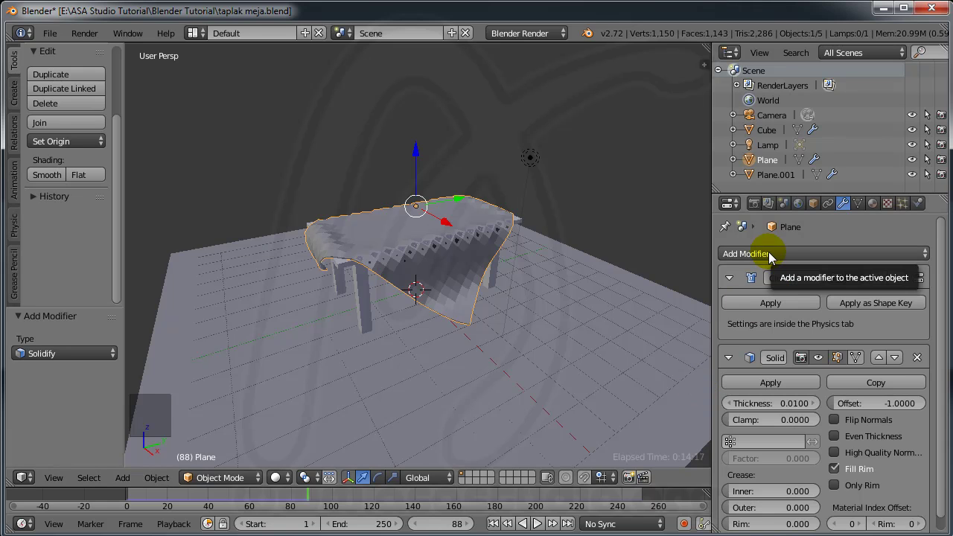
left_click(773, 258)
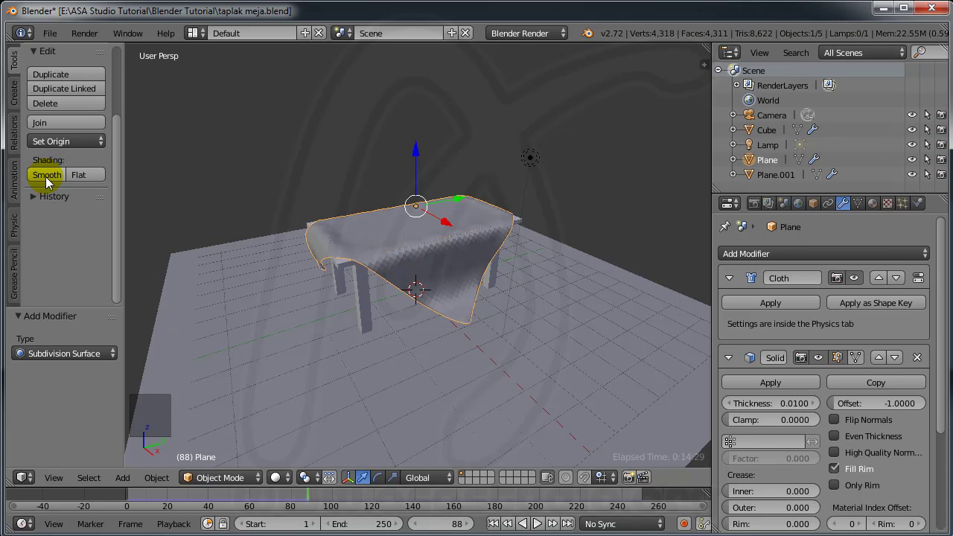
left_click(49, 181)
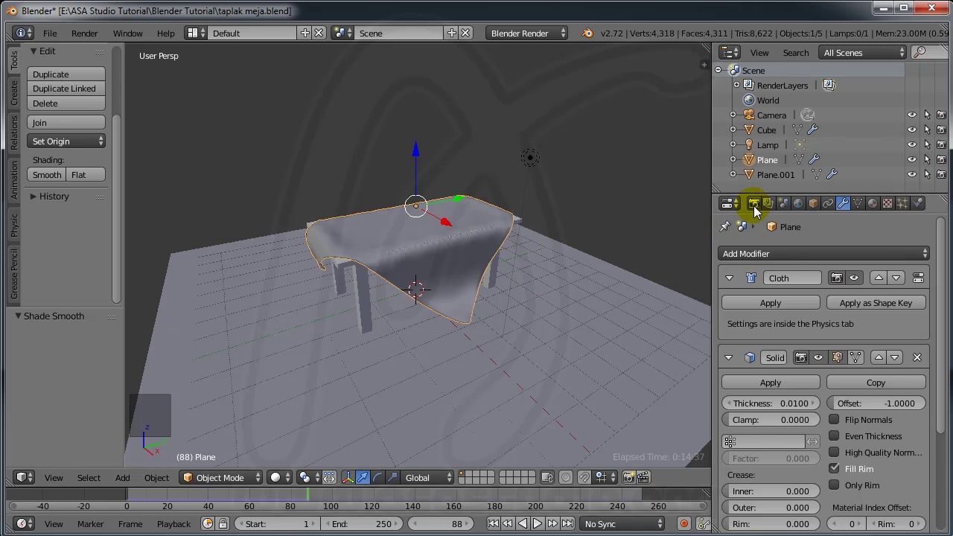
- Leave the render preview and return to the 3D viewport
left_click(757, 210)
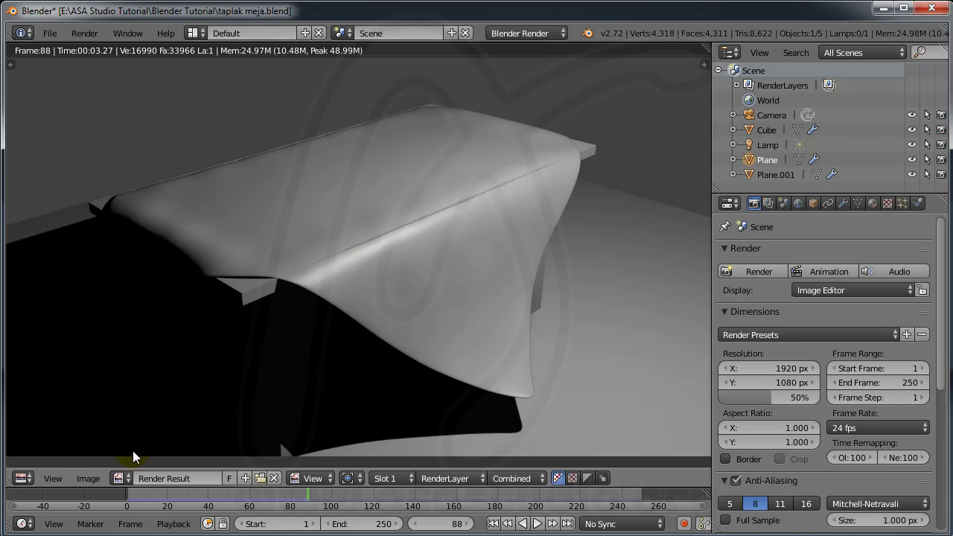
left_click(39, 468)
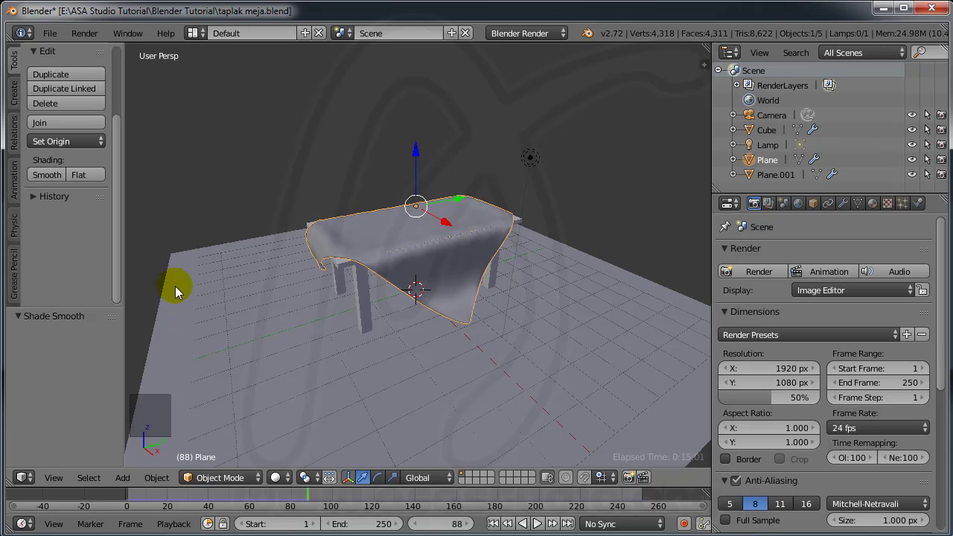
- Give the floor plane a new material with a brown diffuse colour
right_click(182, 309)
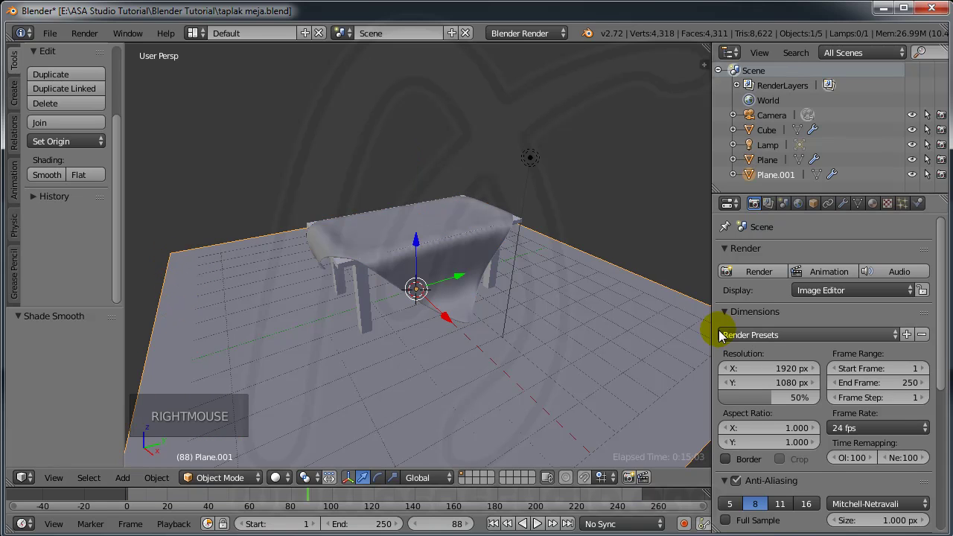
left_click(873, 211)
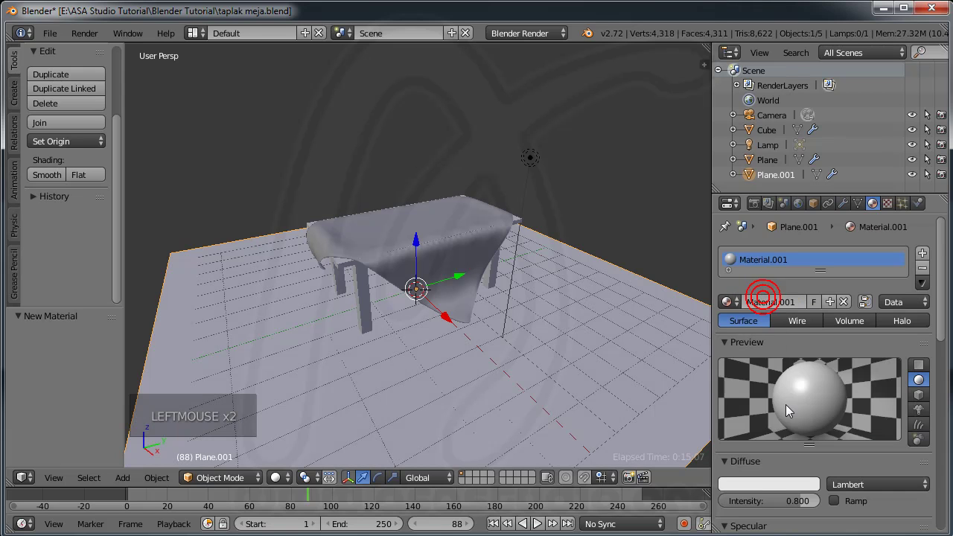
left_click(944, 329)
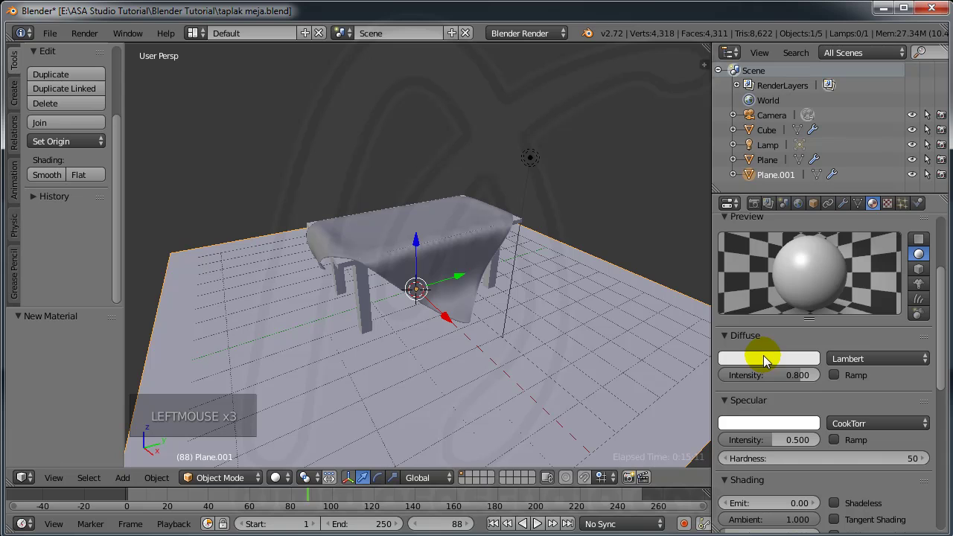
left_click(769, 363)
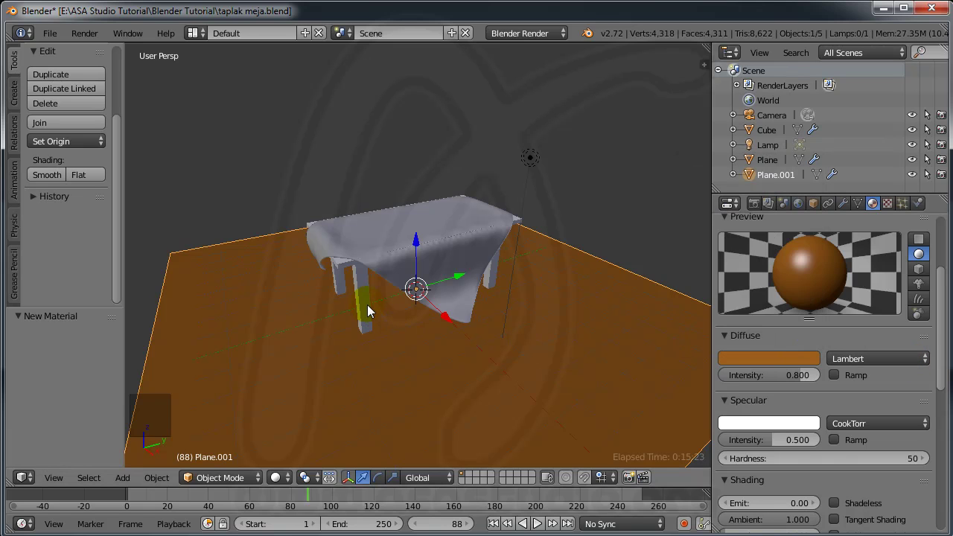
left_click(372, 310)
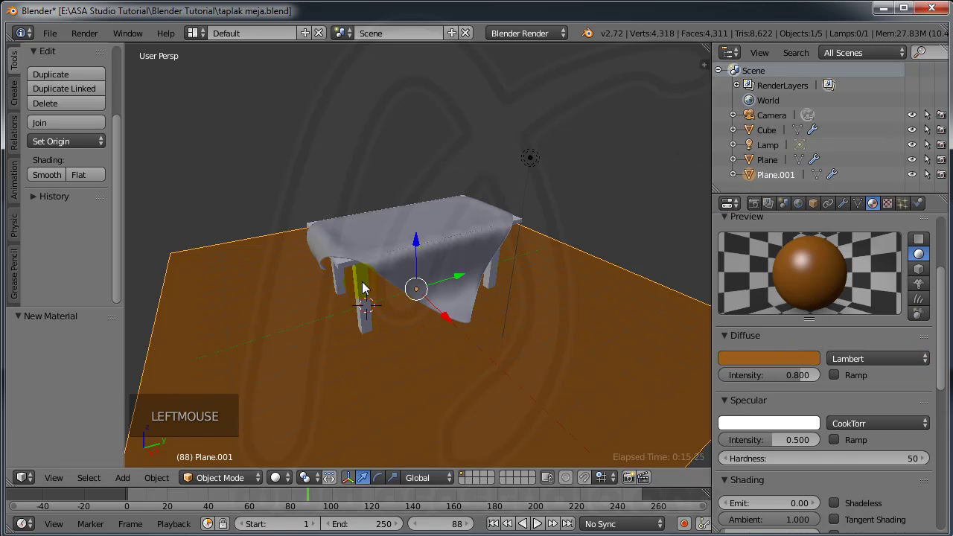
- Assign the floor's brown material to the table from the material browse list
right_click(365, 286)
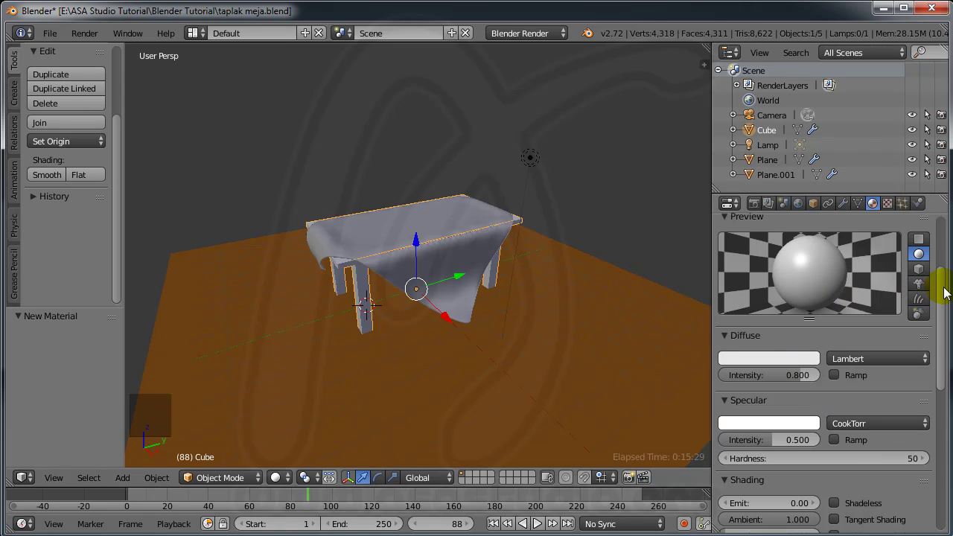
left_click(948, 284)
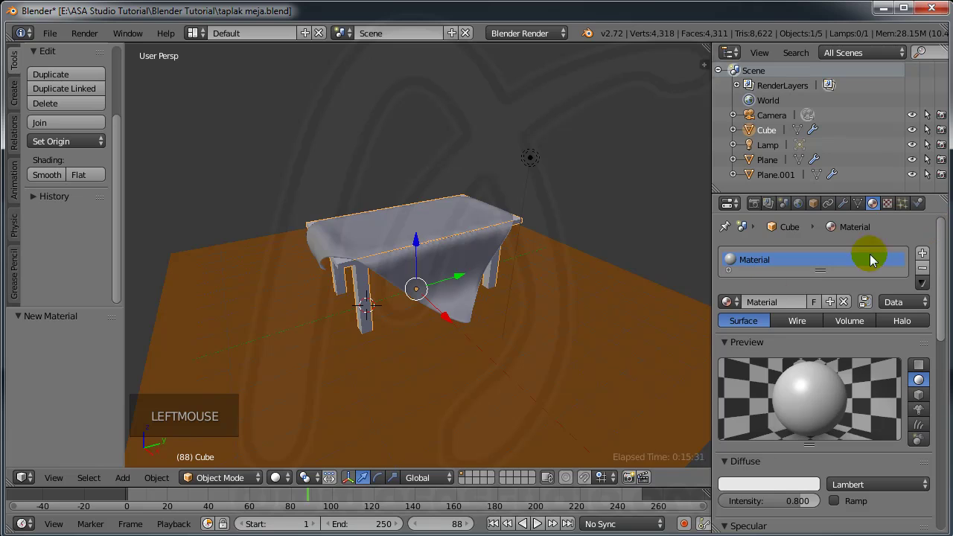
right_click(578, 336)
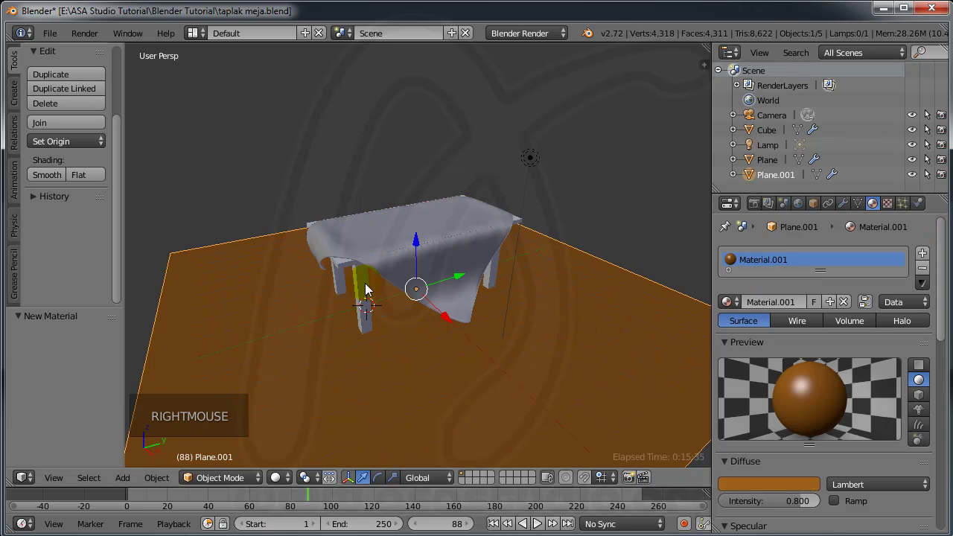
right_click(370, 289)
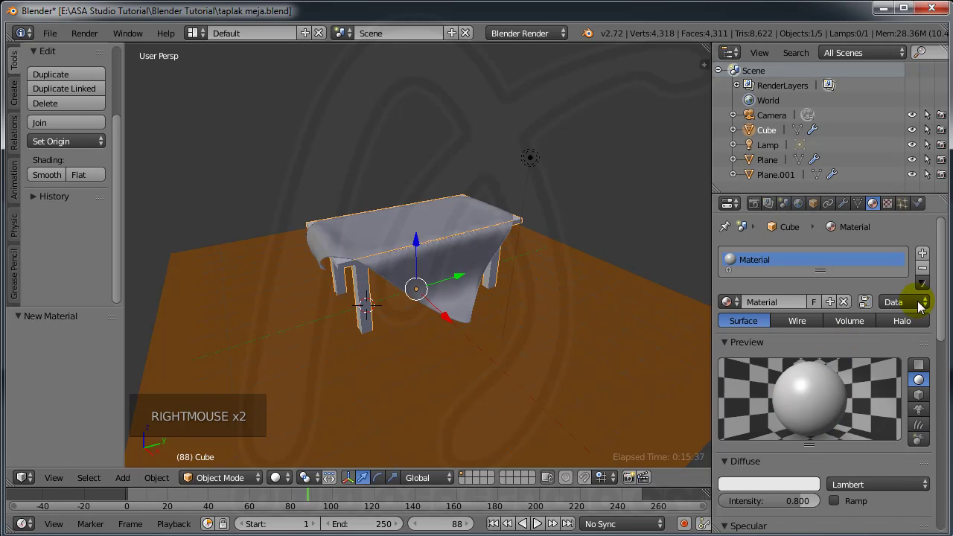
left_click(944, 302)
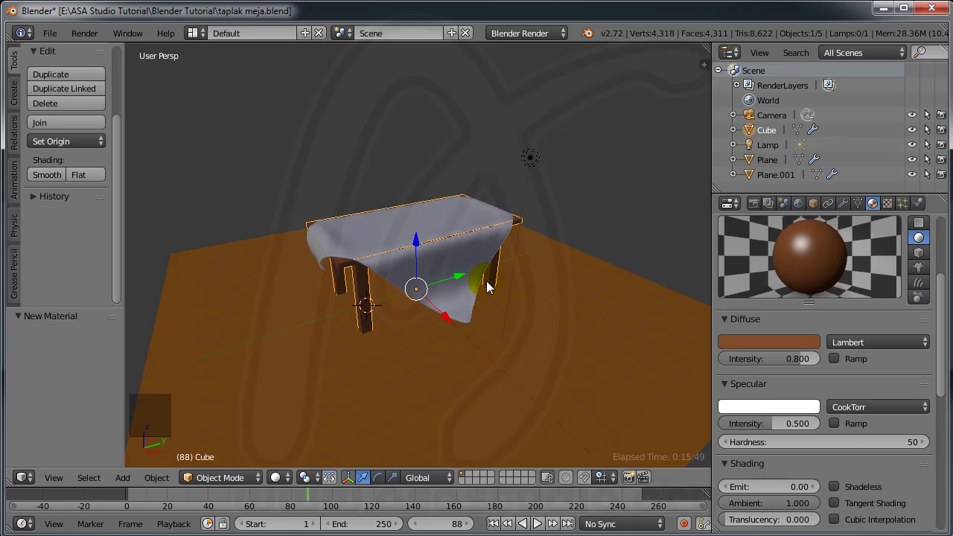
- Give the tablecloth a new material with a light green diffuse colour
right_click(456, 267)
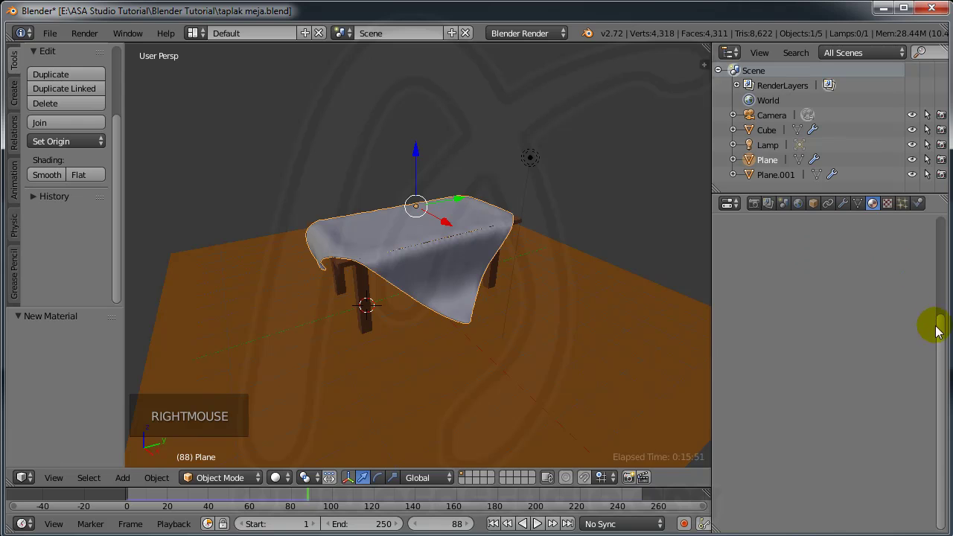
scroll("up", 3)
scroll("up", 3)
left_click(787, 283)
left_click(949, 350)
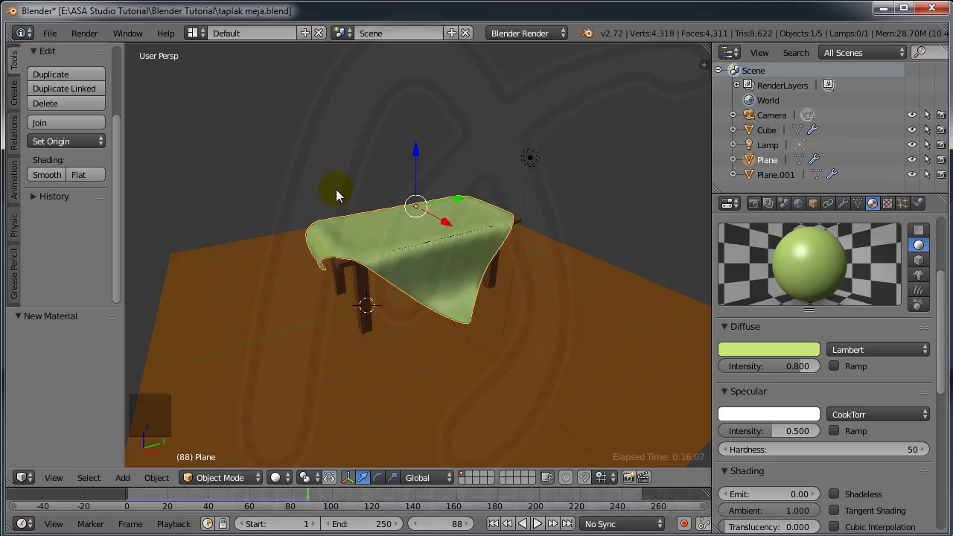
- Switch the render area back to the 3D View of the draped table
left_click(757, 209)
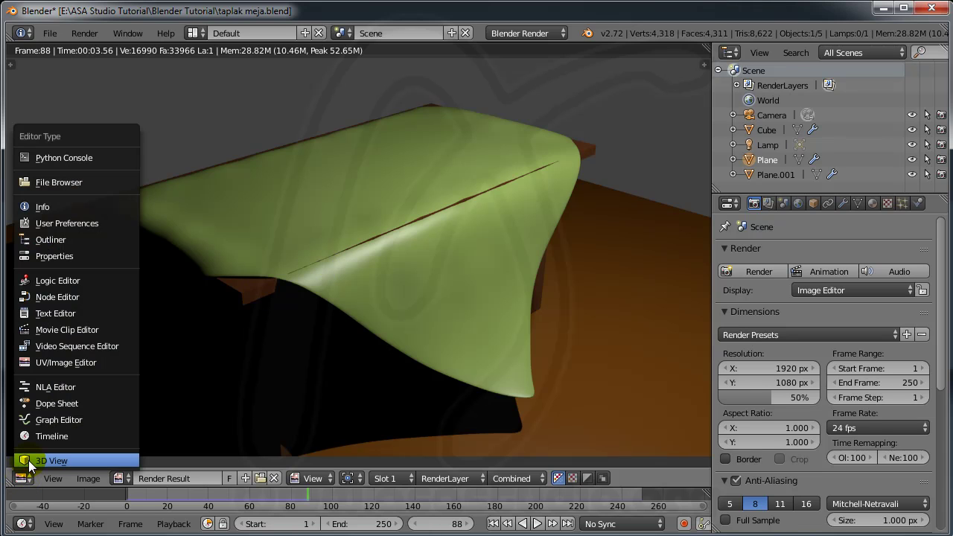
left_click(32, 466)
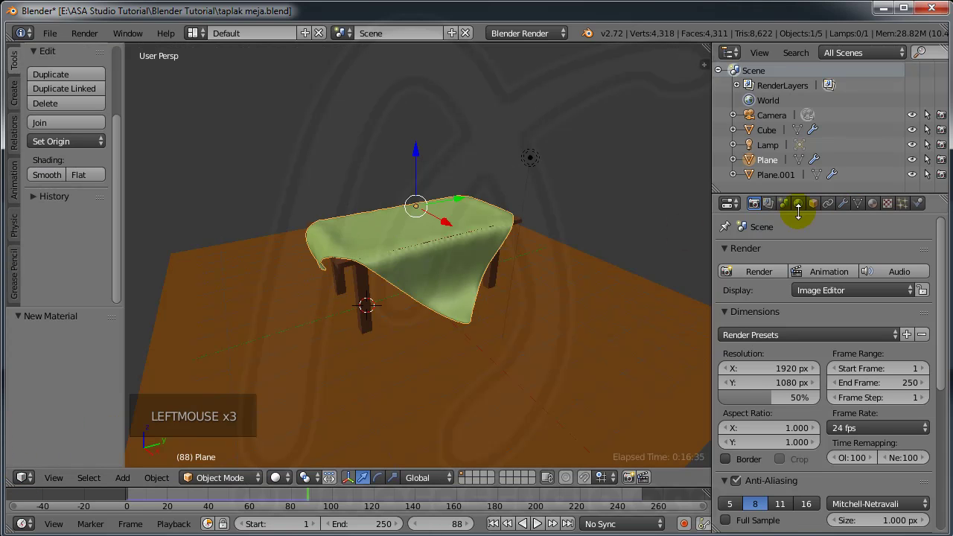
- Apply the Silk cloth preset in Physics and replay the drape from the start
left_click(926, 207)
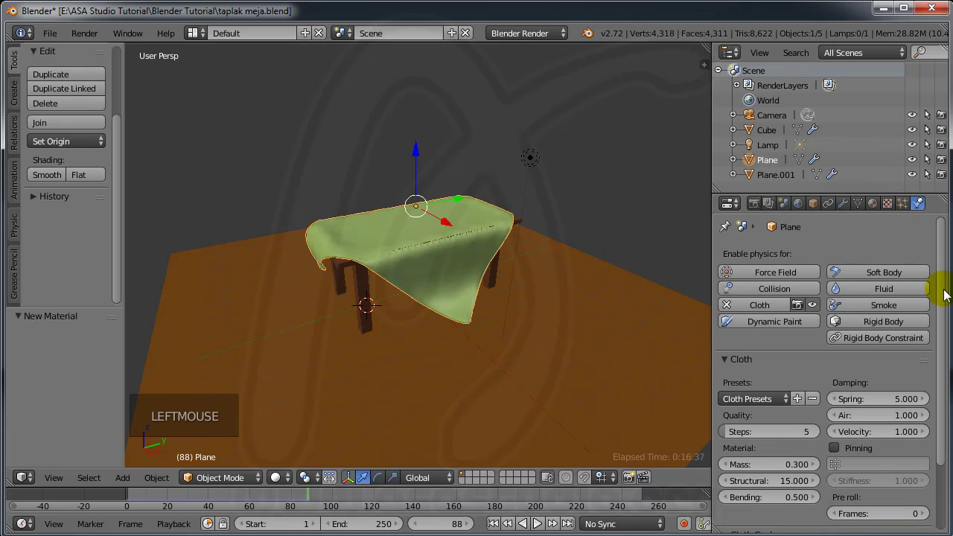
left_click(949, 290)
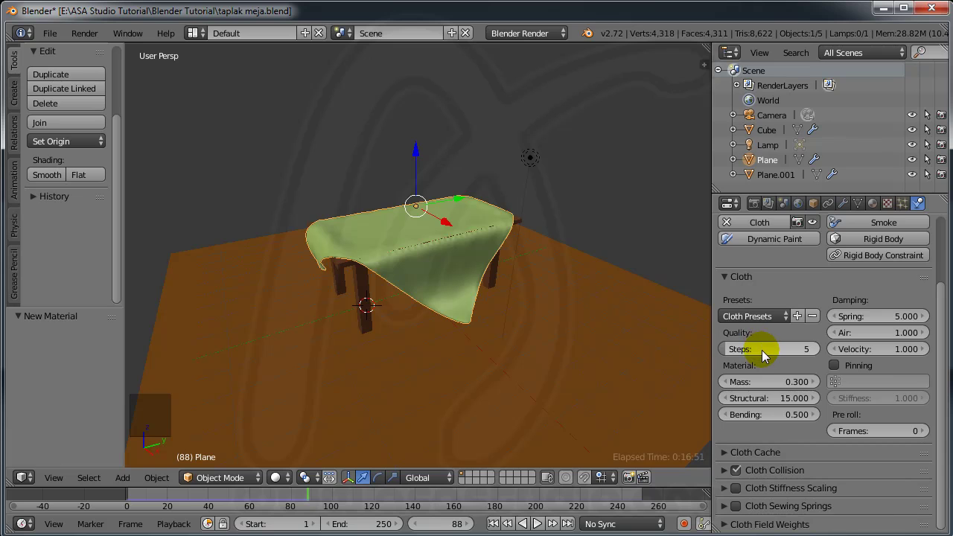
left_click(790, 319)
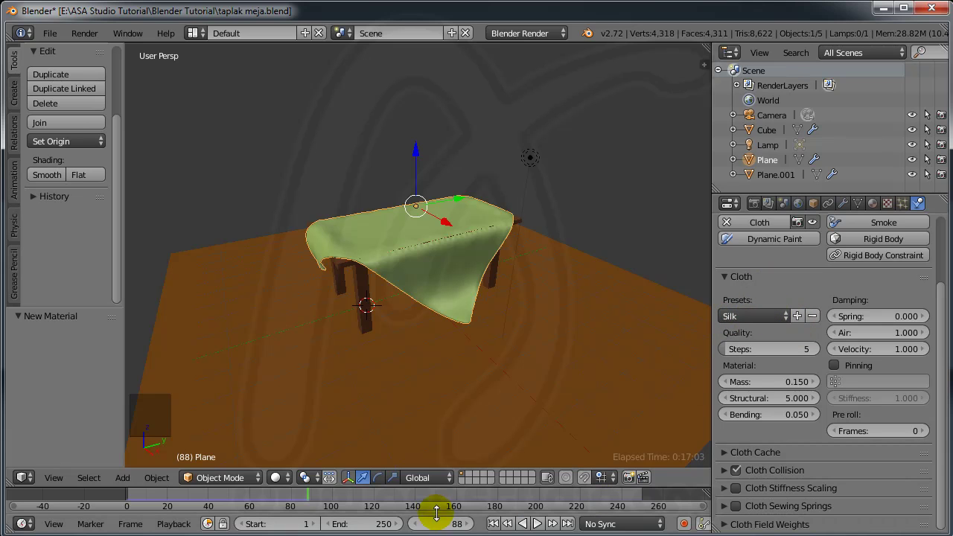
left_click(495, 526)
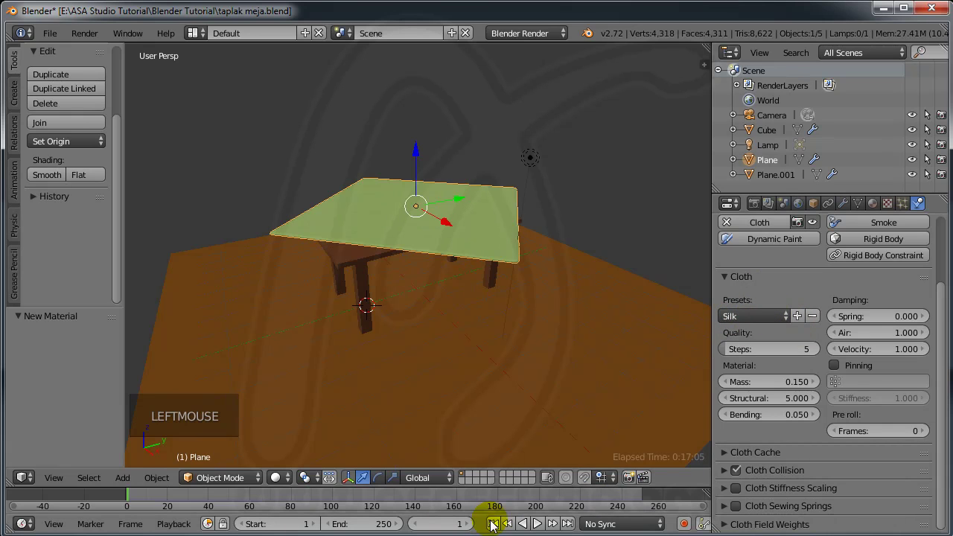
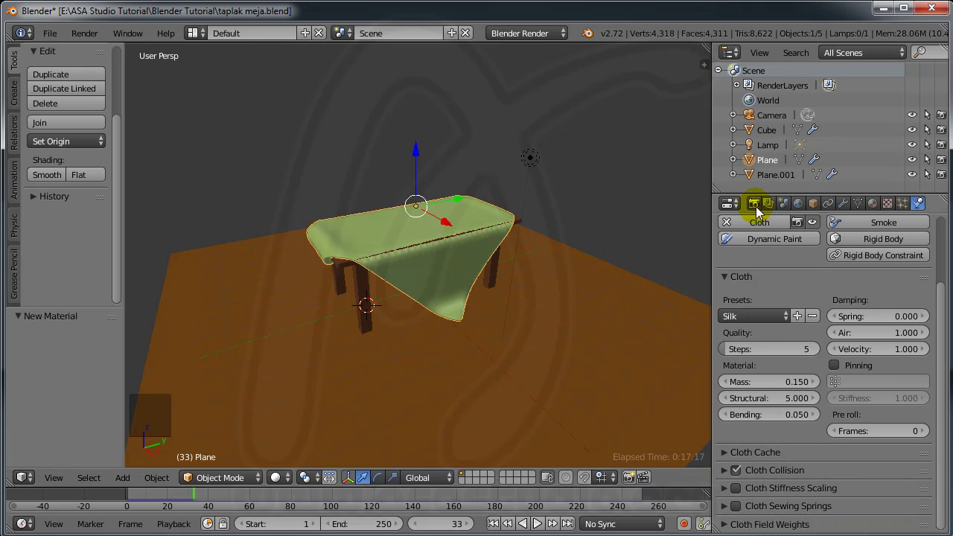
- Render the scene once more, then return the area to the 3D View
left_click(759, 213)
left_click(757, 278)
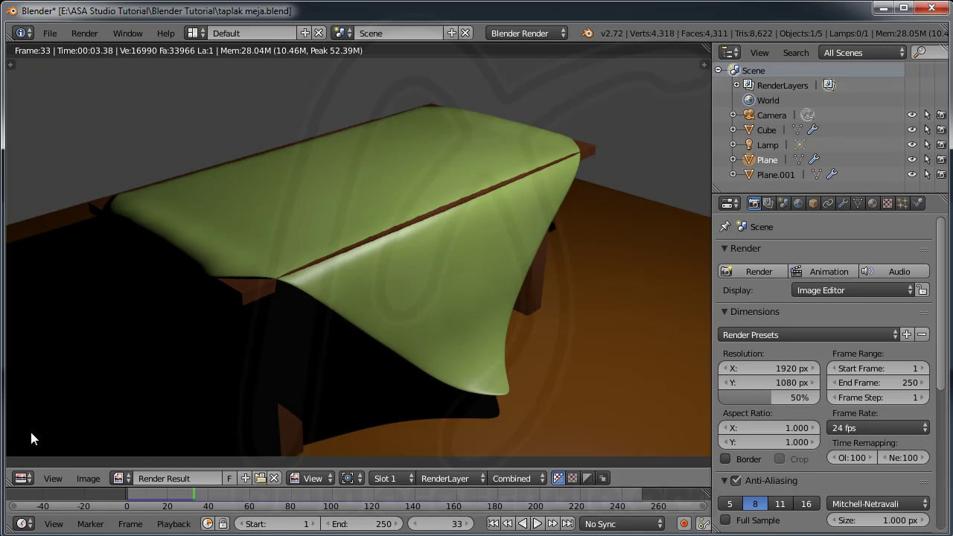
left_click(34, 470)
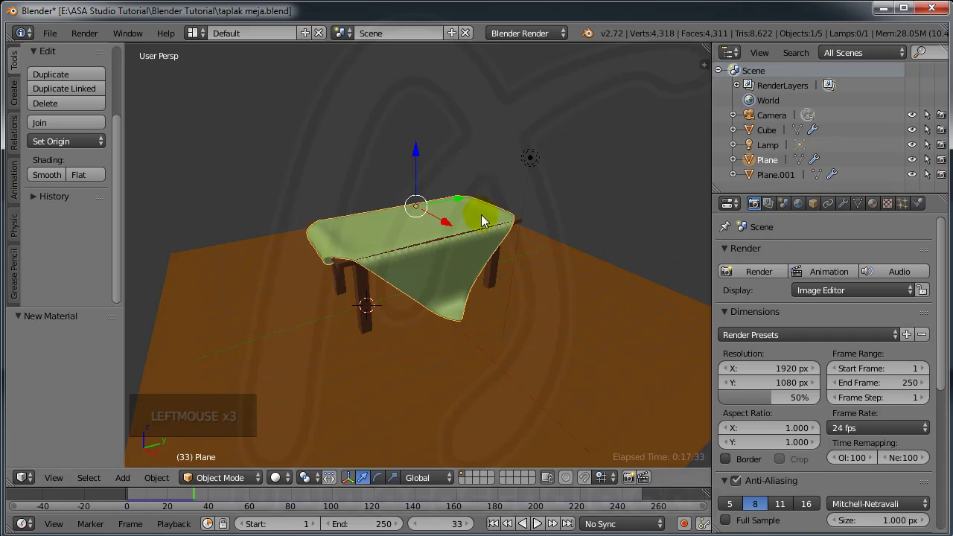
- Set the cloth's Solidify offset from -1 to 1 and render frame 33 again
left_click(850, 205)
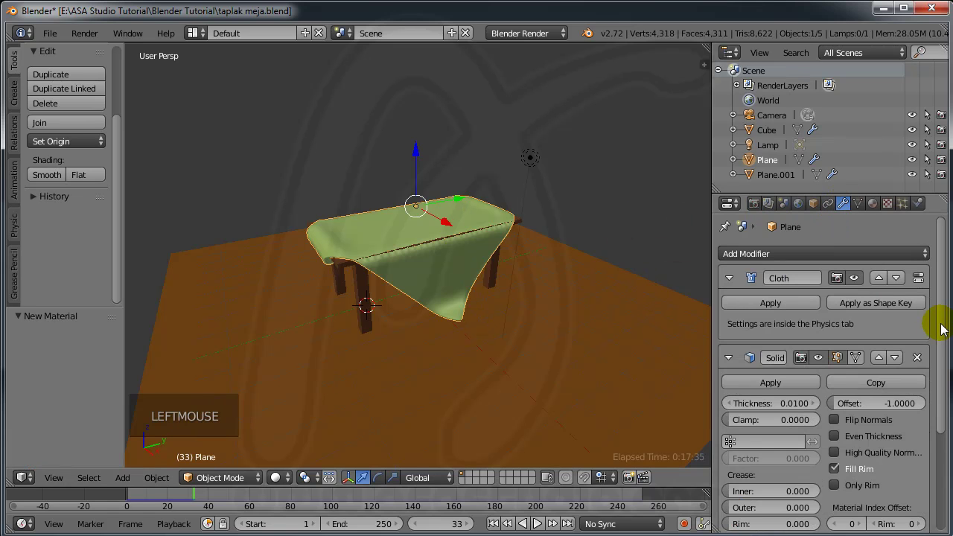
left_click(946, 326)
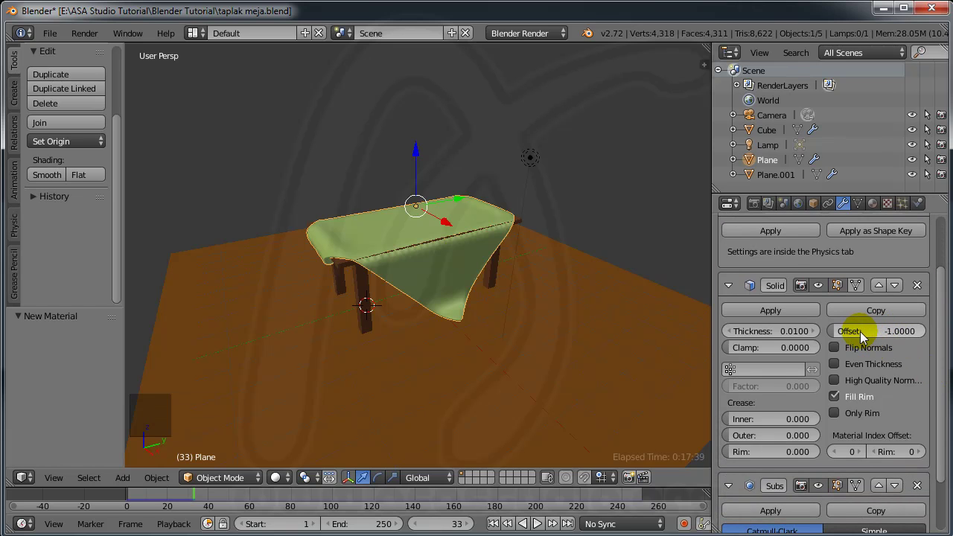
left_click(884, 333)
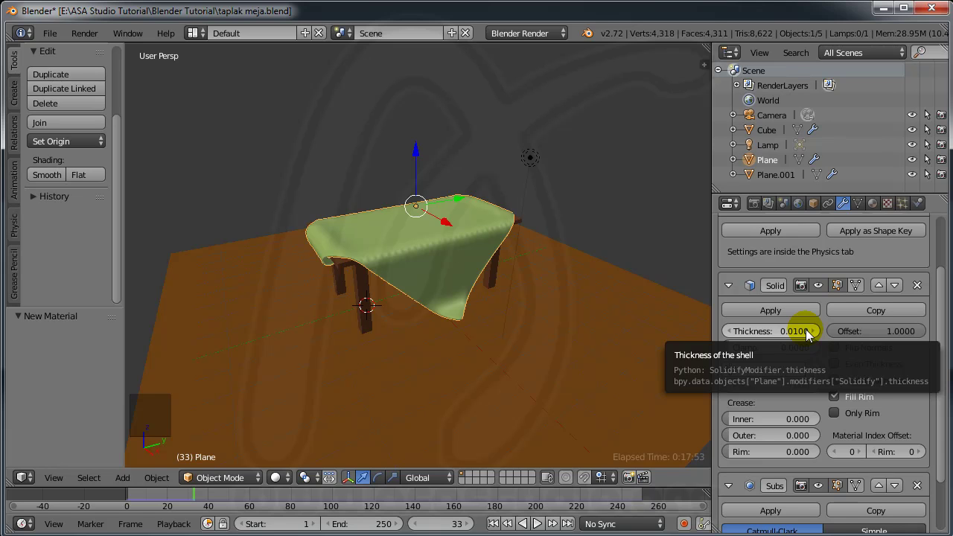
left_click(757, 210)
left_click(757, 272)
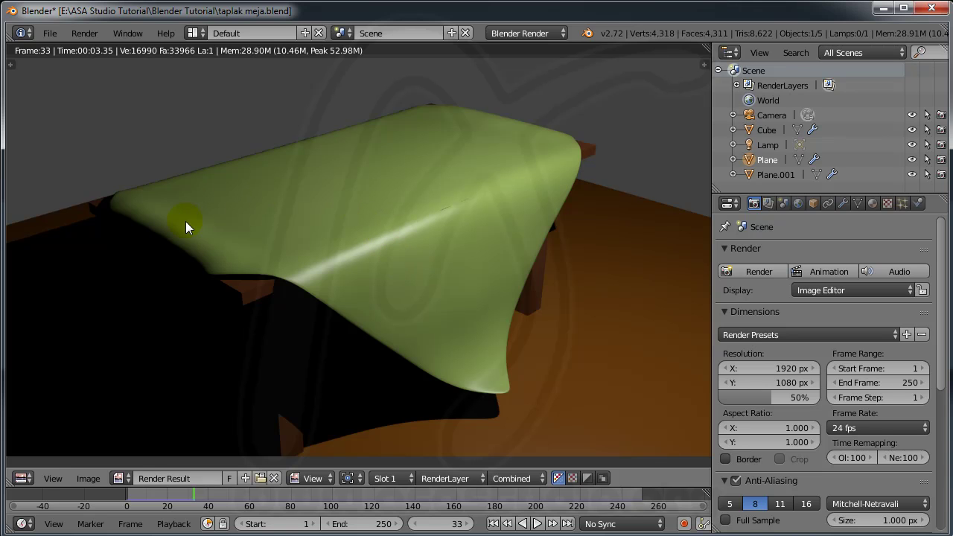
- Return to the 3D View, set the Solidify offset back to -1, and show the Cloth physics settings
left_click(35, 465)
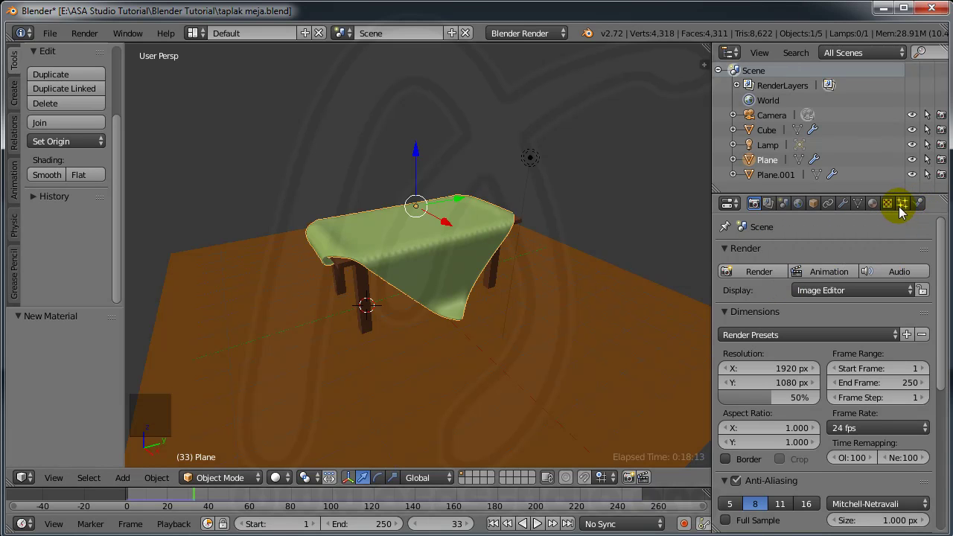
left_click(848, 211)
left_click(885, 338)
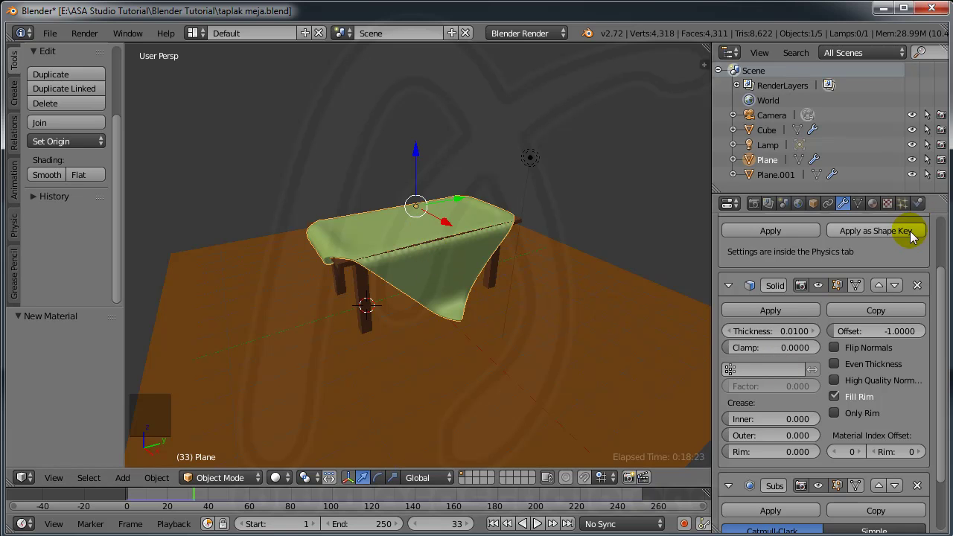
left_click(922, 213)
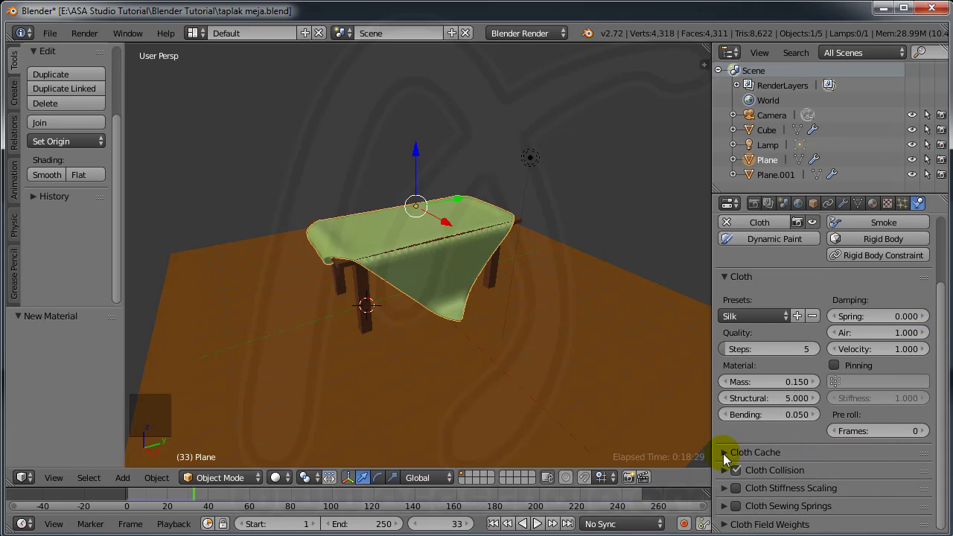
- Collapse the Cloth Cache section and adjust the silk cloth's collision options below it
left_click(725, 458)
scroll("down", 3)
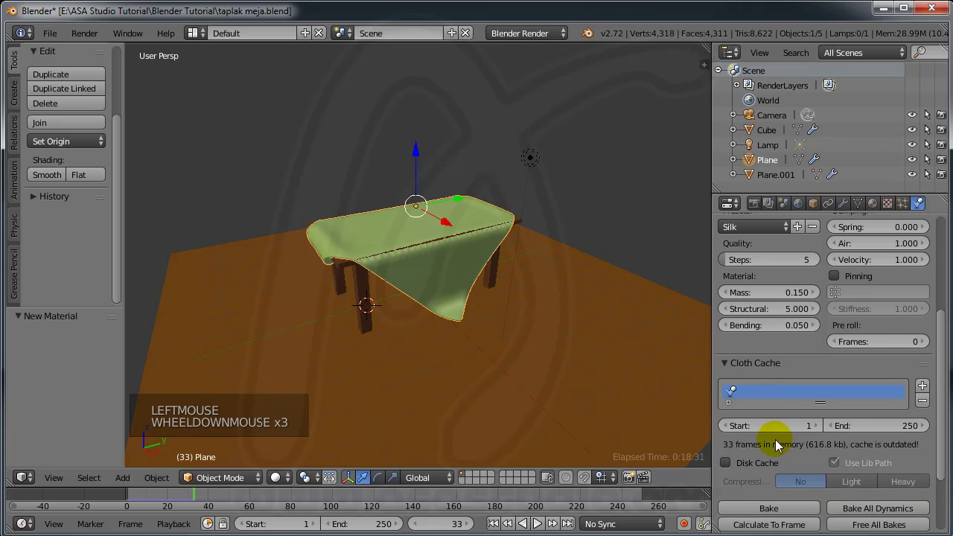
left_click(725, 366)
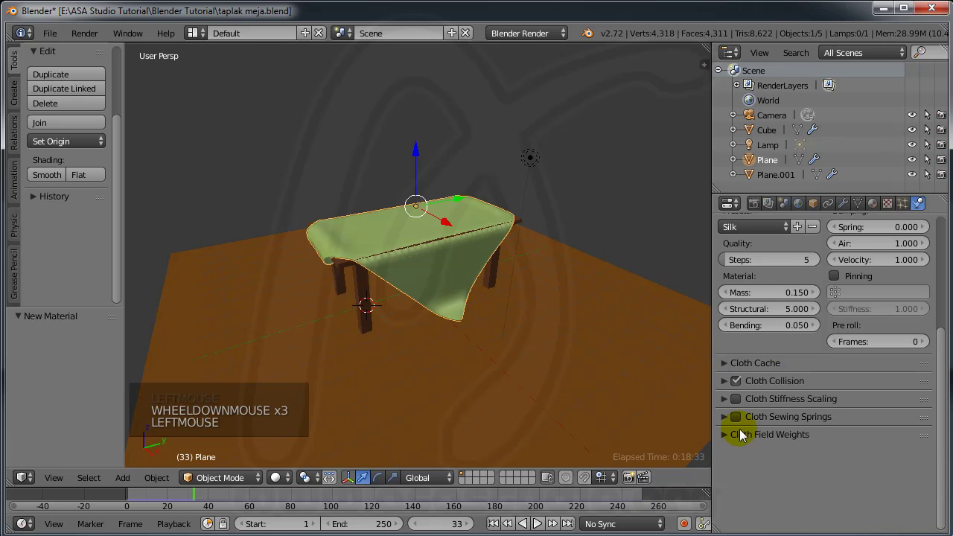
left_click(729, 388)
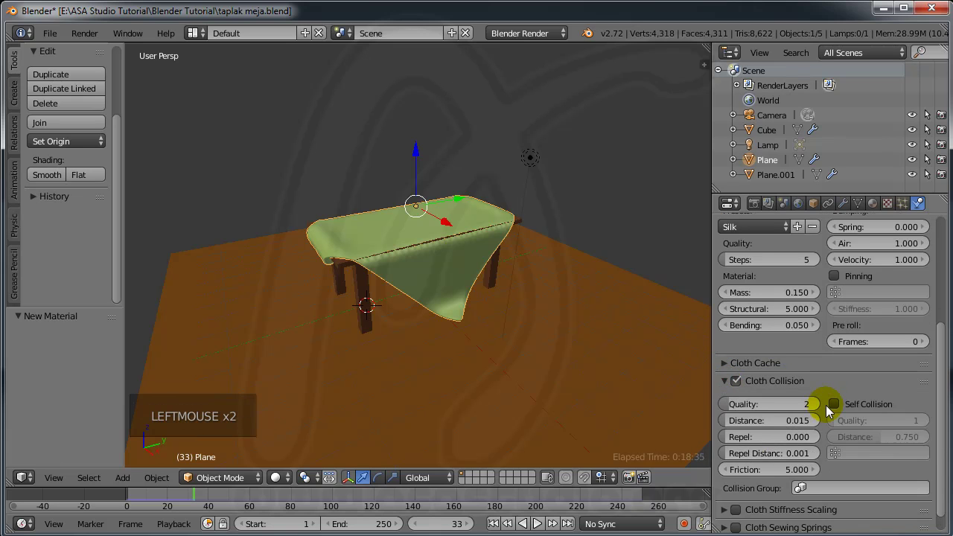
left_click(839, 409)
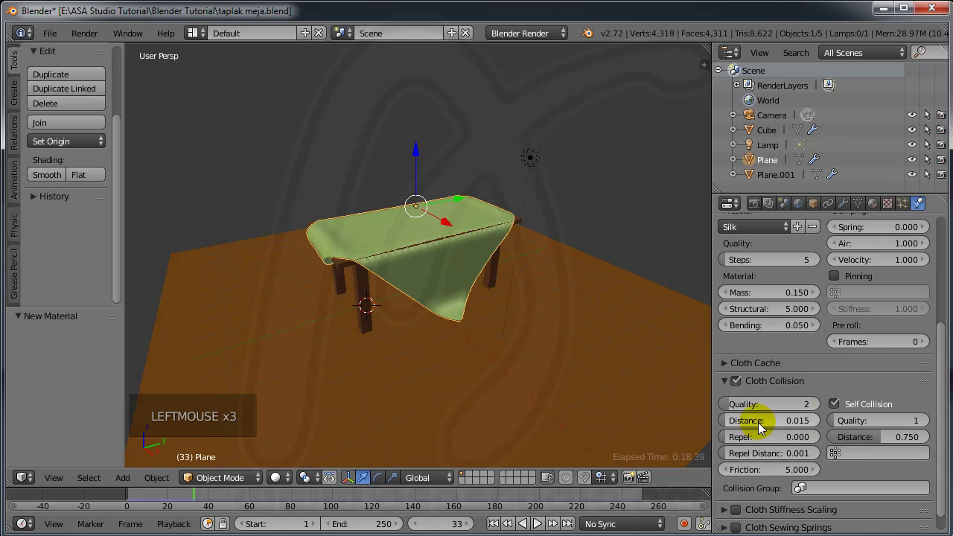
left_click(804, 427)
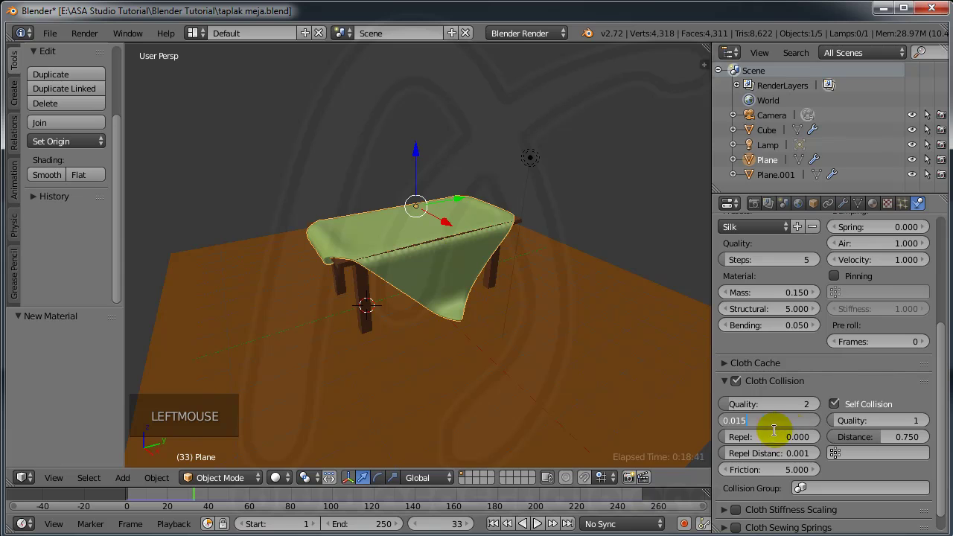
left_click(803, 426)
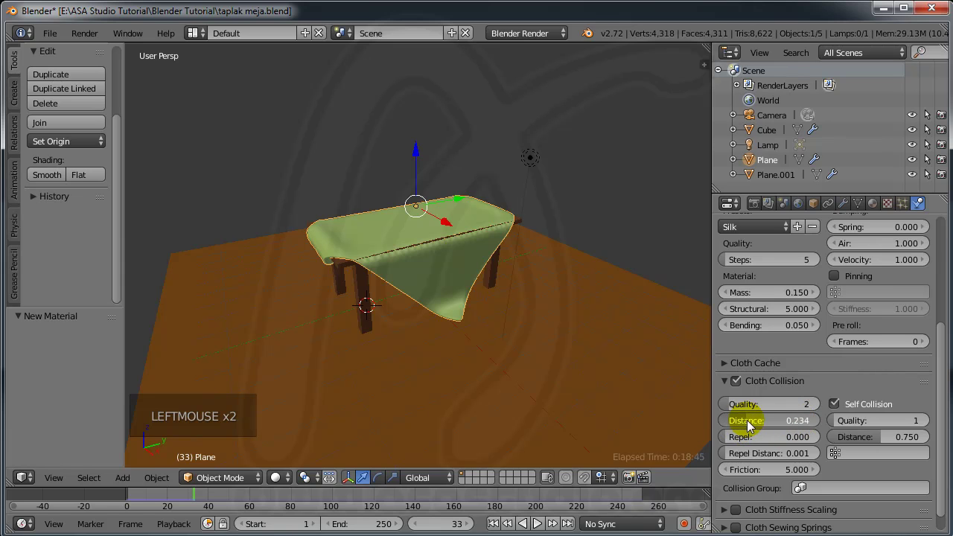
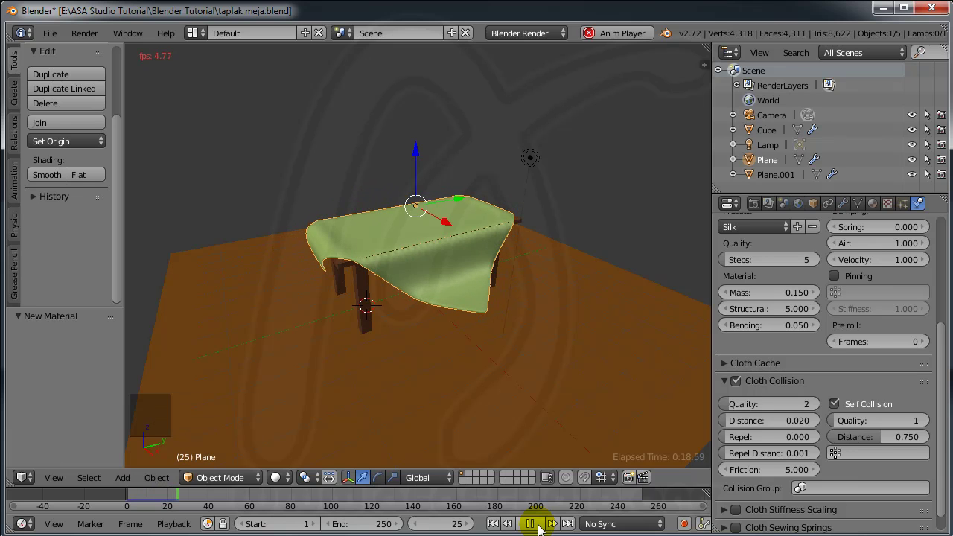
- Stop playback, render the current frame from the camera, then return to the Cloth physics settings
left_click(483, 403)
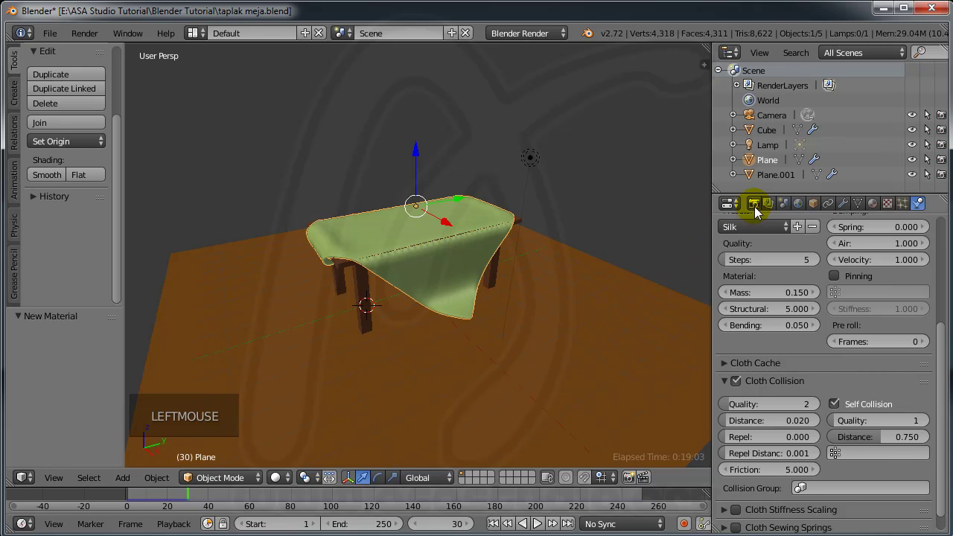
left_click(758, 211)
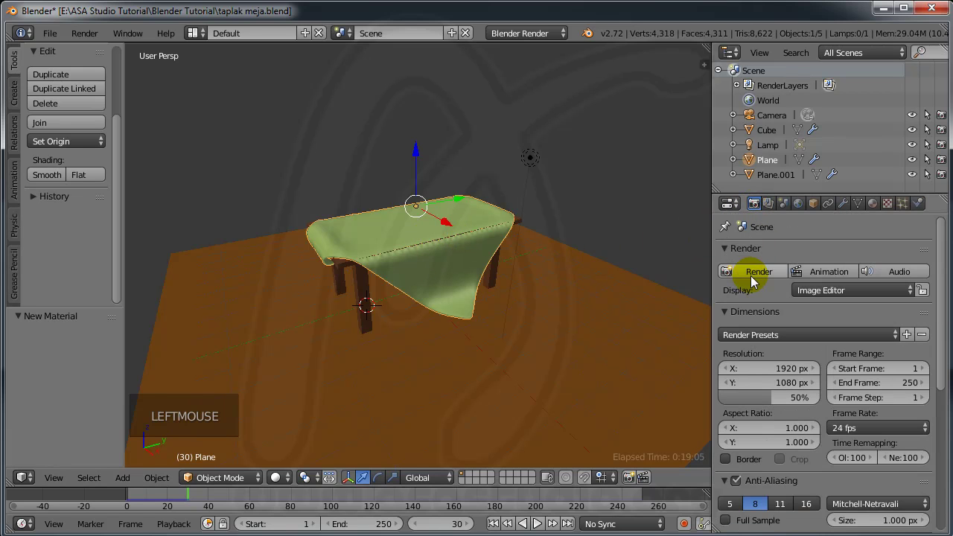
left_click(755, 280)
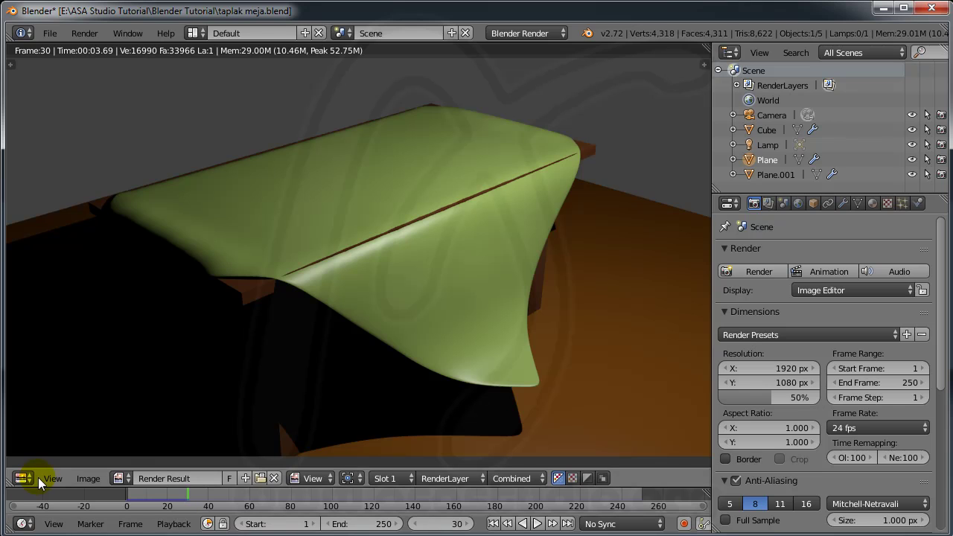
left_click(48, 463)
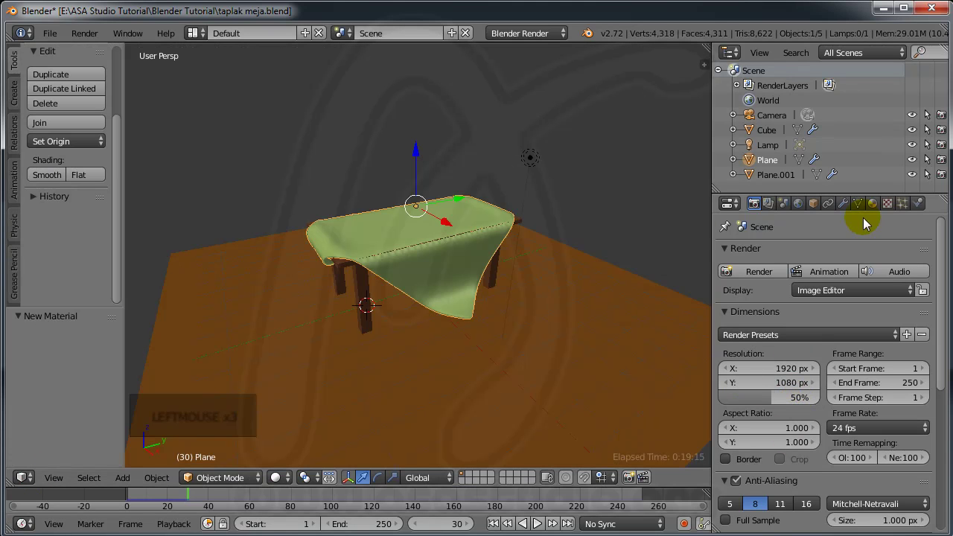
left_click(920, 213)
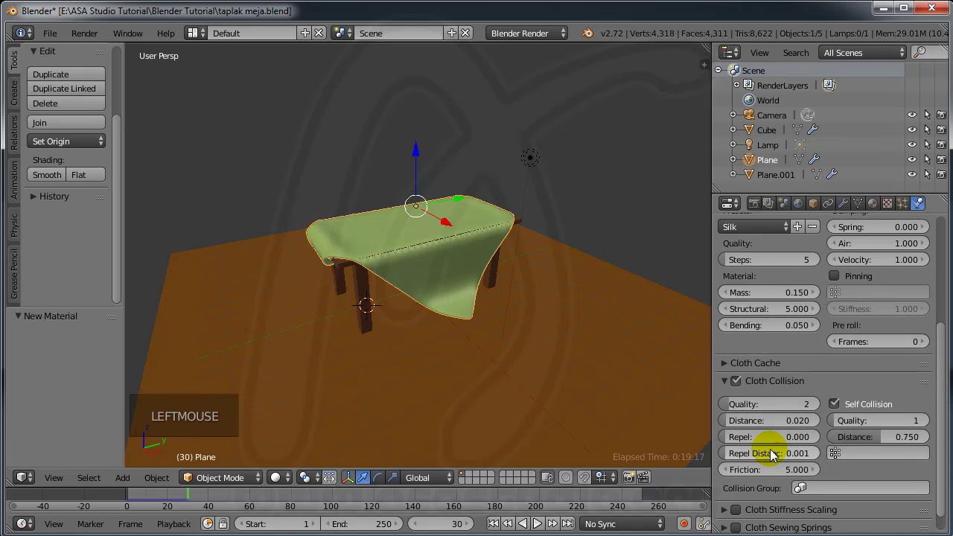
left_click(786, 426)
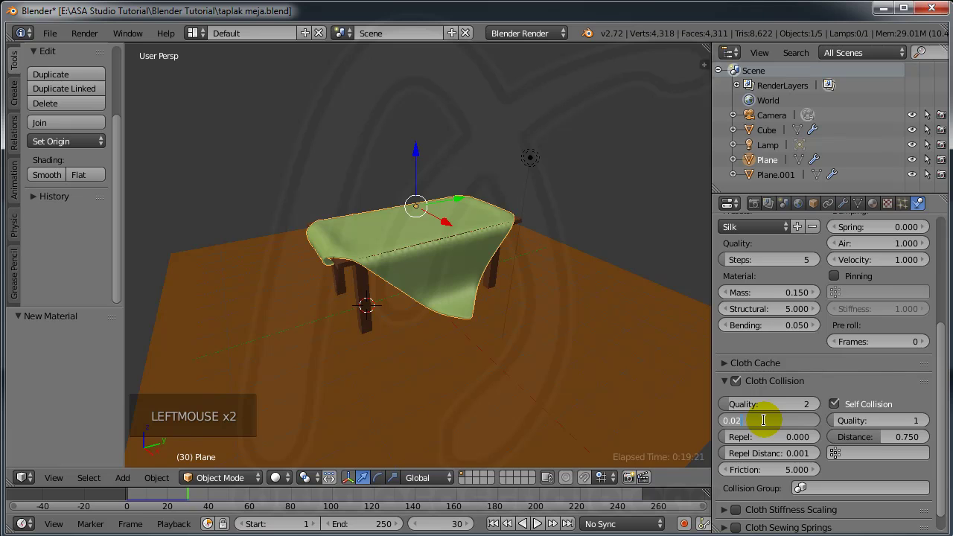
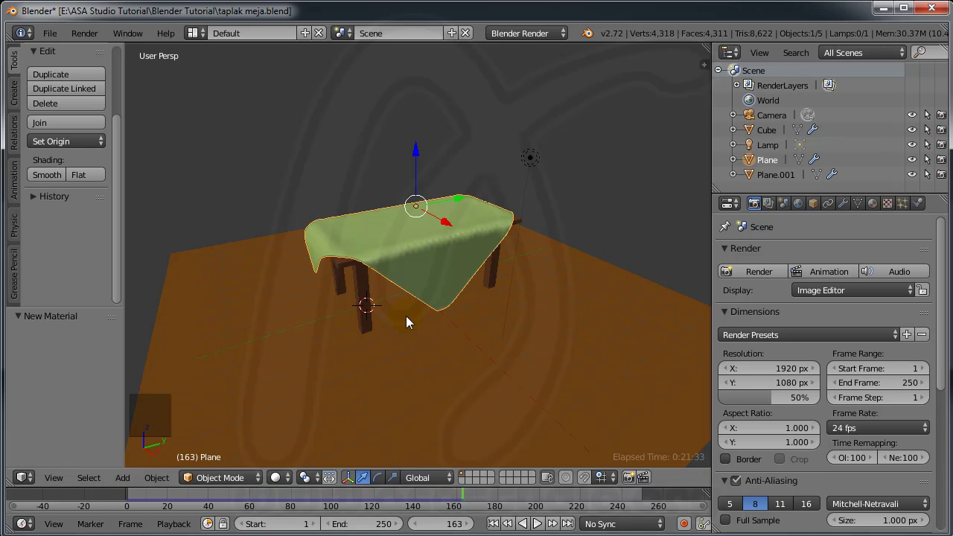
- Enable Disk Cache in Cloth Cache and bake the silk cloth simulation
left_click(924, 212)
left_click(950, 365)
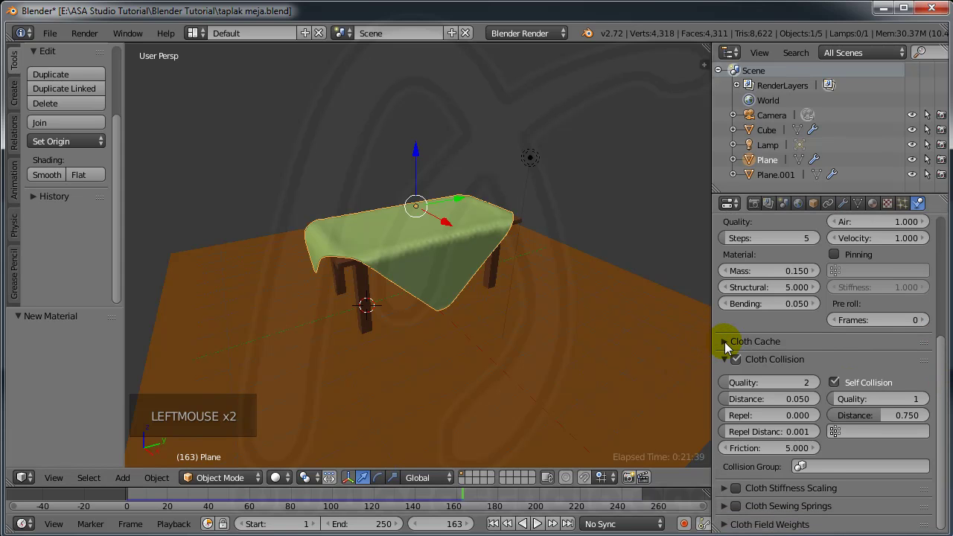
left_click(728, 348)
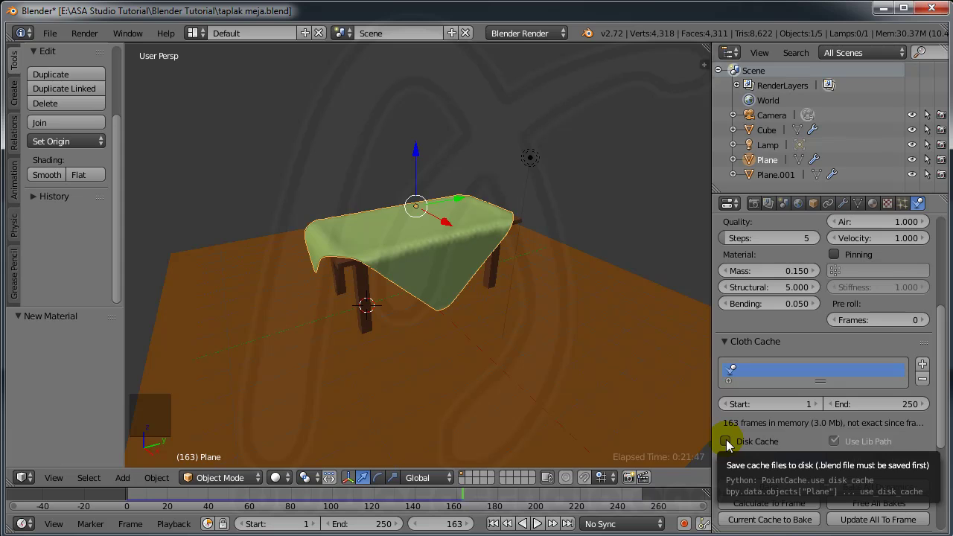
left_click(944, 394)
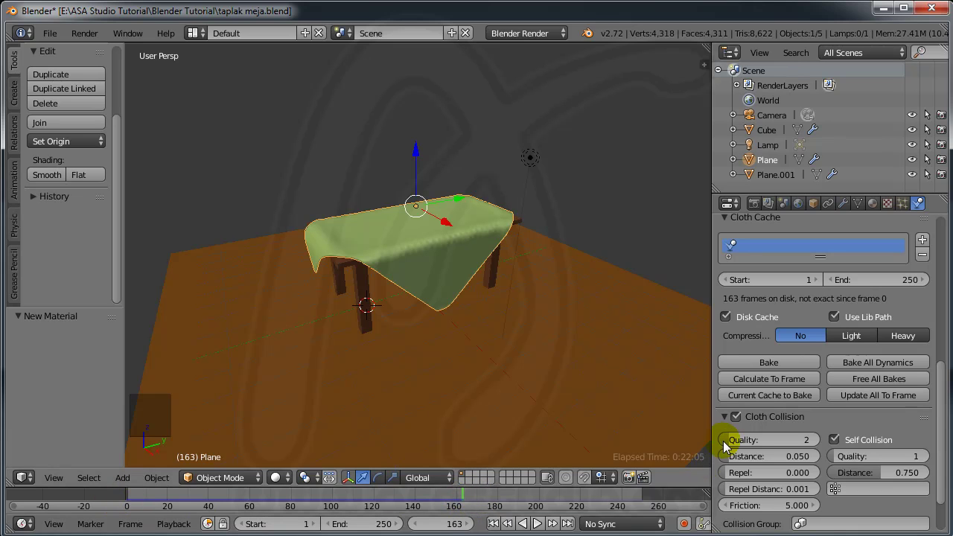
left_click(758, 401)
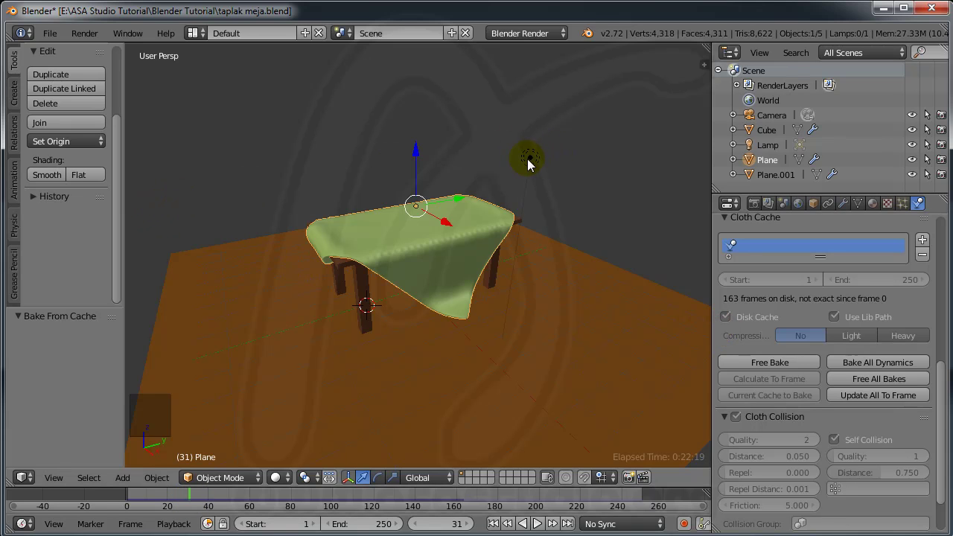
- Select the lamp and drag it higher and further right of the table in front view
right_click(536, 165)
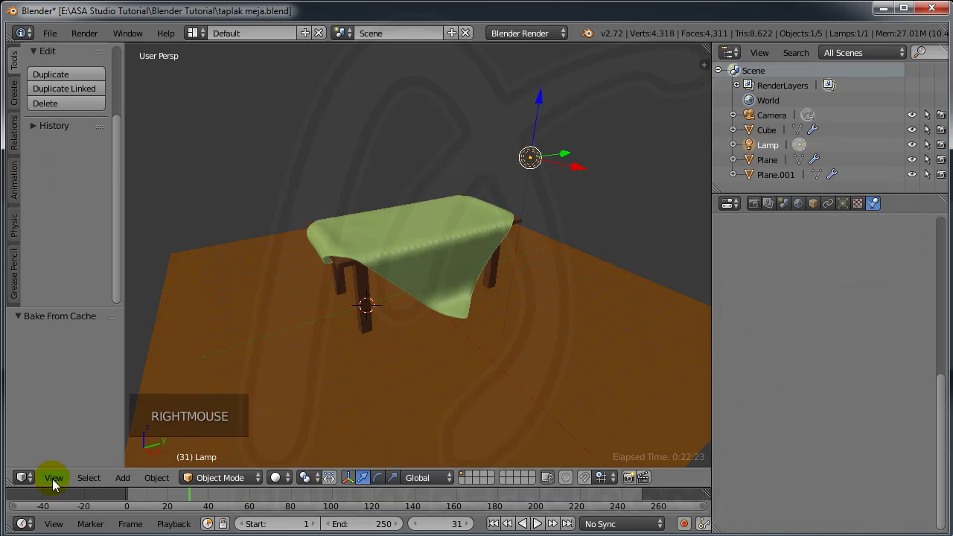
right_click(58, 485)
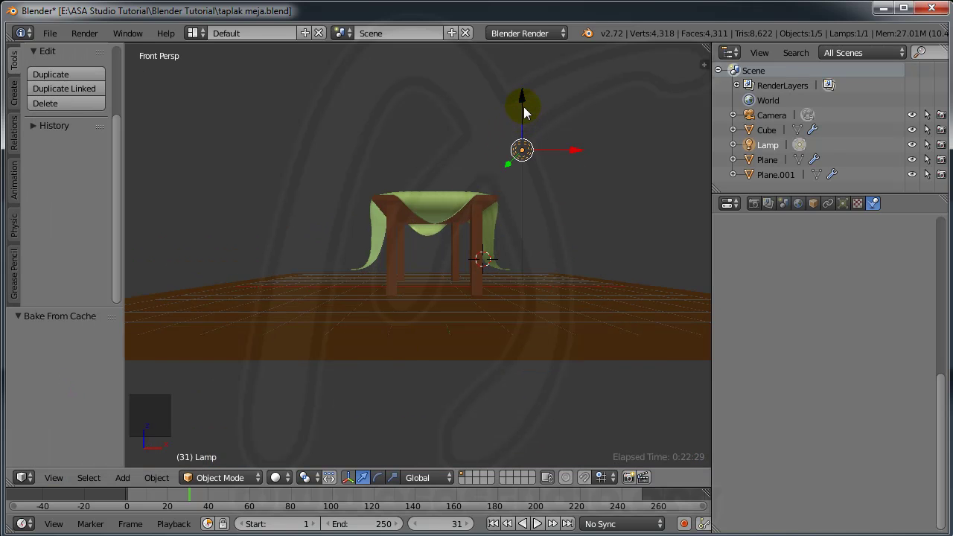
left_click(529, 113)
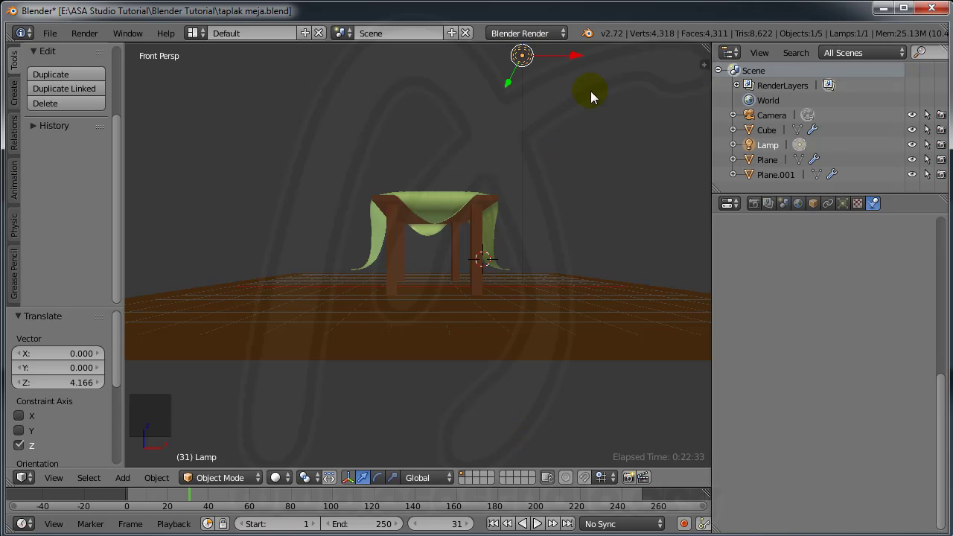
left_click(577, 62)
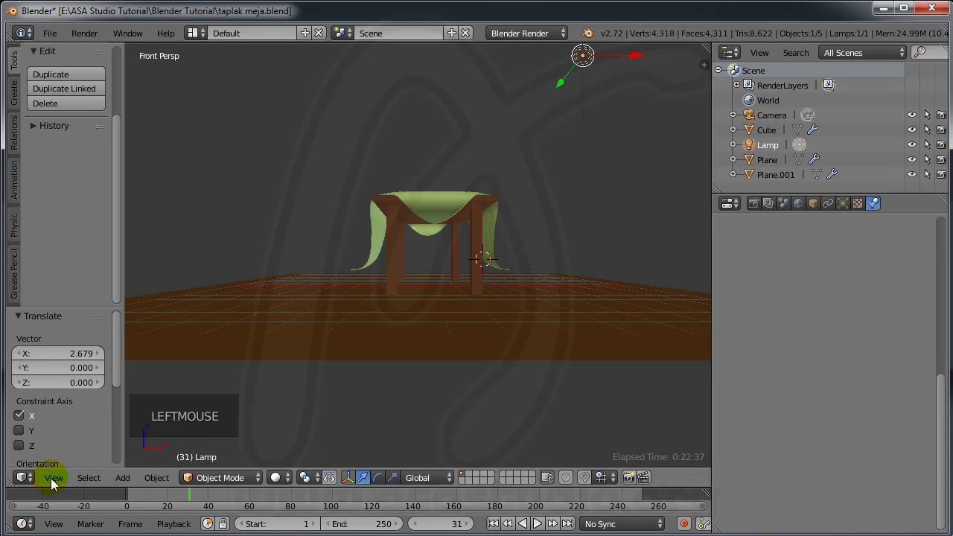
left_click(56, 483)
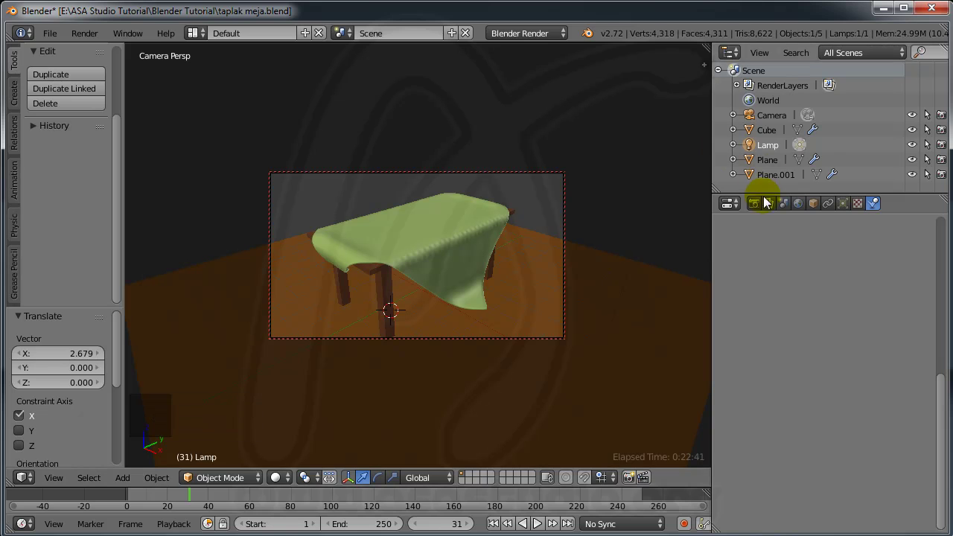
- Set the render engine to Cycles, test render from the camera, then show the lamp's point light settings
left_click(757, 211)
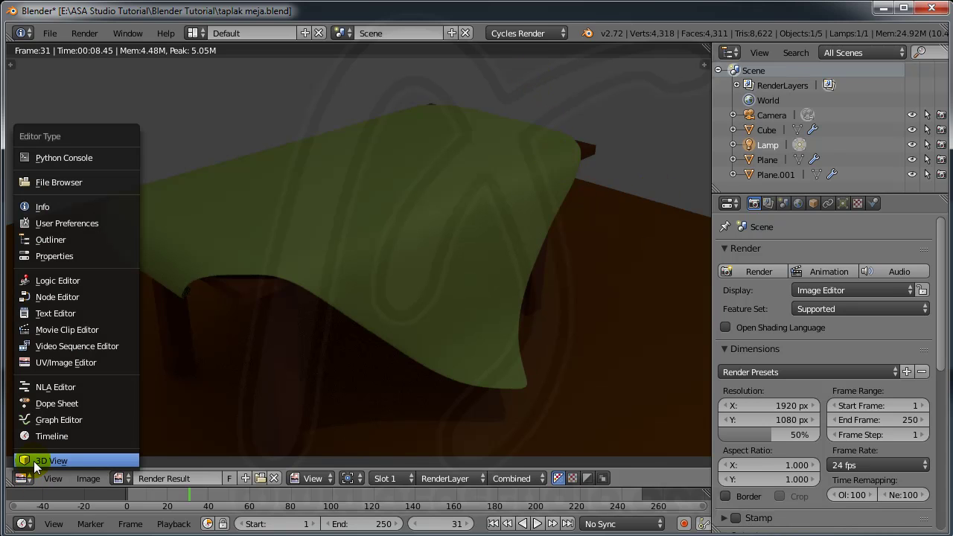
left_click(39, 464)
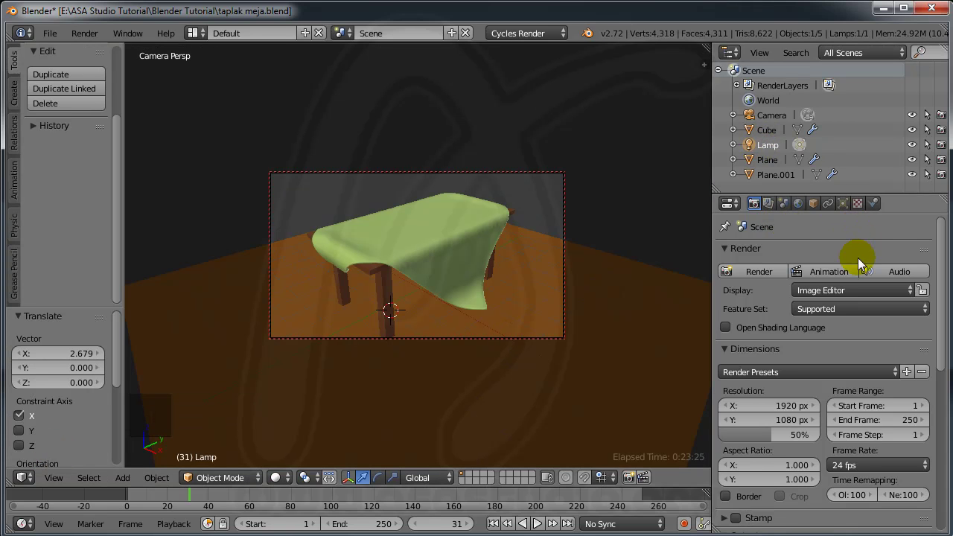
left_click(848, 214)
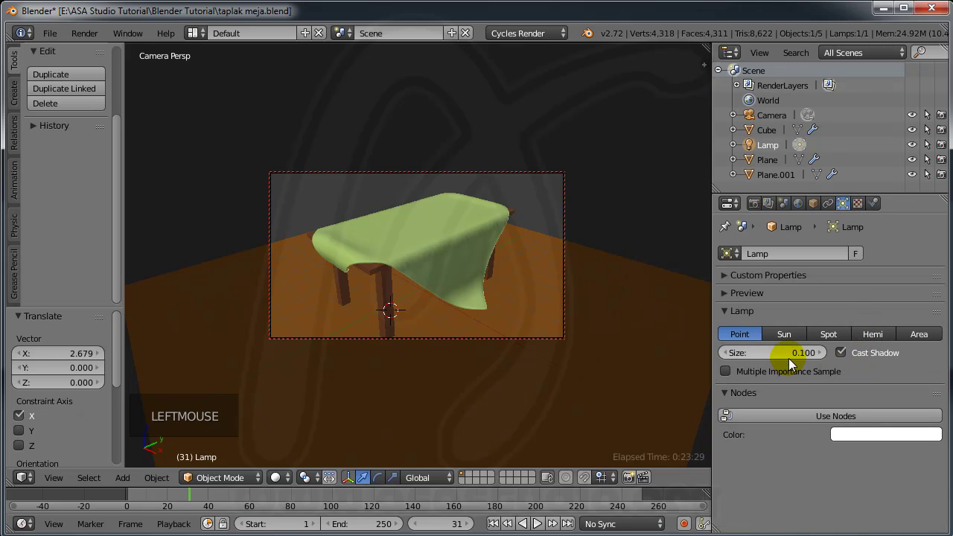
left_click(809, 421)
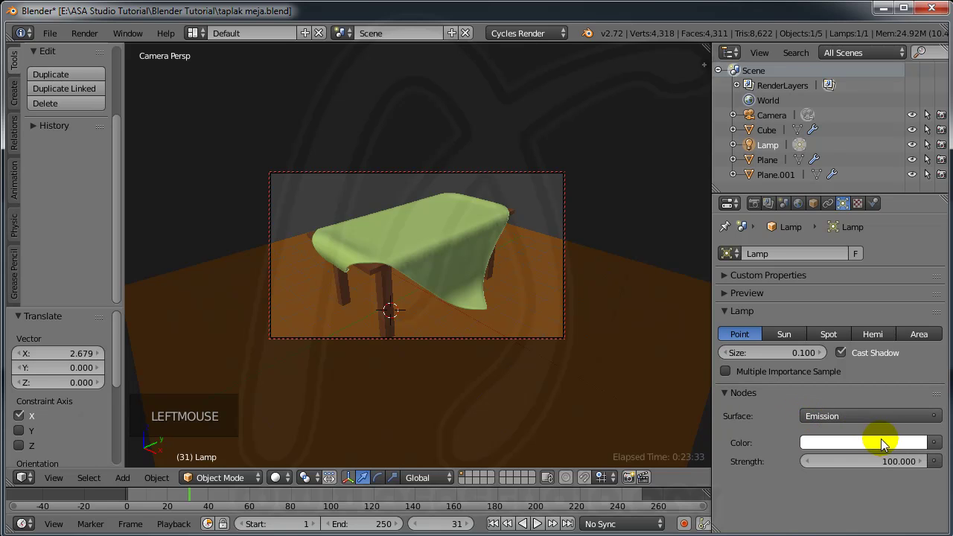